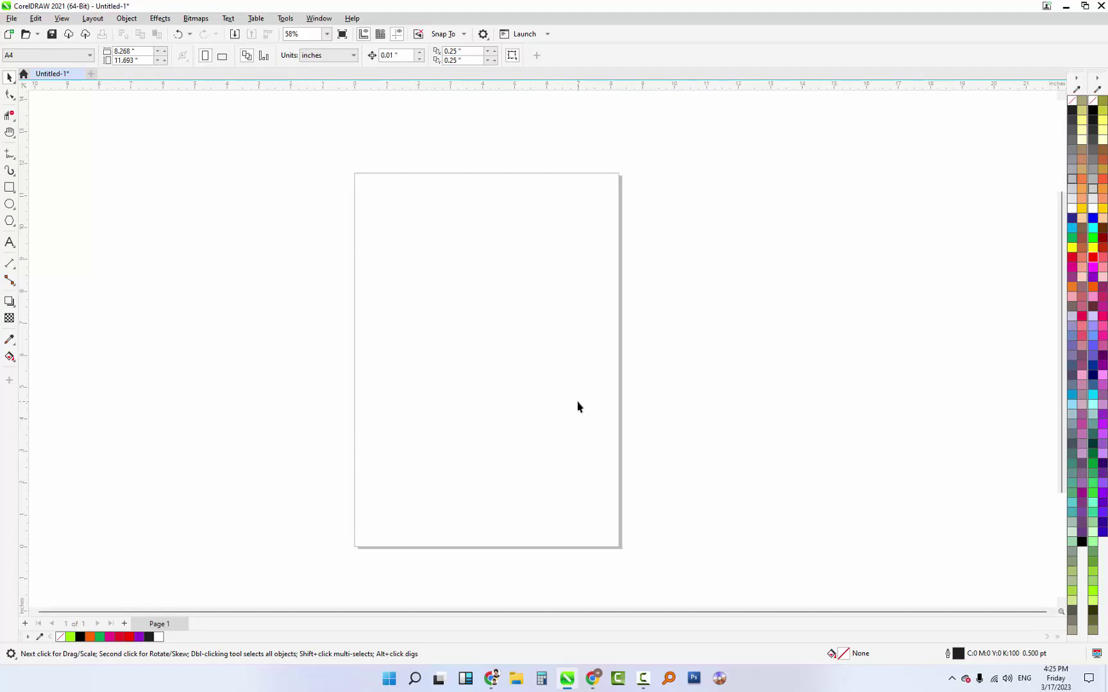
Step: Draw a single horizontal ellipse beside the page with the Ellipse tool
{"action": "scroll", "scroll_direction": "down", "scroll_amount": 3}
{"action": "scroll", "scroll_direction": "up", "scroll_amount": 3}
{"action": "scroll", "scroll_direction": "down", "scroll_amount": 3}
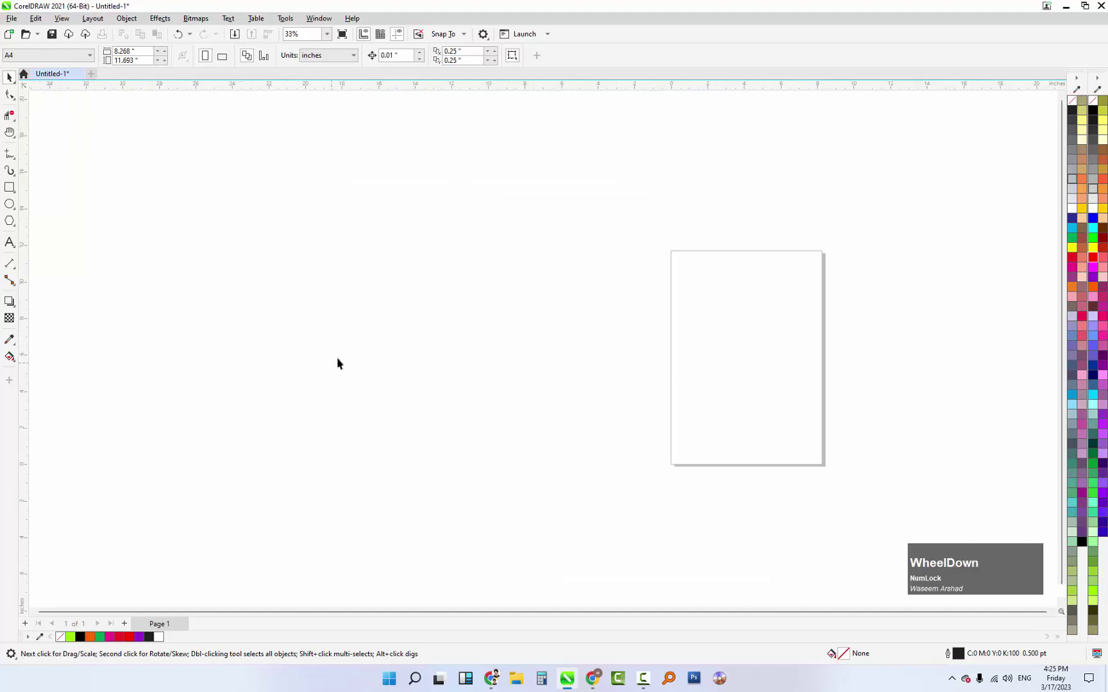
{"action": "scroll", "scroll_direction": "up", "scroll_amount": 3}
{"action": "scroll", "scroll_direction": "down", "scroll_amount": 3}
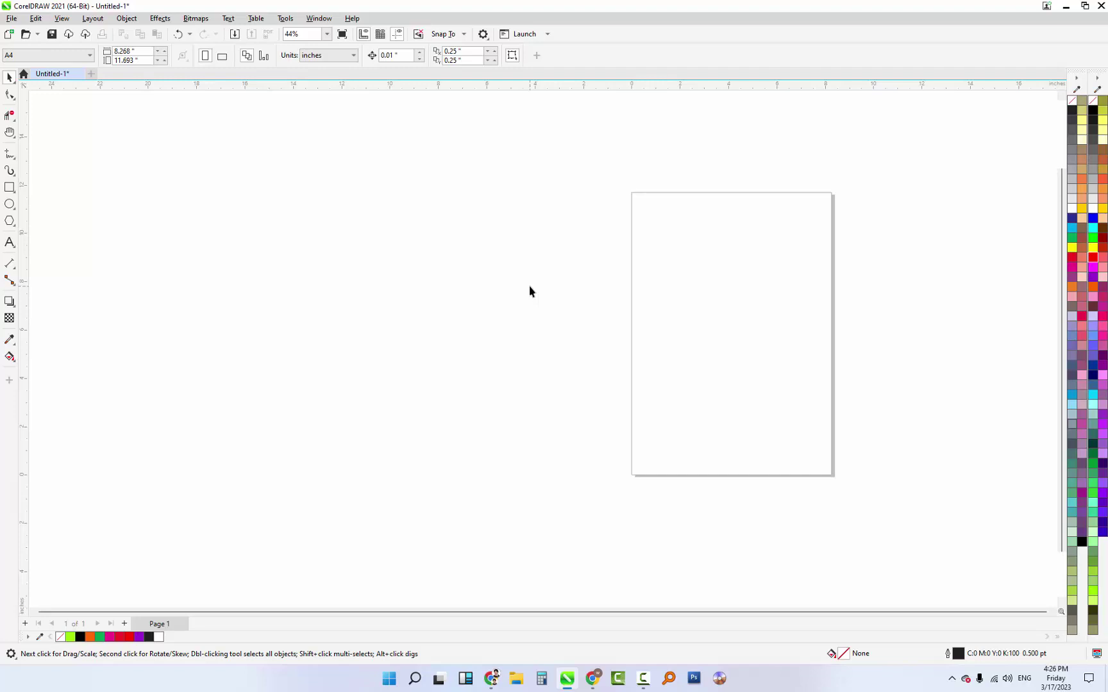
{"action": "scroll", "scroll_direction": "down", "scroll_amount": 3}
{"action": "left_click", "coordinate": [533, 289]}
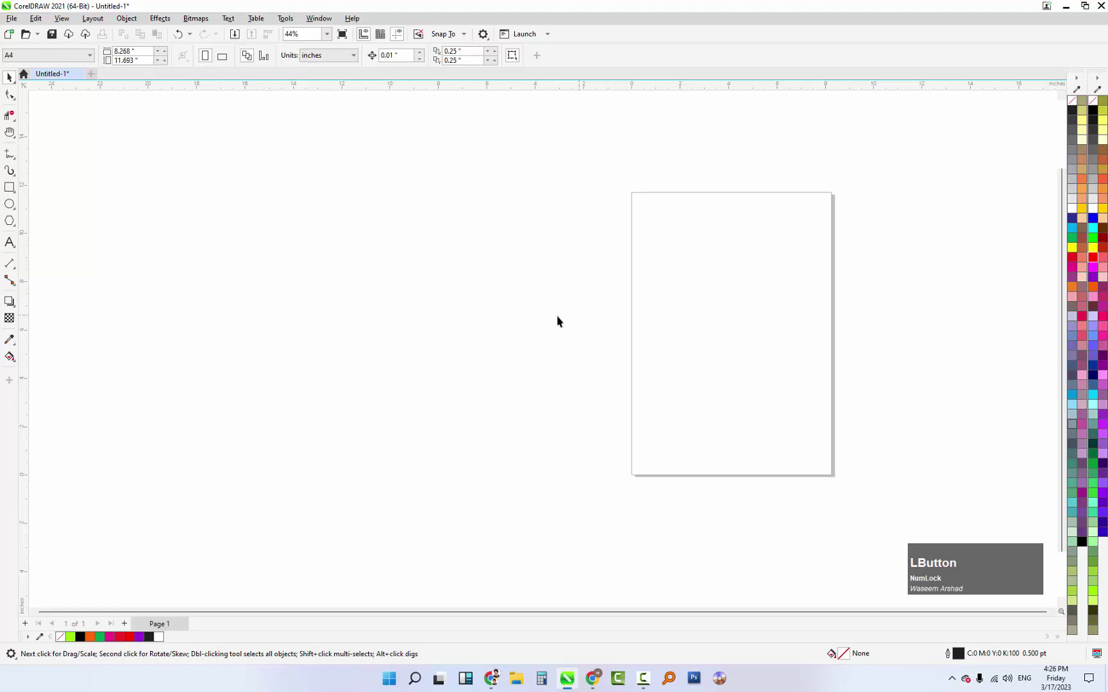
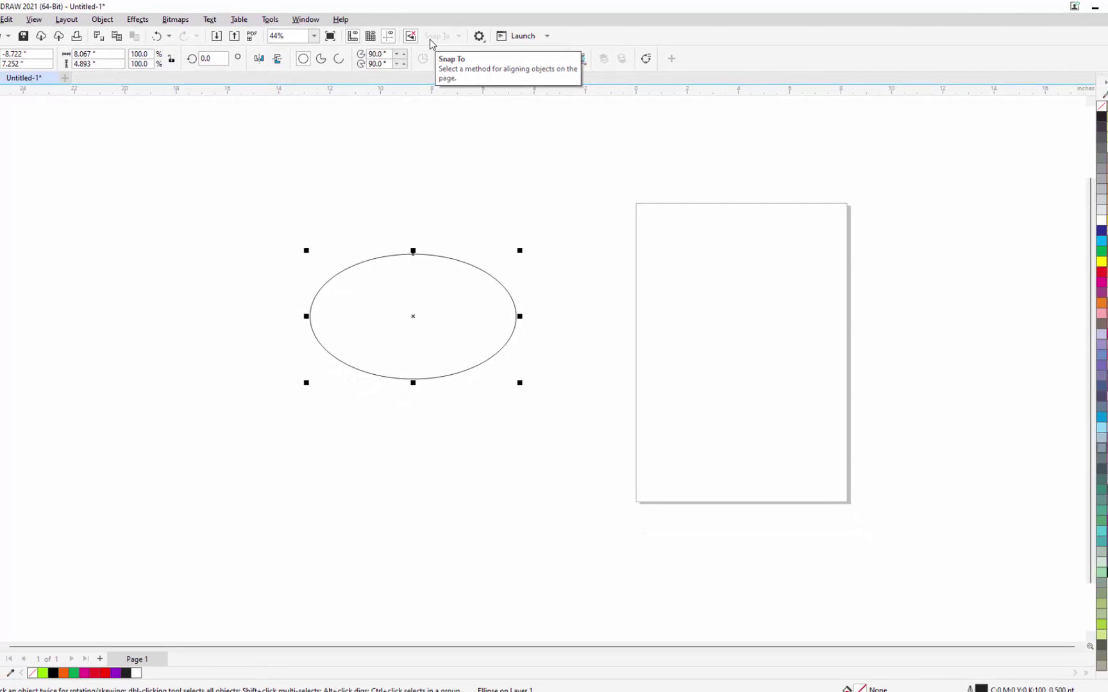
{"action": "left_click", "coordinate": [476, 162]}
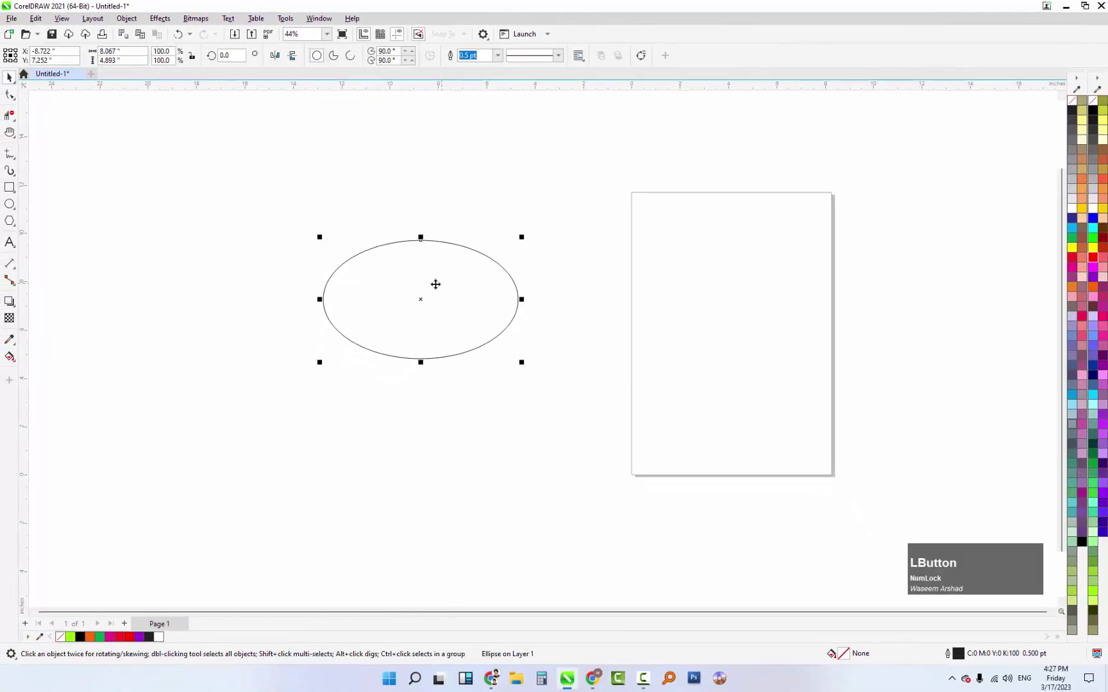
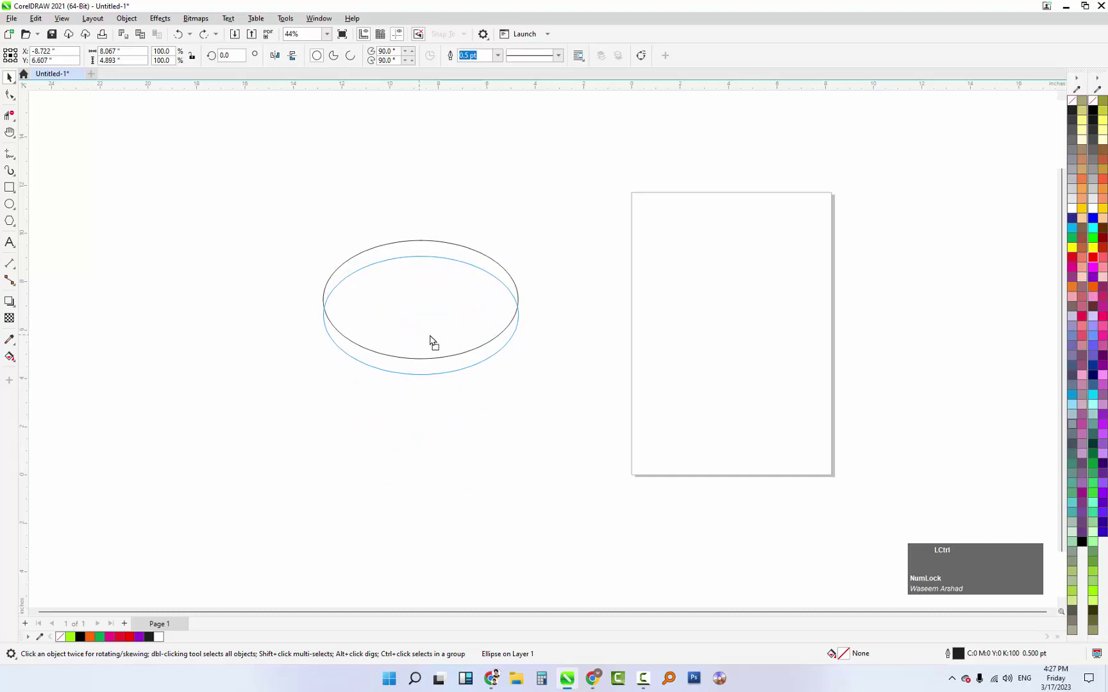
Step: Drop an offset copy below the ellipse and repeat with Ctrl+R to make six stacked ellipses
{"action": "right_click", "coordinate": [435, 338]}
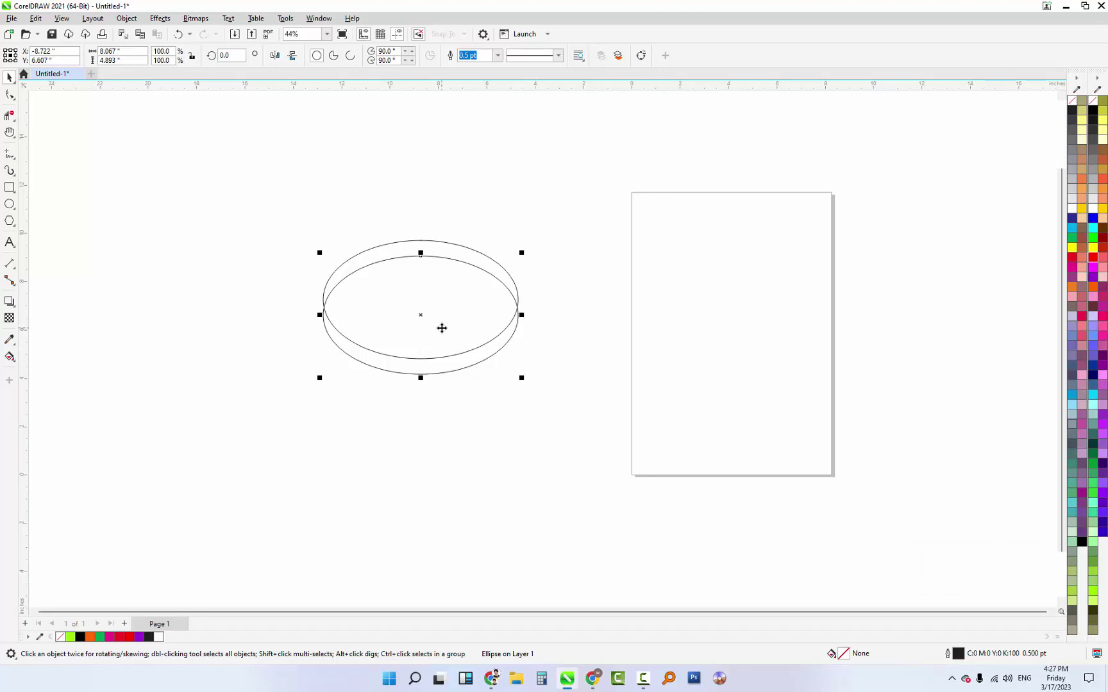
{"action": "left_click", "coordinate": [236, 286]}
{"action": "left_click", "coordinate": [409, 309]}
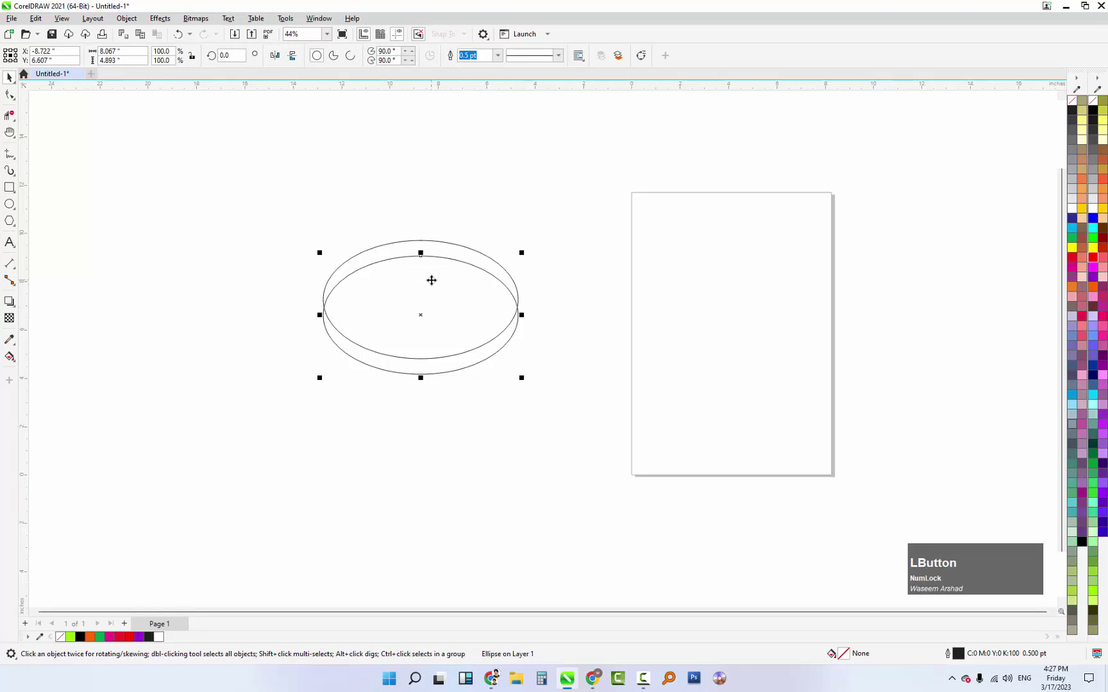
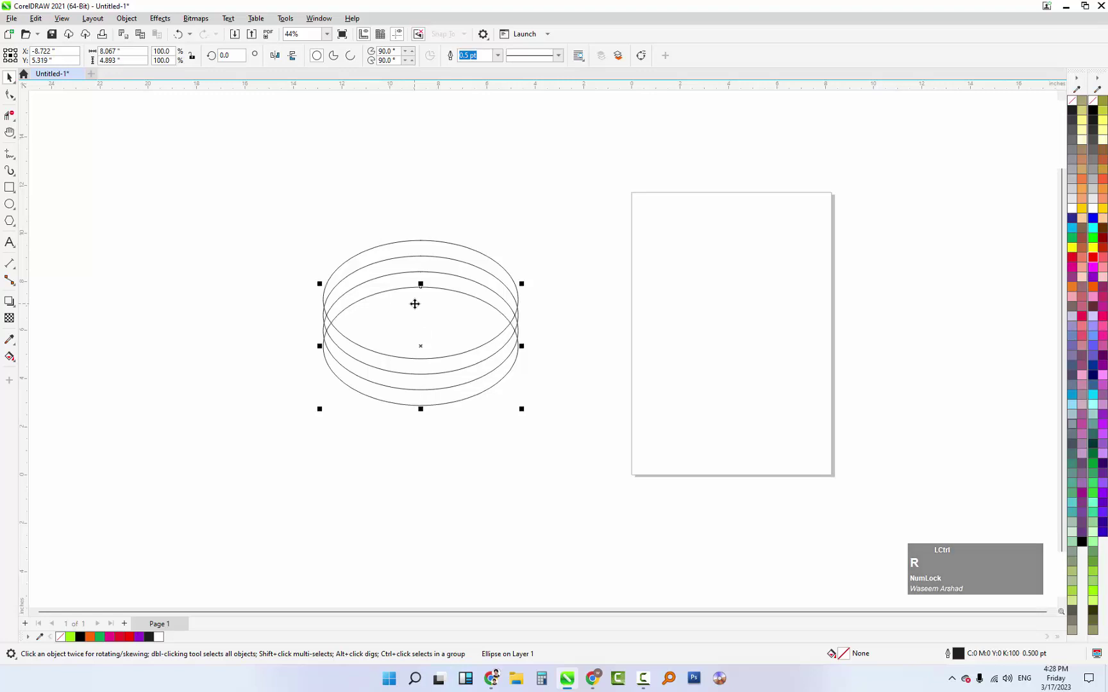
{"action": "key", "text": "ctrl+r"}
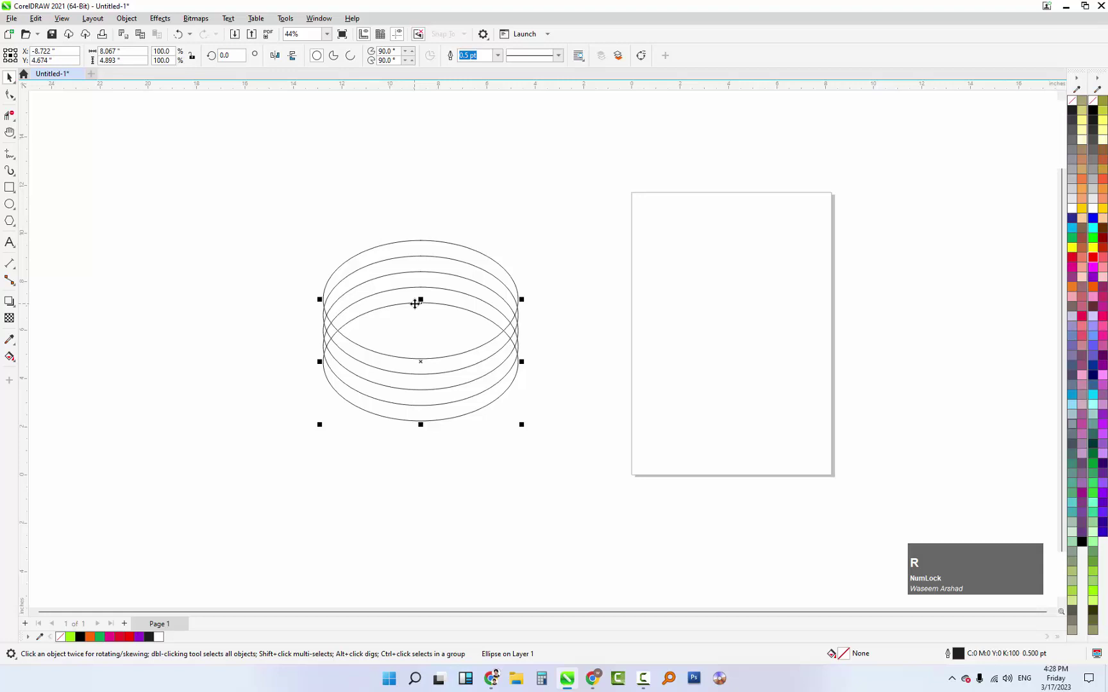
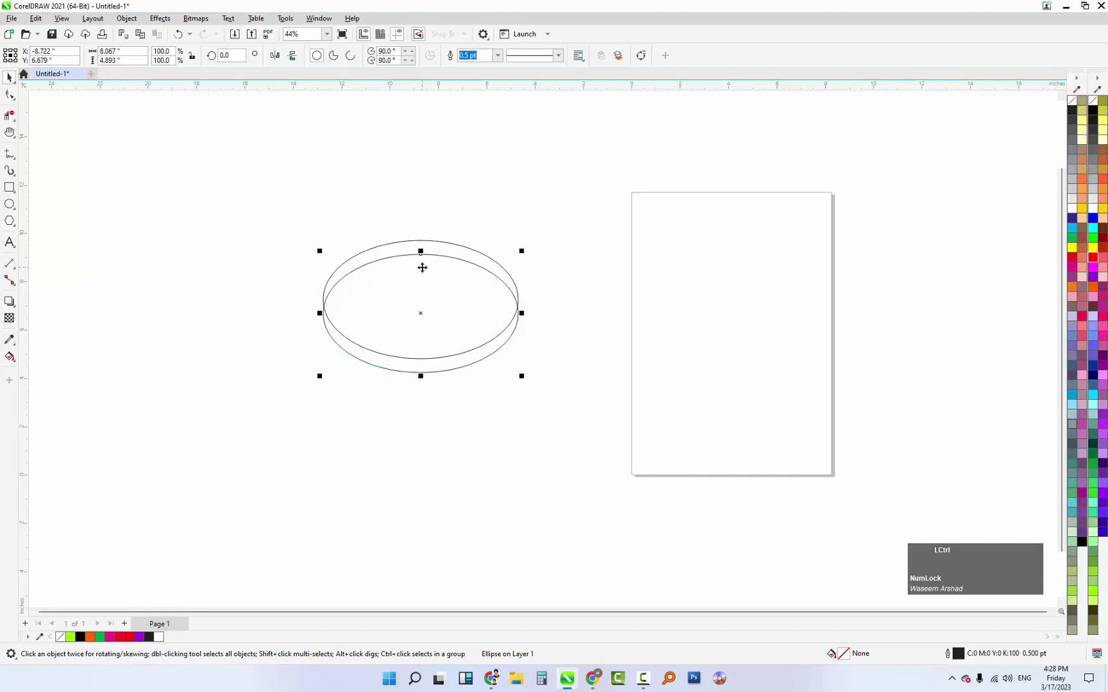
{"action": "type", "text": "rrr"}
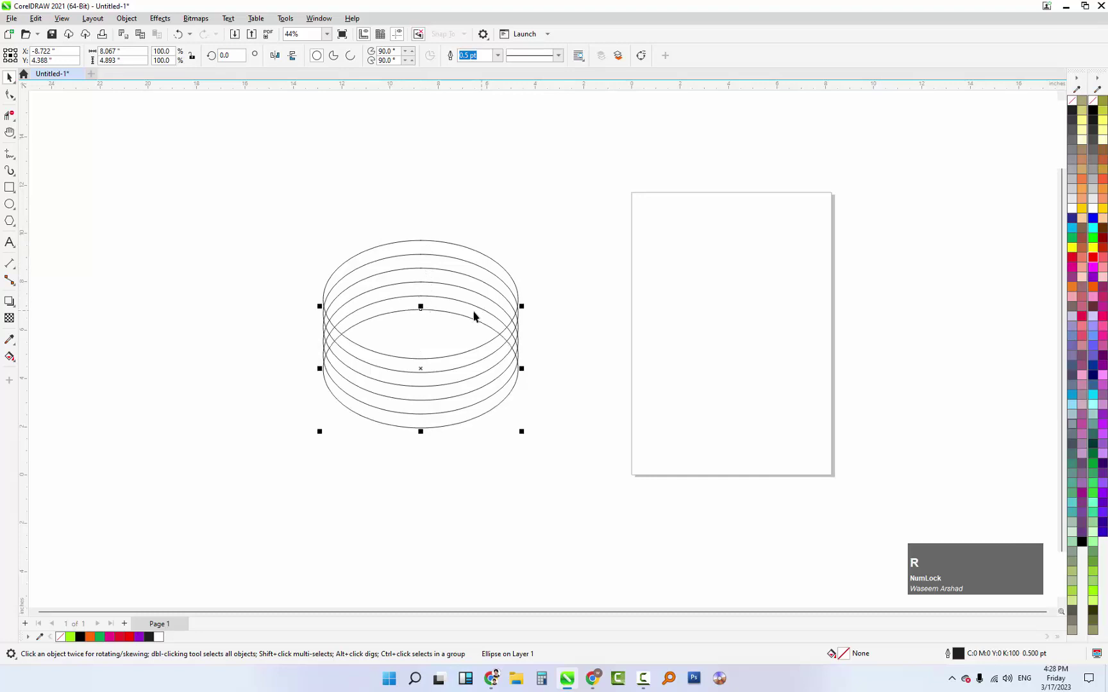
{"action": "left_click", "coordinate": [284, 218]}
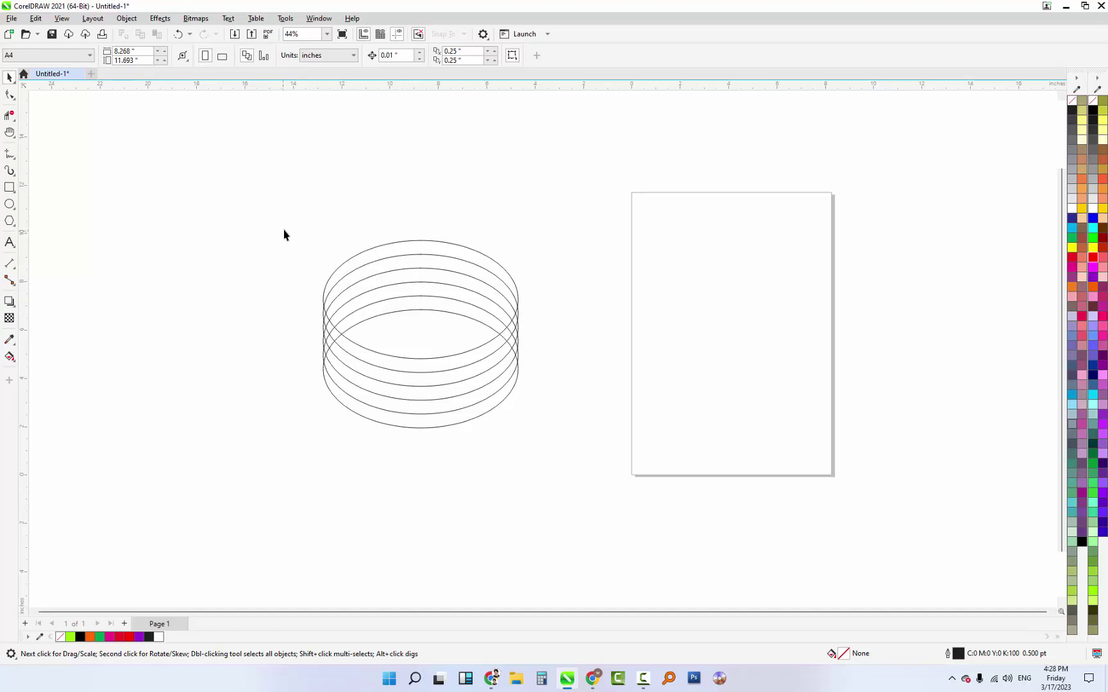
Step: Group the six ellipses and leave a 90°-rotated copy crossing the original stack
{"action": "left_click", "coordinate": [255, 200]}
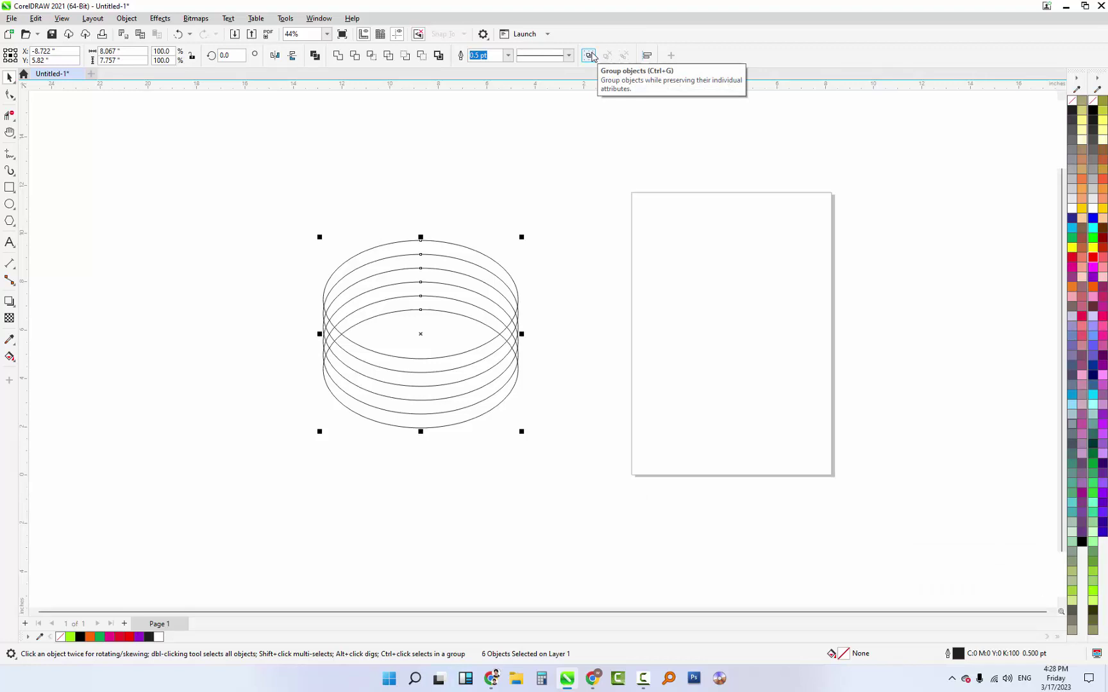
{"action": "left_click", "coordinate": [596, 56]}
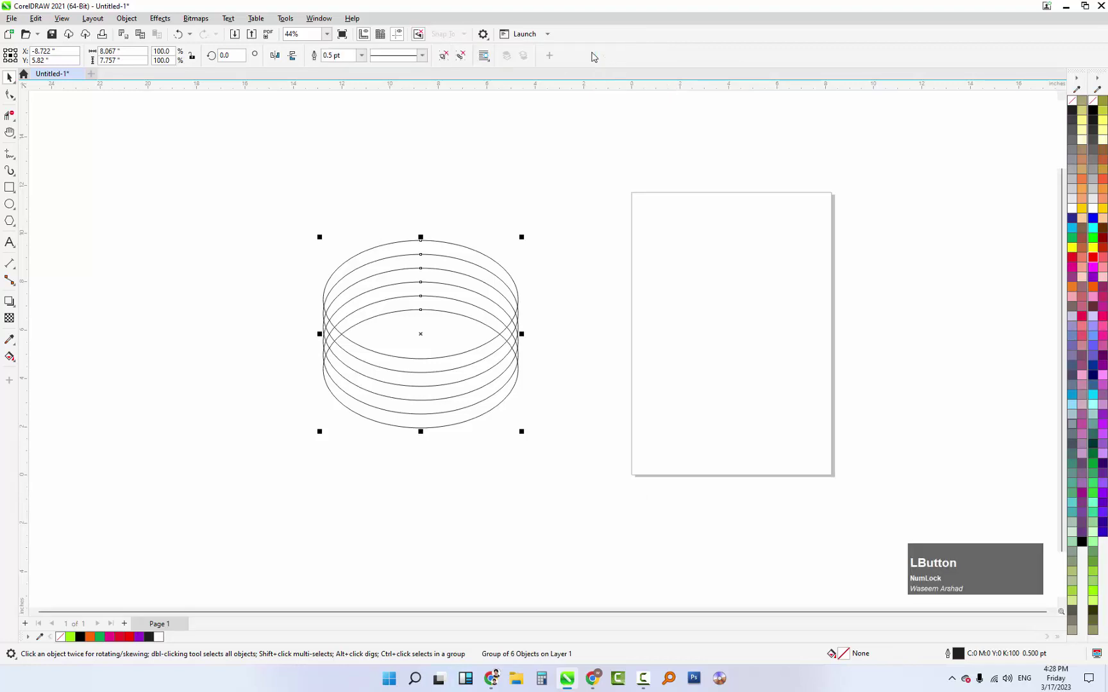
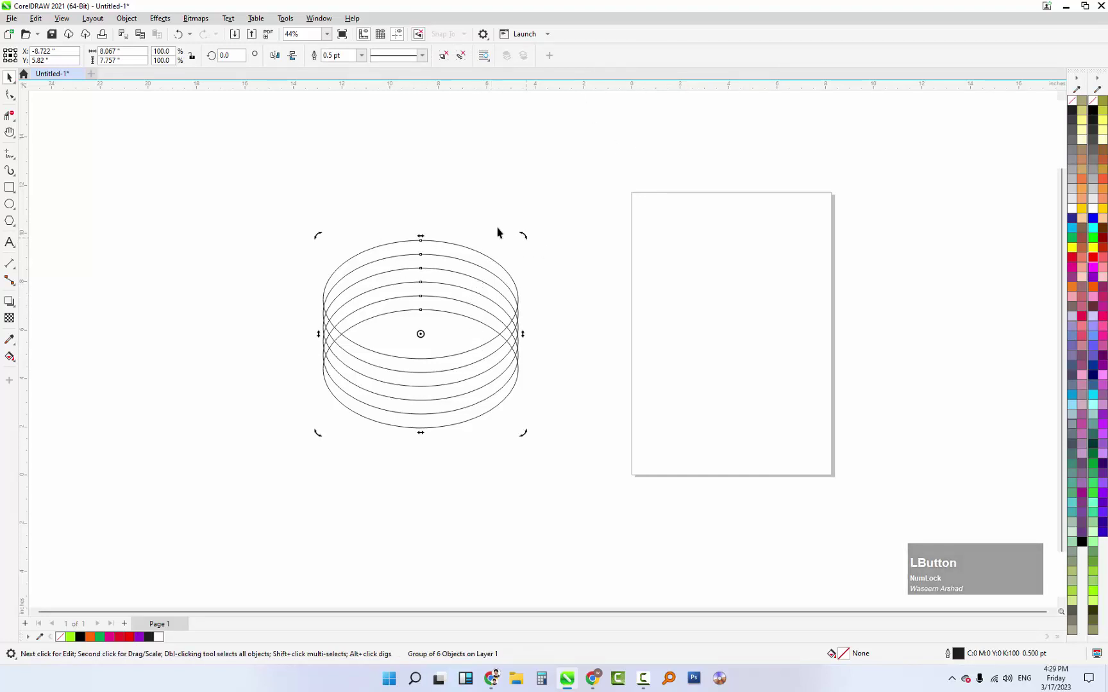
{"action": "left_click", "coordinate": [527, 239]}
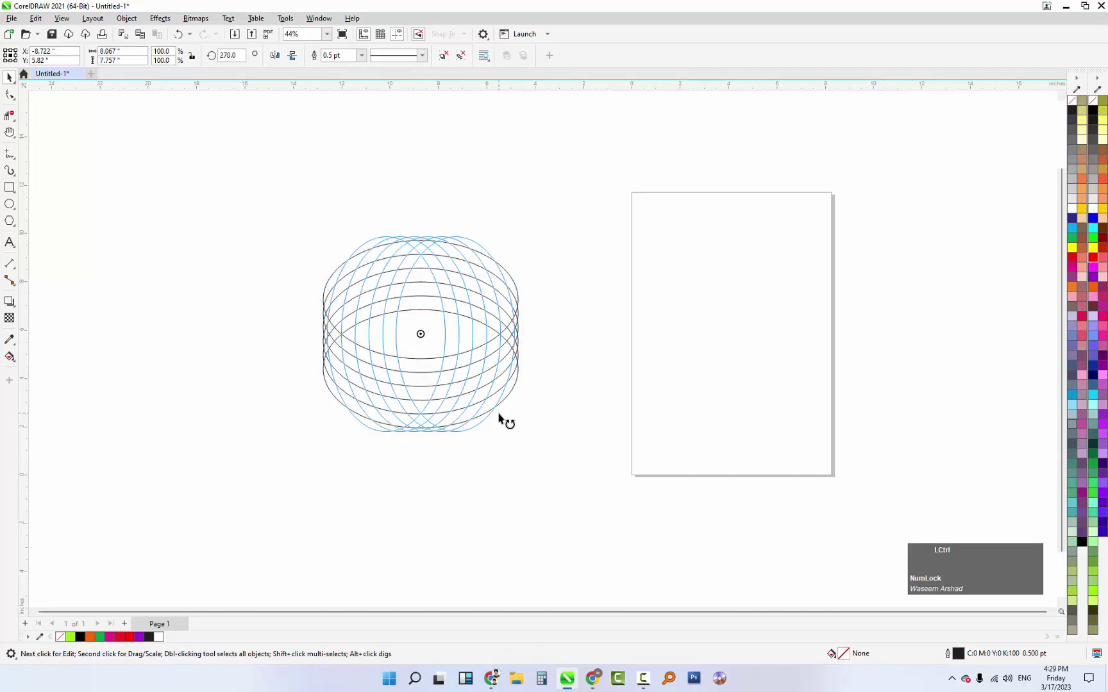
{"action": "right_click", "coordinate": [501, 416]}
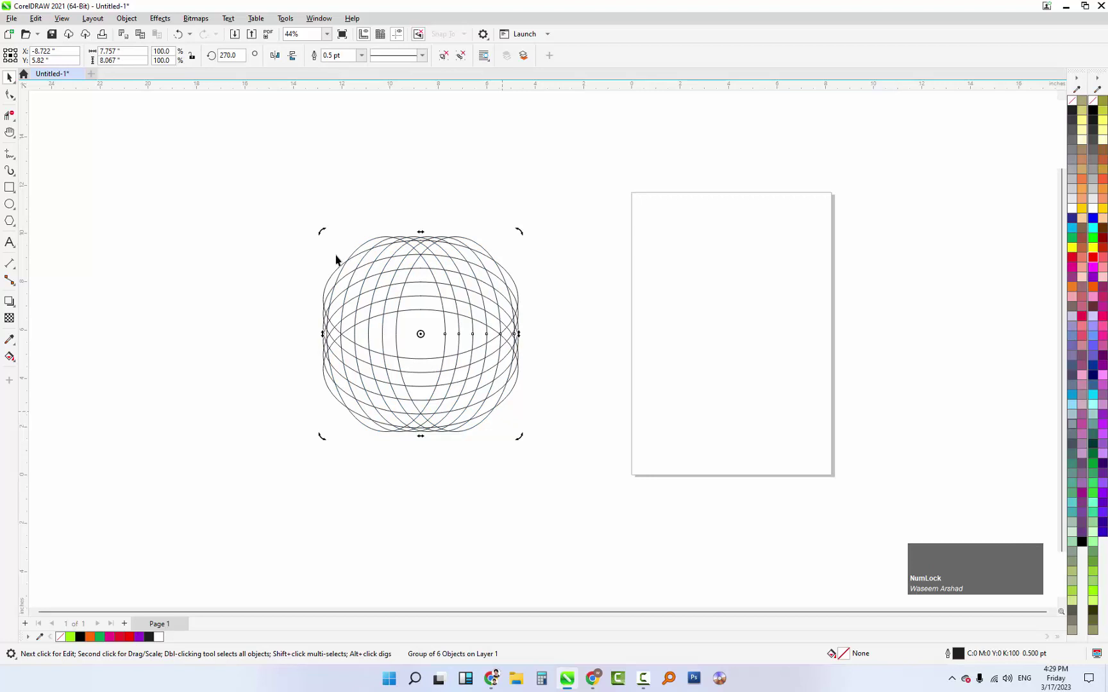
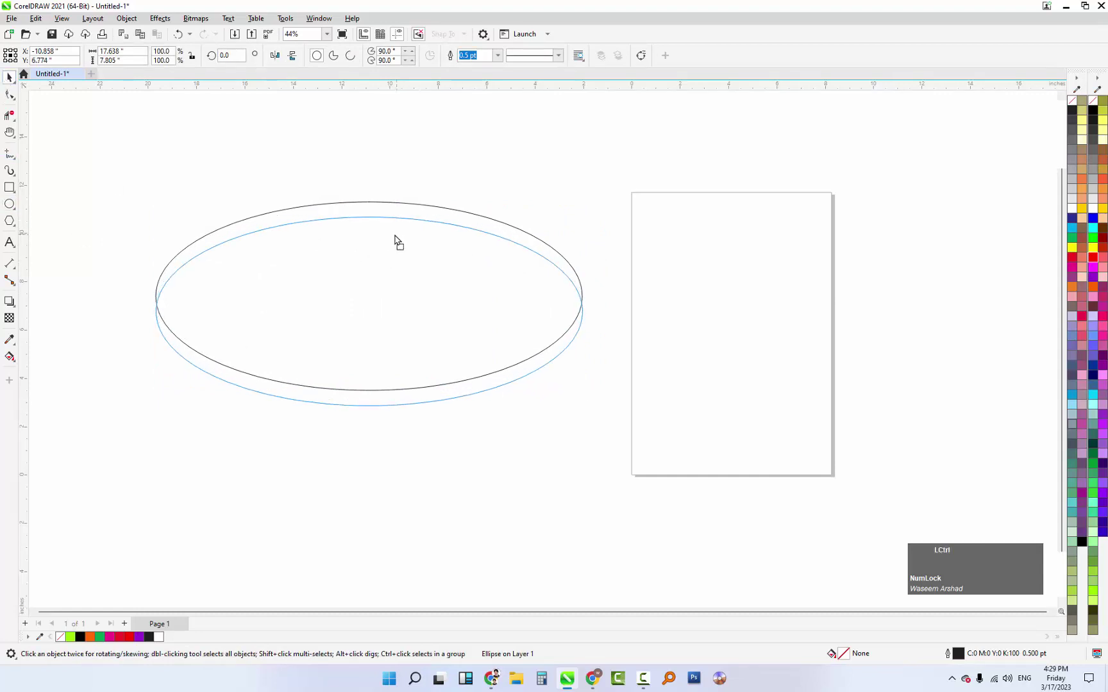
Step: Copy the widened ellipse downward and repeat to rebuild the six-ellipse stack
{"action": "right_click", "coordinate": [400, 238]}
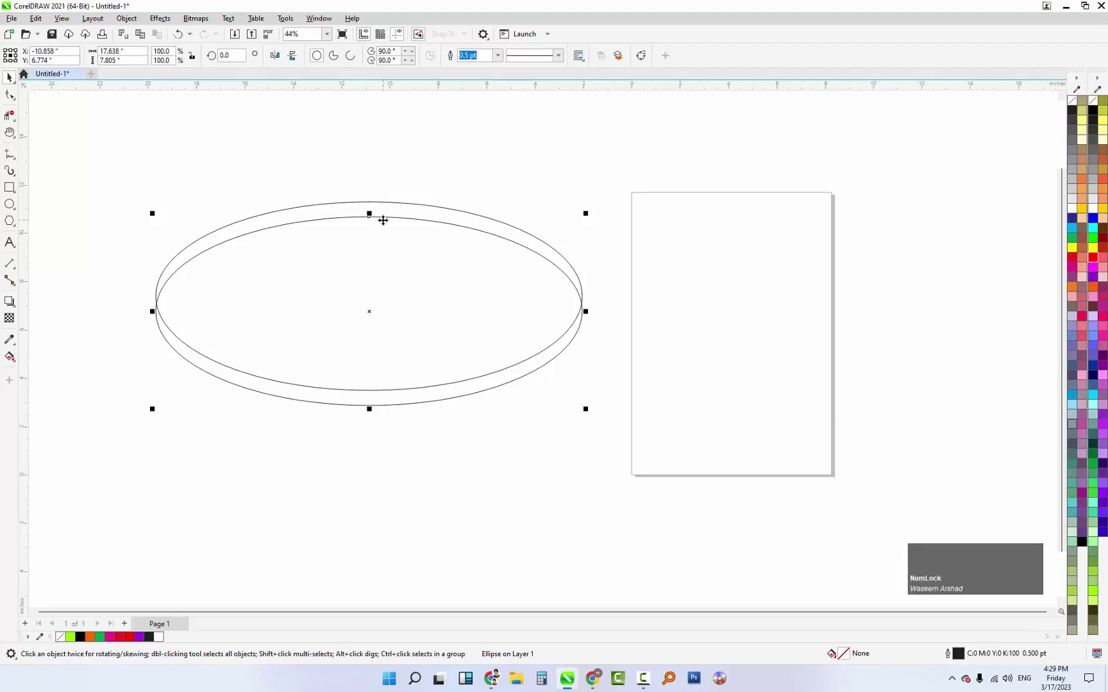
{"action": "key", "text": "ctrl+Num_Lock"}
{"action": "type", "text": "rrrr"}
{"action": "scroll", "scroll_direction": "down", "scroll_amount": 3}
Step: Select the stack, rotate it 90° and drop a perpendicular copy to form the crossing lattice
{"action": "left_click", "coordinate": [165, 177]}
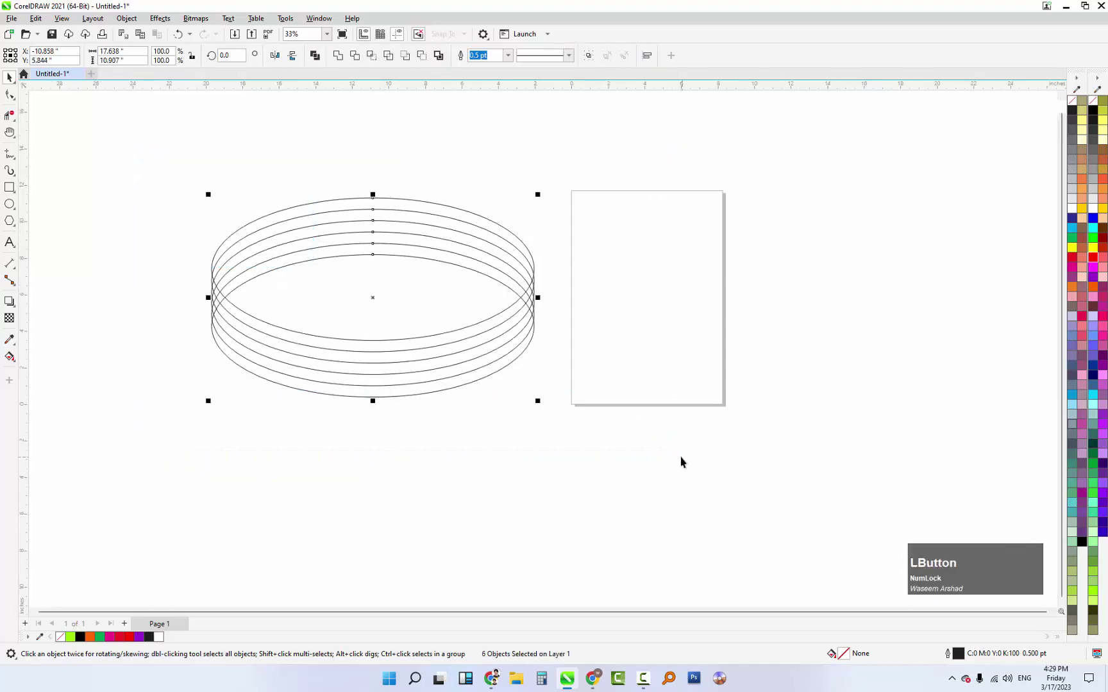
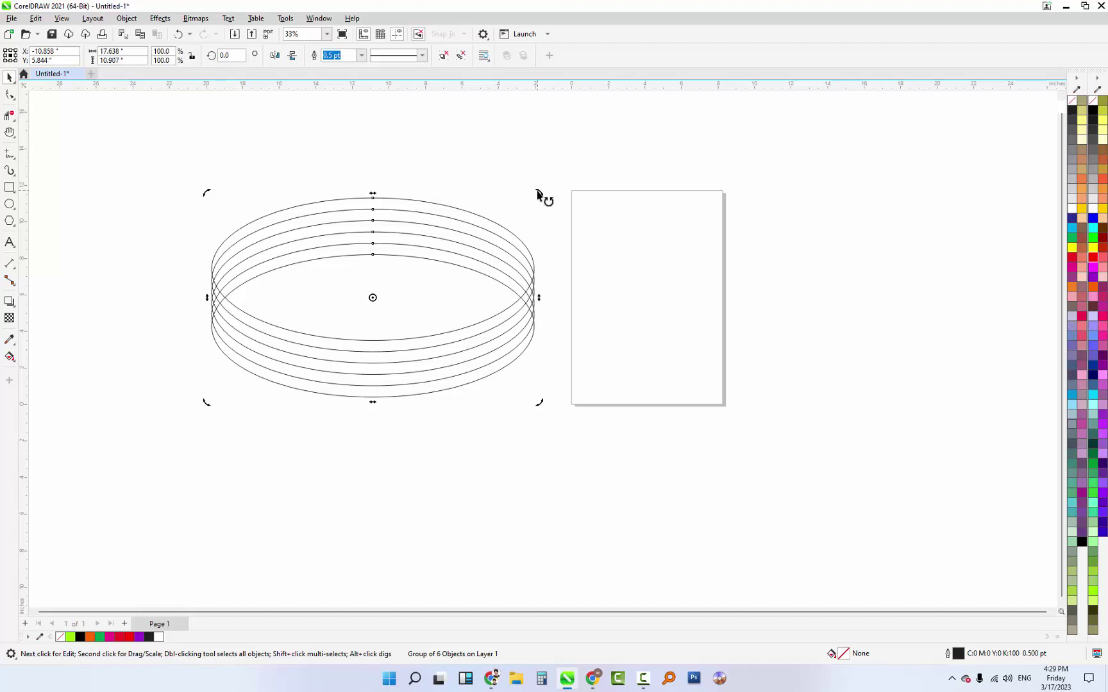
{"action": "left_click", "coordinate": [547, 200]}
{"action": "right_click", "coordinate": [447, 440]}
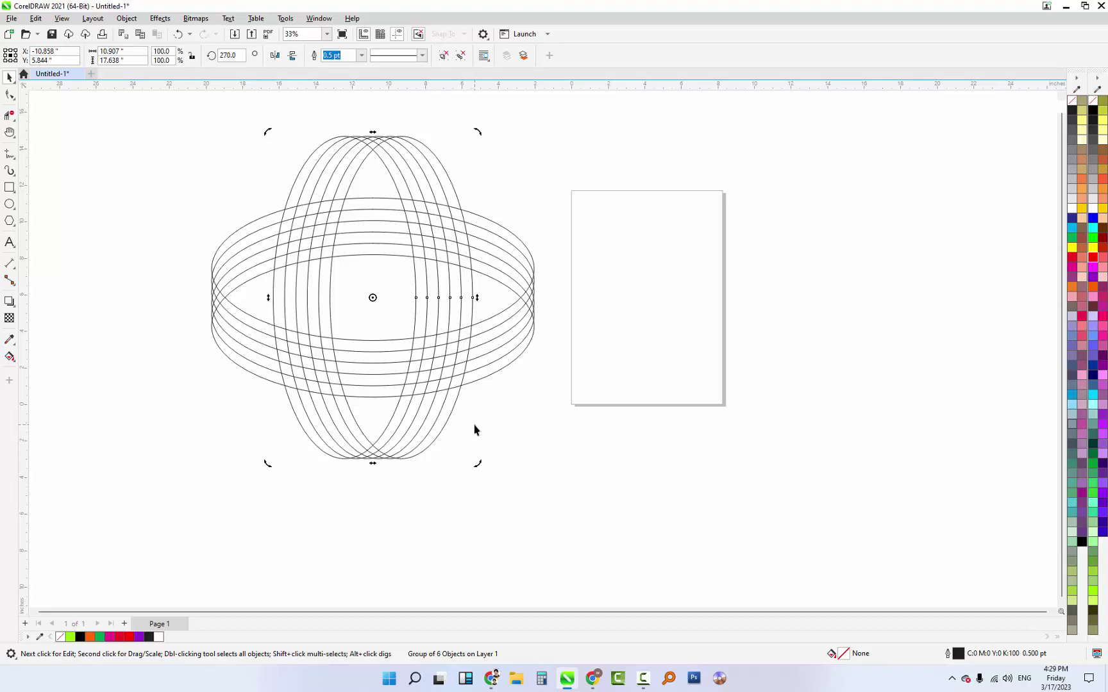
{"action": "left_click", "coordinate": [534, 406]}
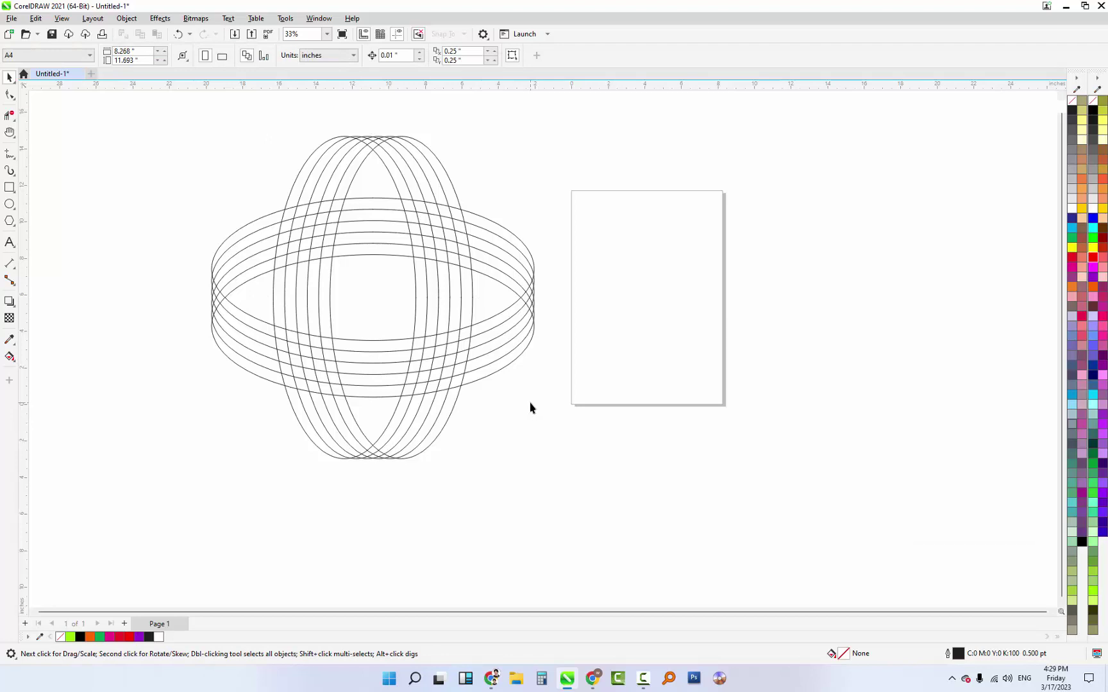
Step: Smart-fill three alternating band regions of the upper arch with solid black
{"action": "scroll", "scroll_direction": "up", "scroll_amount": 3}
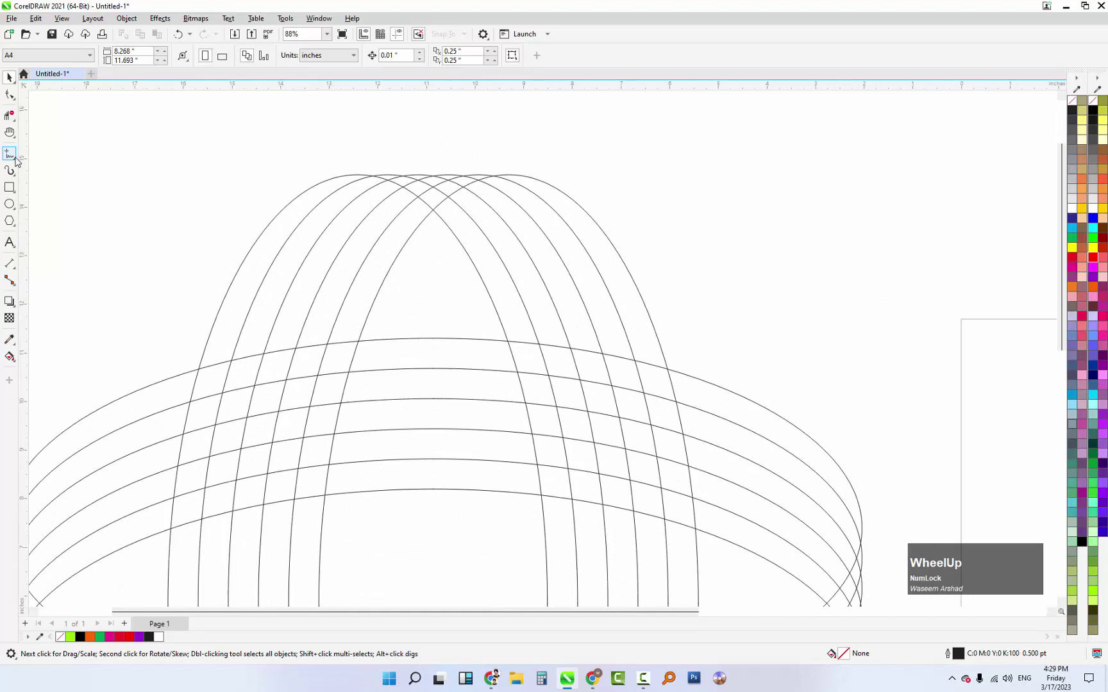
{"action": "left_click", "coordinate": [18, 158]}
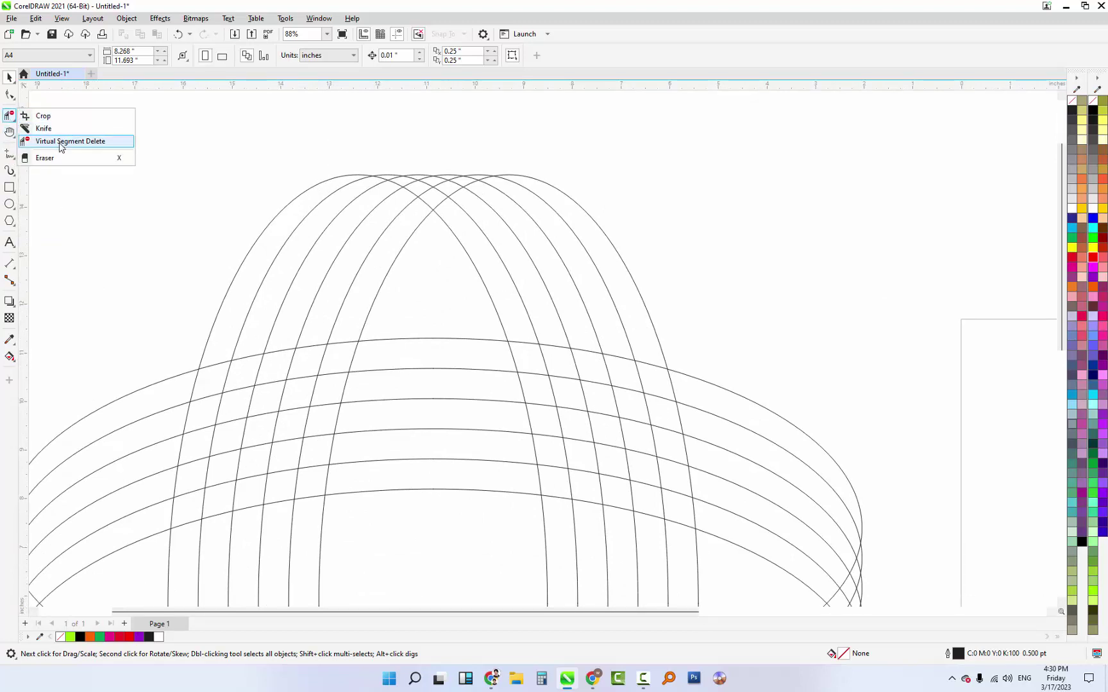
{"action": "left_click", "coordinate": [64, 146]}
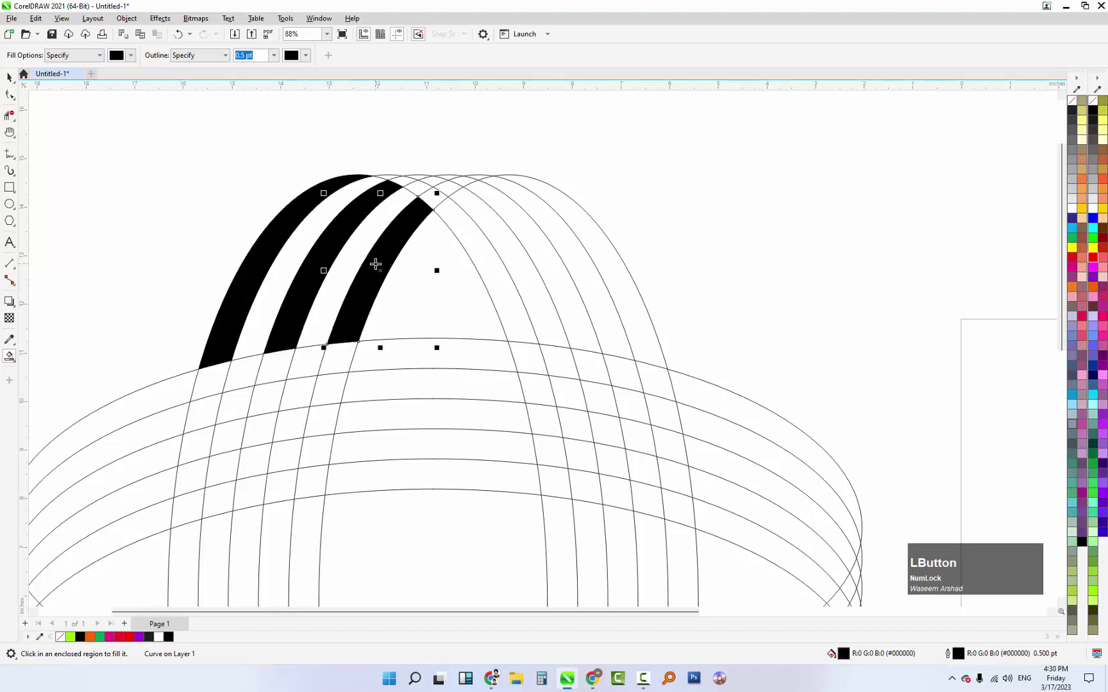
{"action": "scroll", "scroll_direction": "down", "scroll_amount": 3}
{"action": "scroll", "scroll_direction": "up", "scroll_amount": 3}
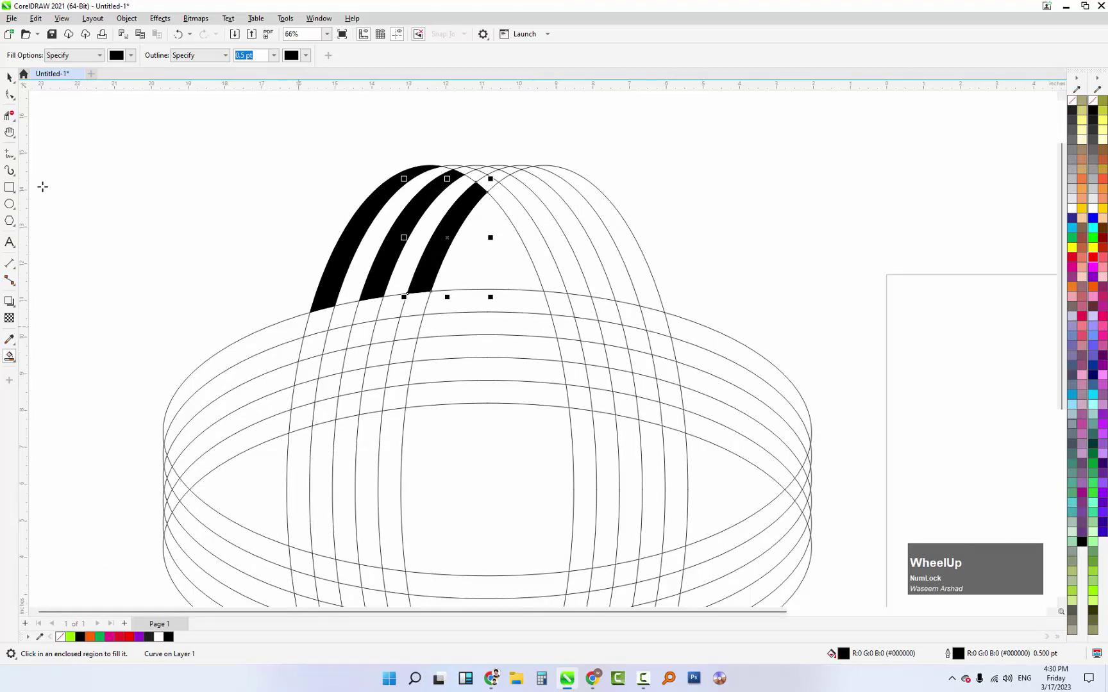
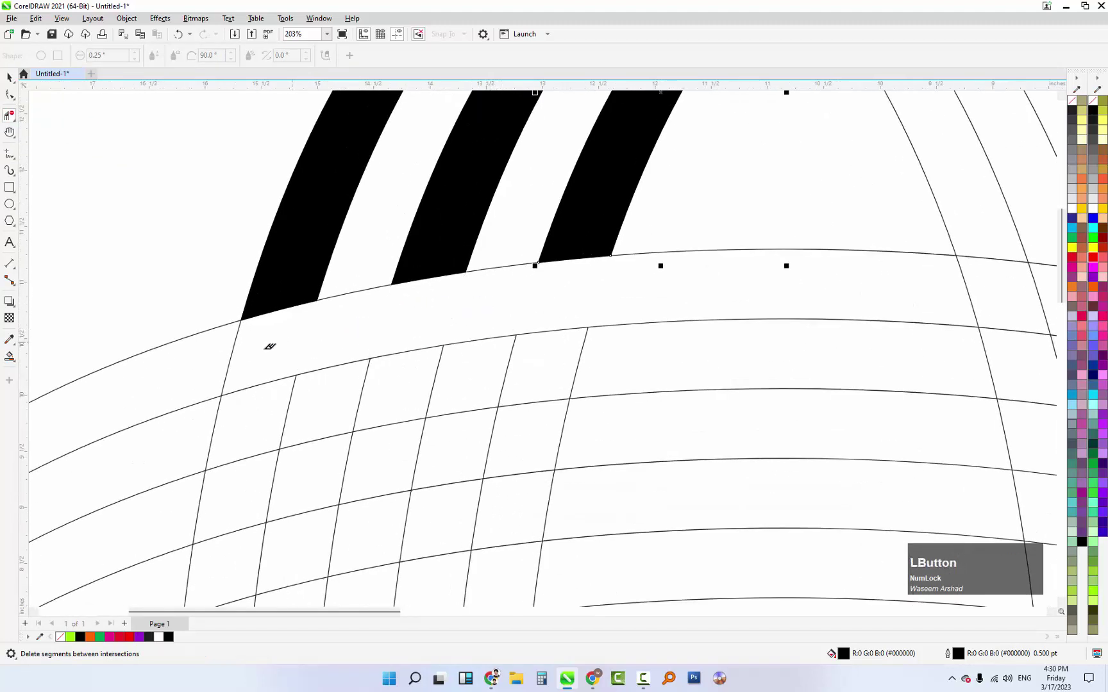
{"action": "scroll", "scroll_direction": "down", "scroll_amount": 3}
{"action": "scroll", "scroll_direction": "up", "scroll_amount": 3}
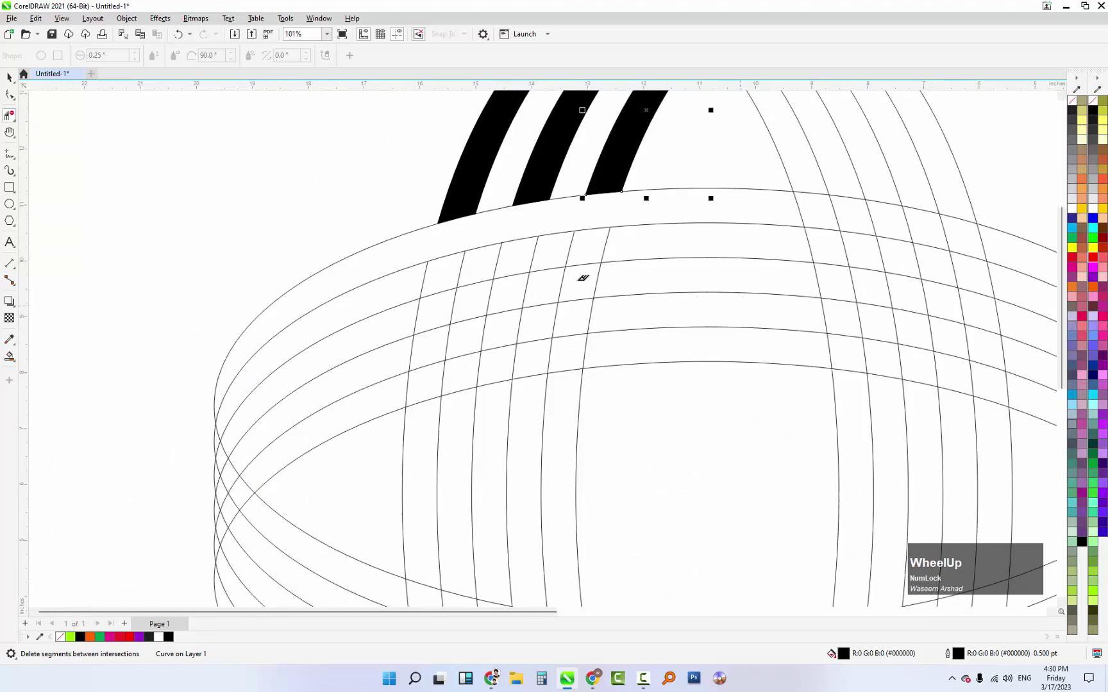
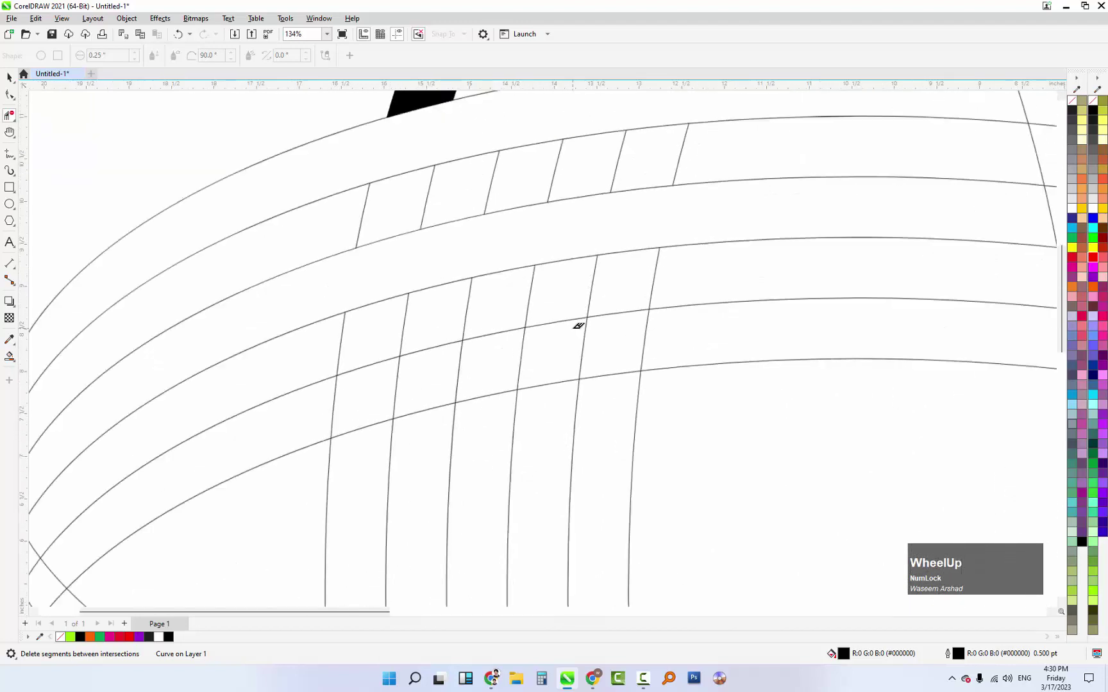
{"action": "scroll", "scroll_direction": "down", "scroll_amount": 3}
{"action": "scroll", "scroll_direction": "up", "scroll_amount": 3}
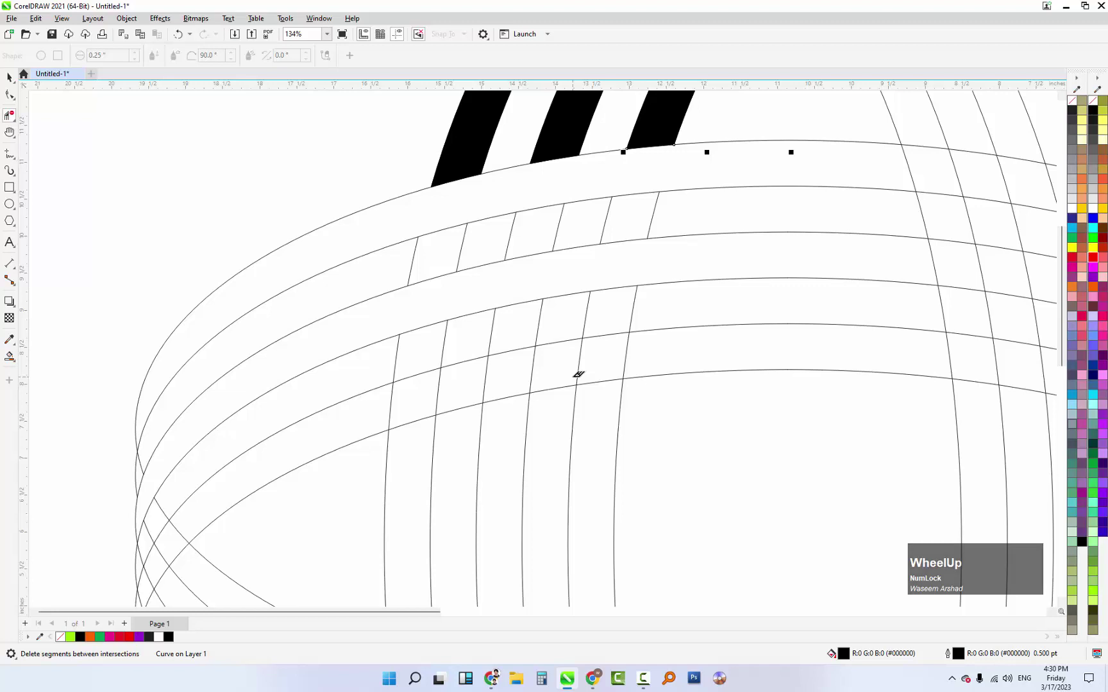
{"action": "scroll", "scroll_direction": "down", "scroll_amount": 3}
{"action": "scroll", "scroll_direction": "up", "scroll_amount": 3}
{"action": "scroll", "scroll_direction": "down", "scroll_amount": 3}
{"action": "scroll", "scroll_direction": "up", "scroll_amount": 3}
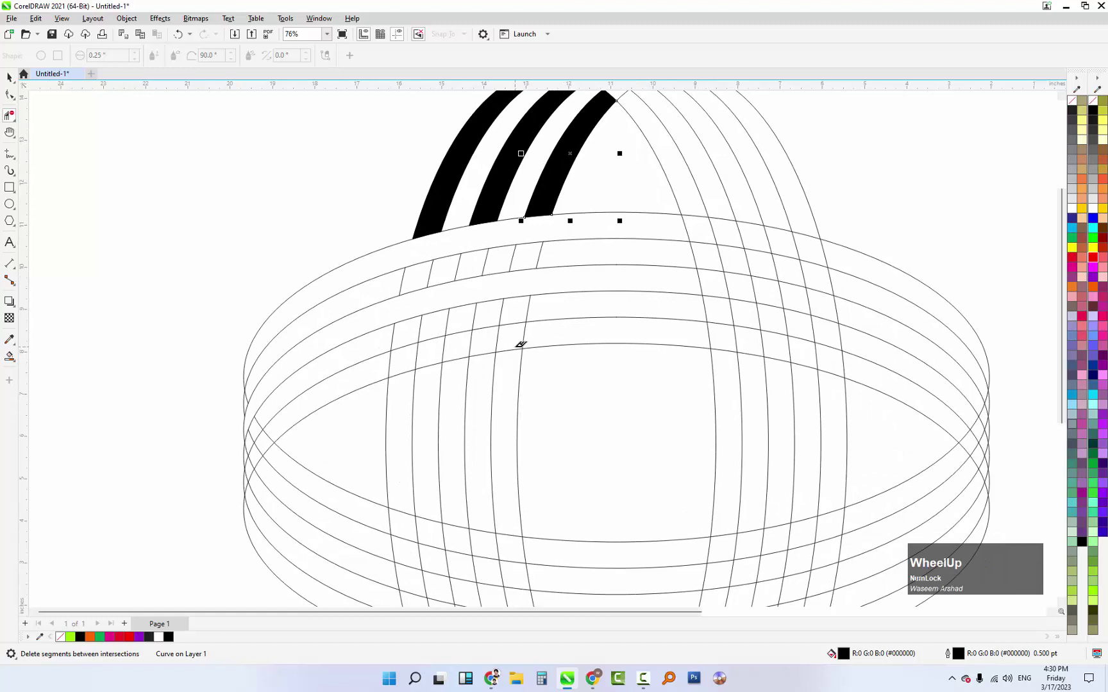
{"action": "scroll", "scroll_direction": "up", "scroll_amount": 3}
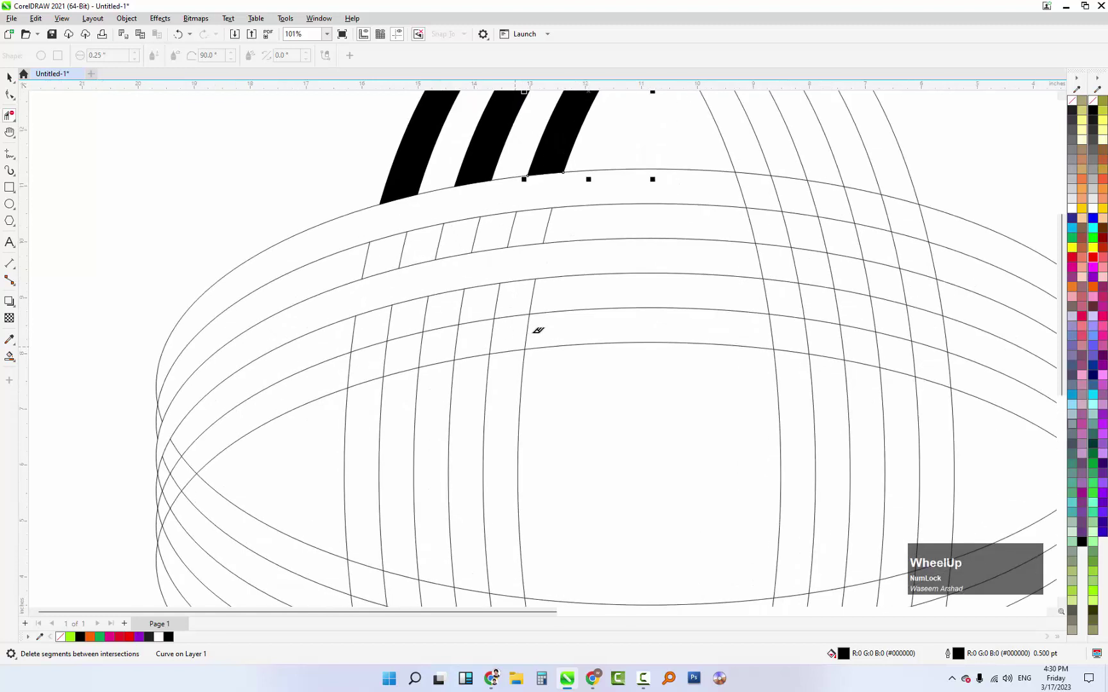
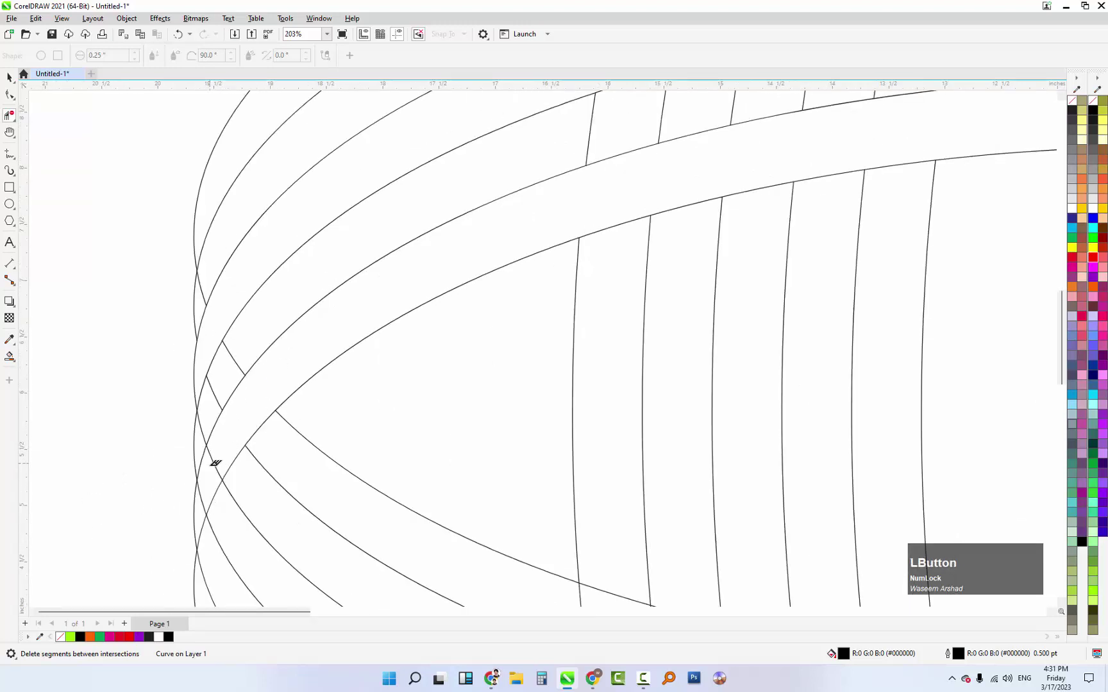
{"action": "scroll", "scroll_direction": "down", "scroll_amount": 3}
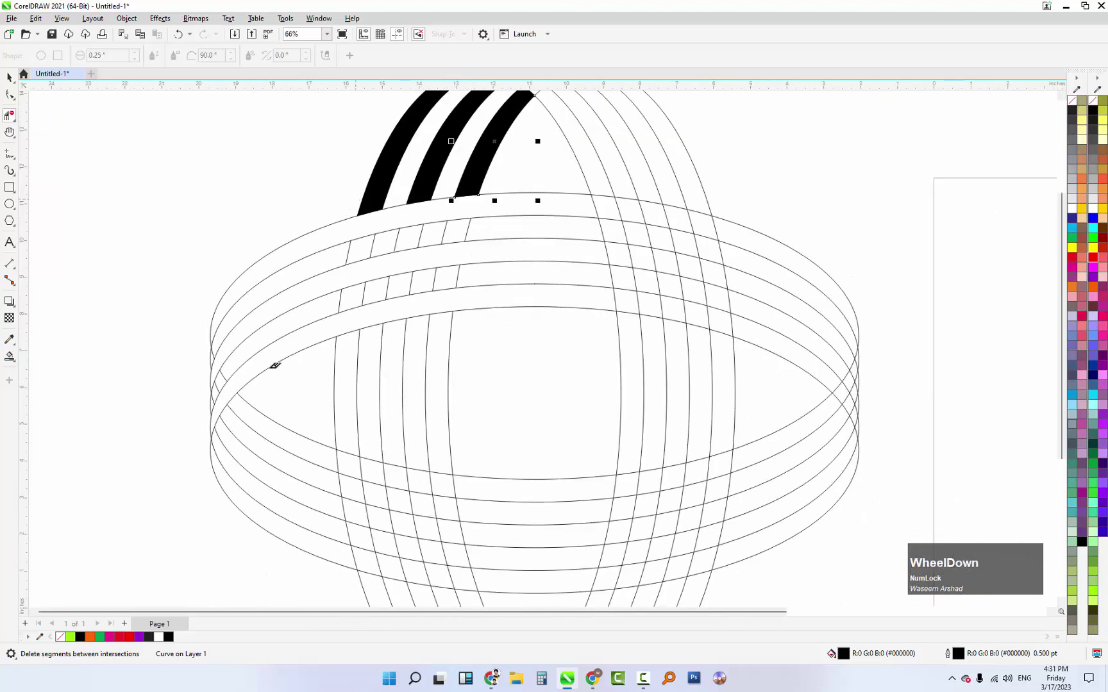
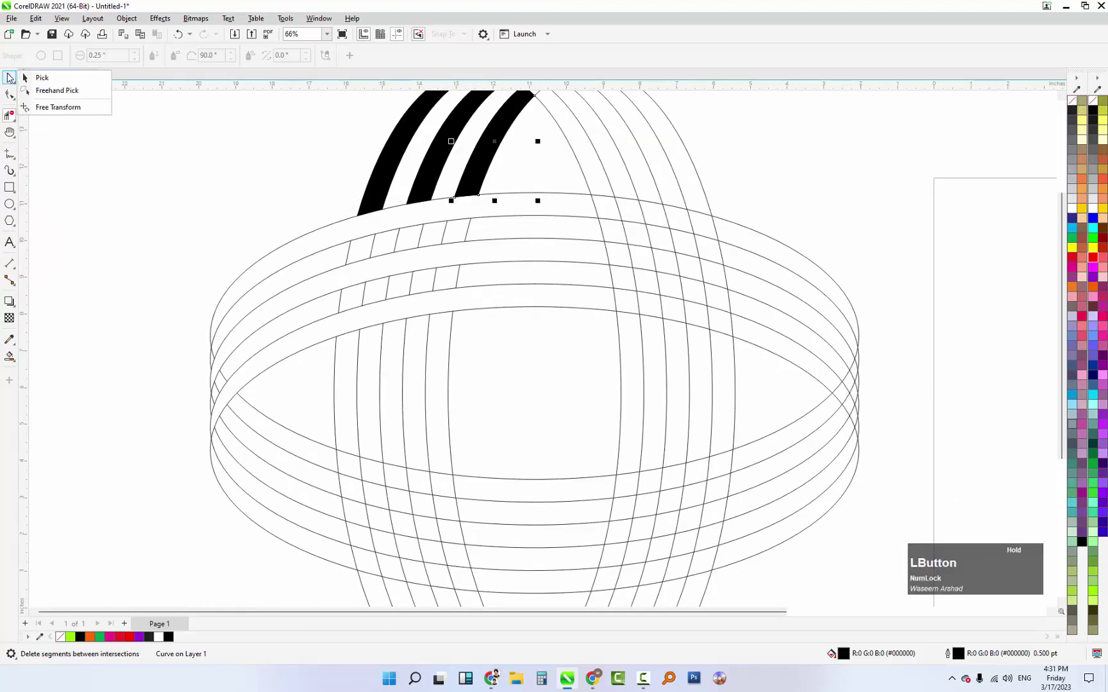
Step: Select all six black stripe shapes with the Pick tool and group them
{"action": "left_click", "coordinate": [15, 81]}
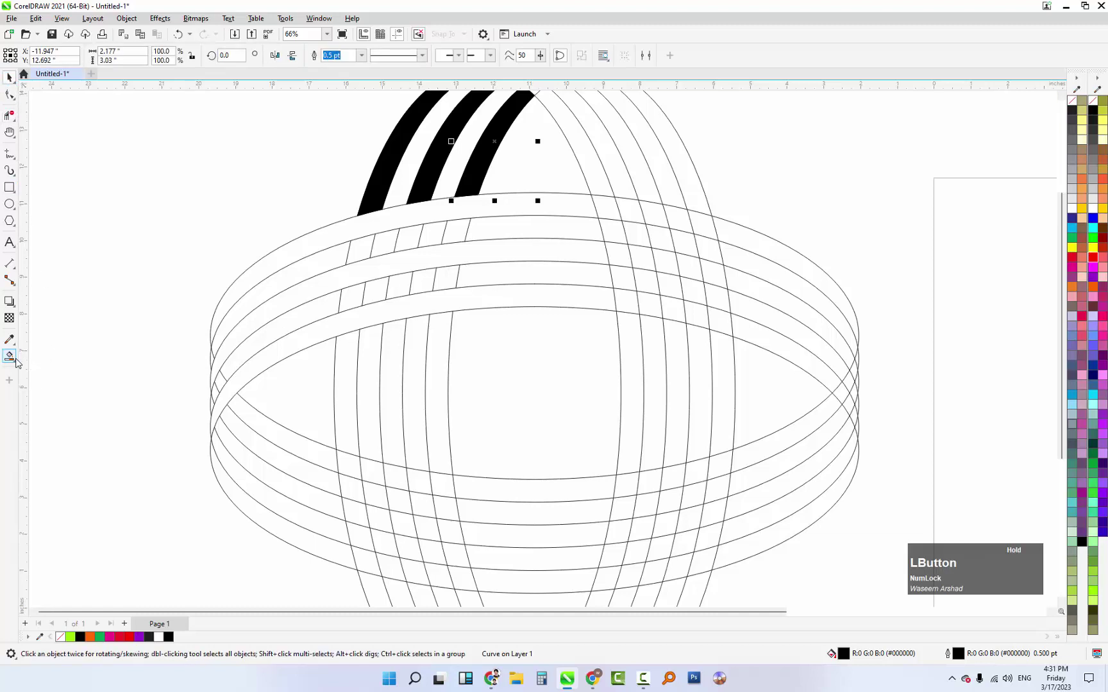
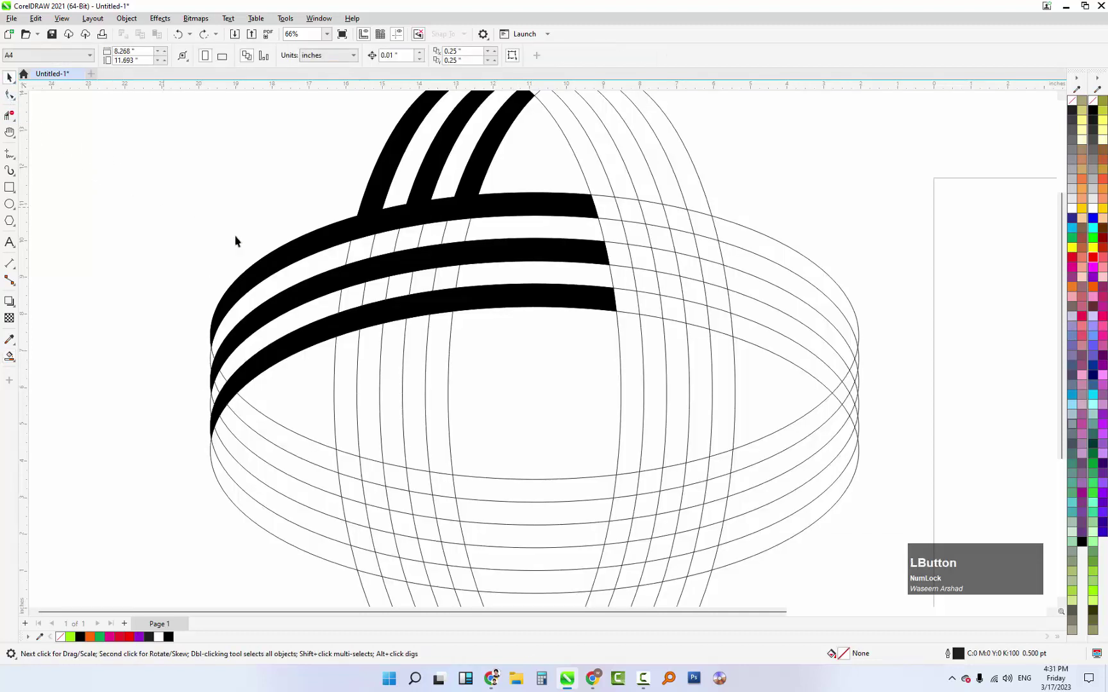
{"action": "scroll", "scroll_direction": "down", "scroll_amount": 3}
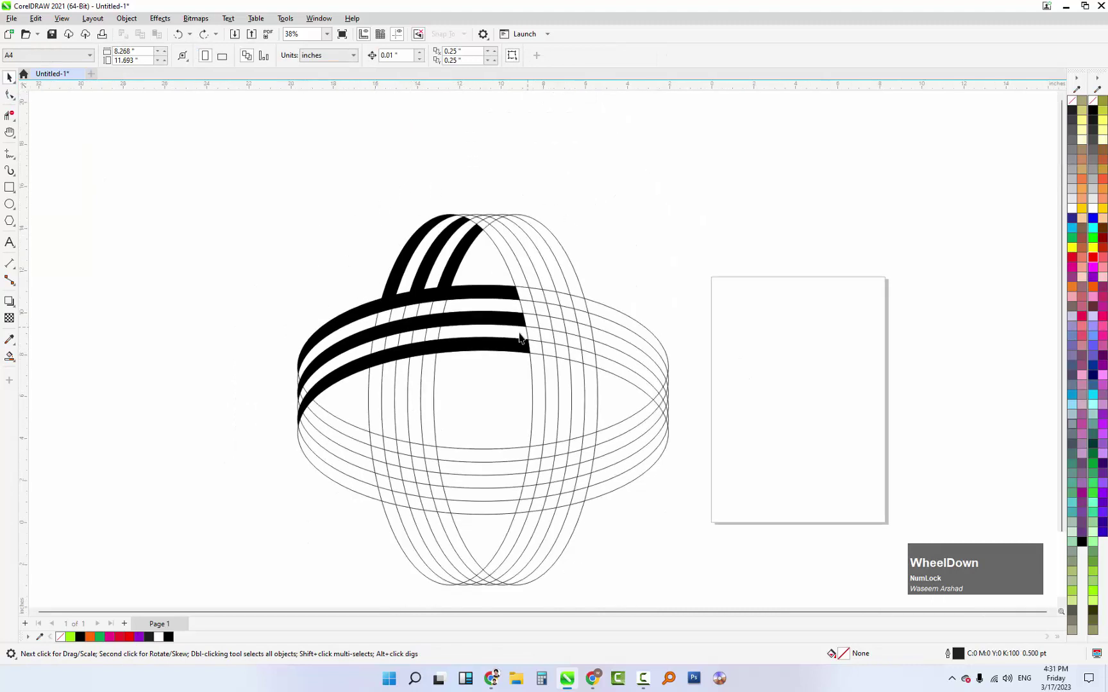
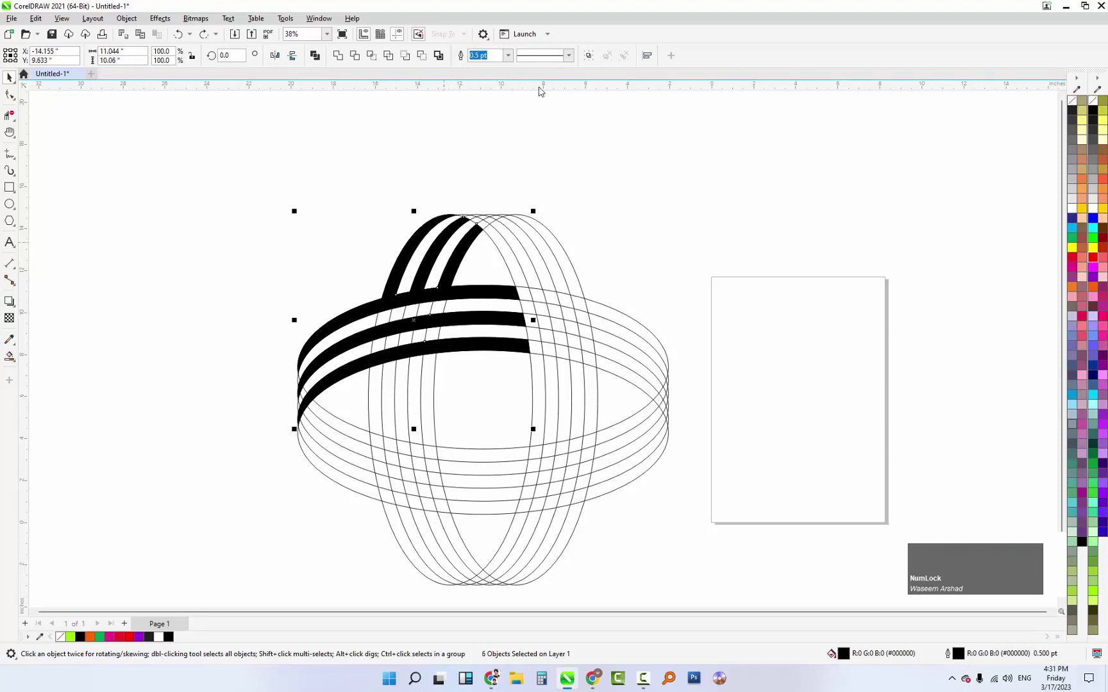
{"action": "left_click", "coordinate": [595, 55]}
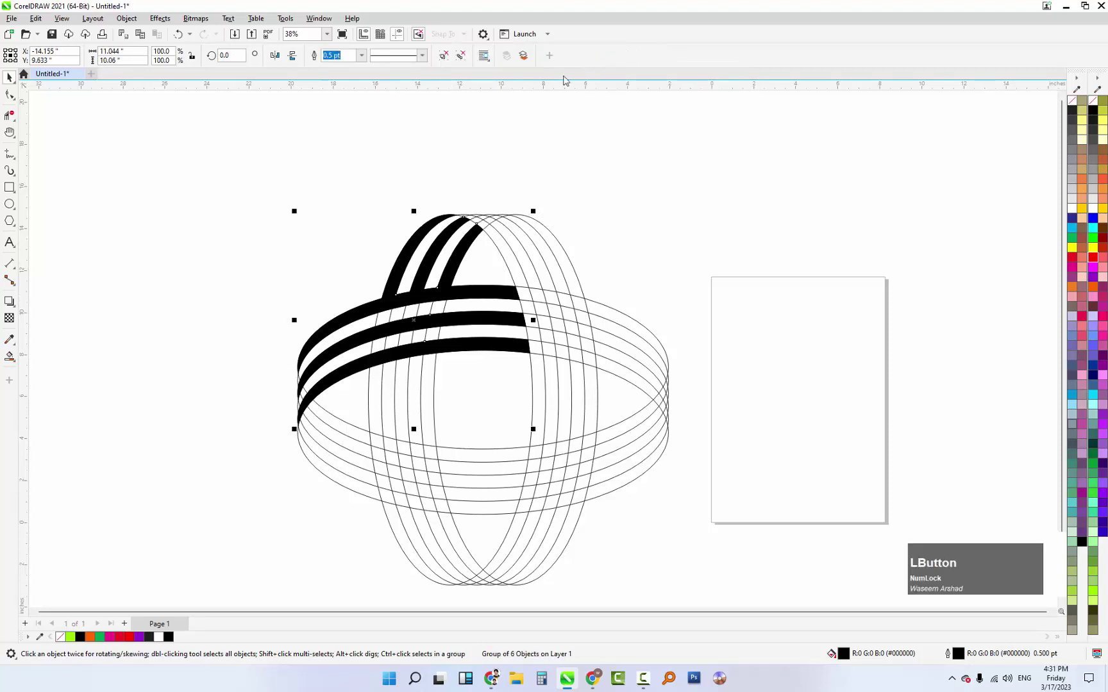
{"action": "scroll", "scroll_direction": "up", "scroll_amount": 3}
Step: Smart-fill the white gaps between the black stripes with light grey on the arch and front bands
{"action": "left_click", "coordinate": [285, 227]}
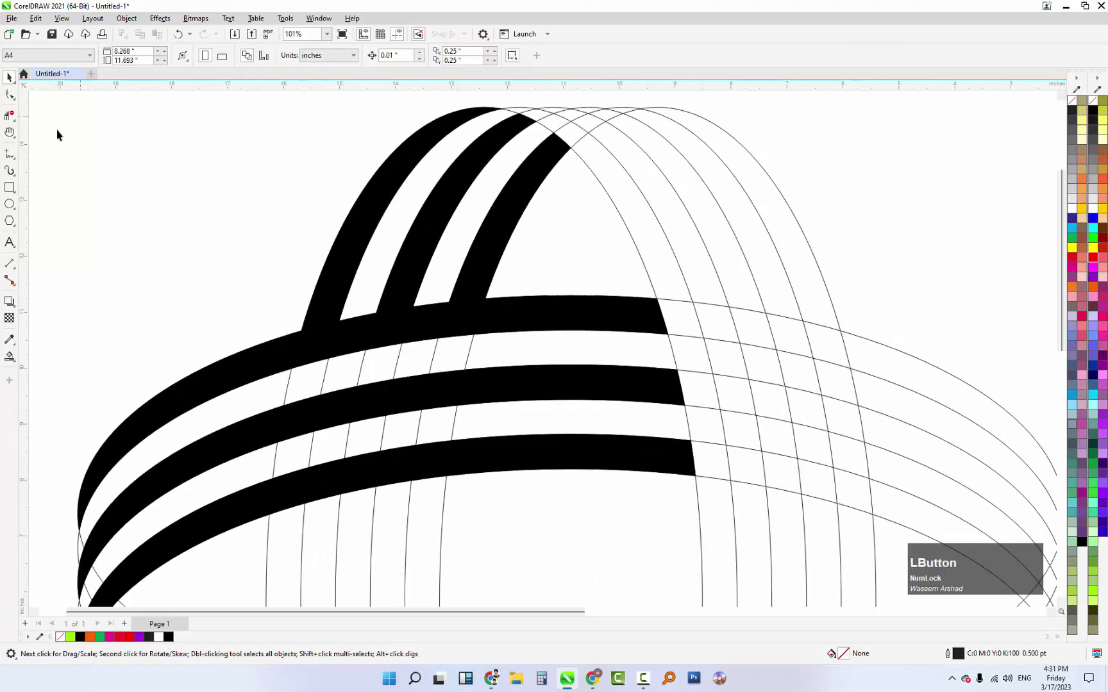
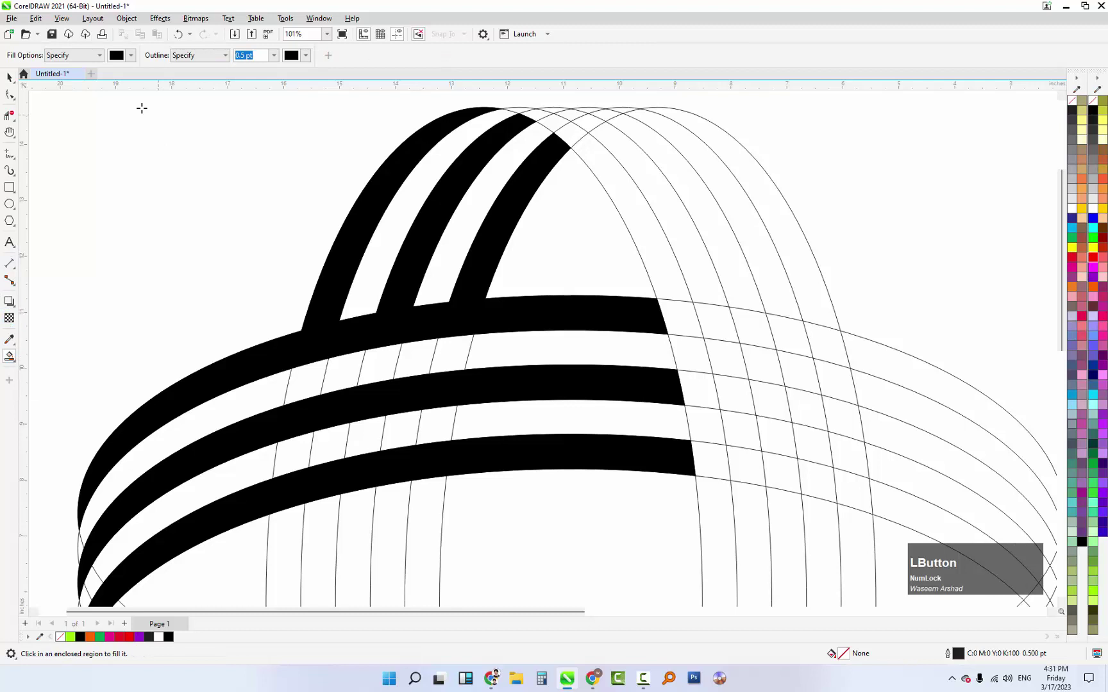
{"action": "left_click", "coordinate": [137, 58]}
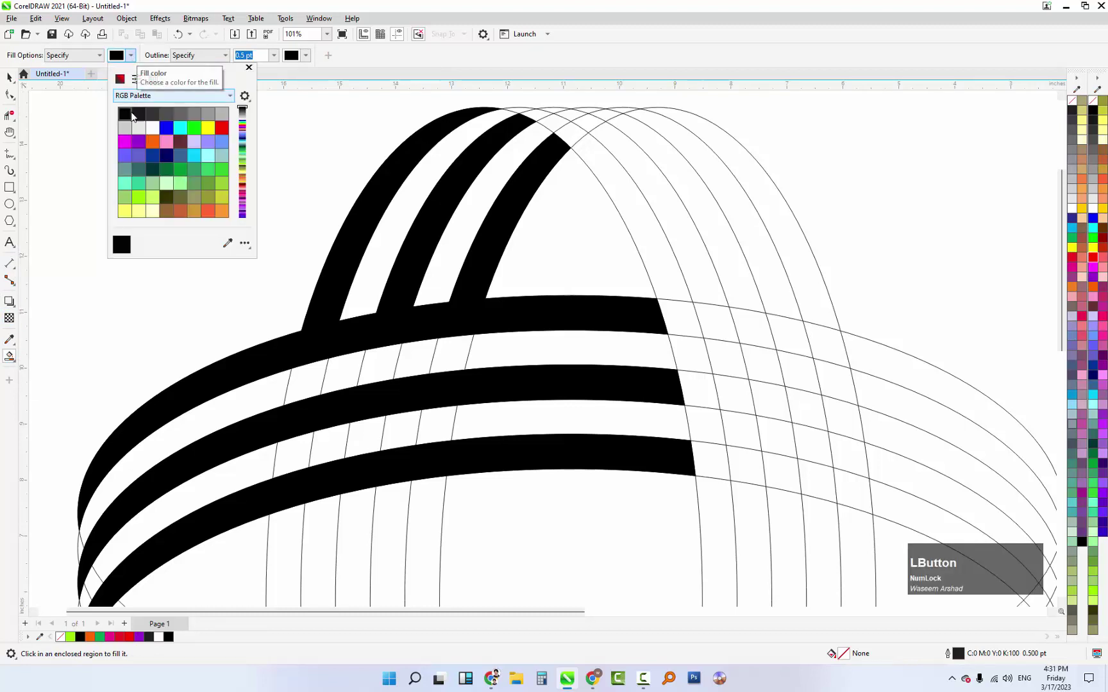
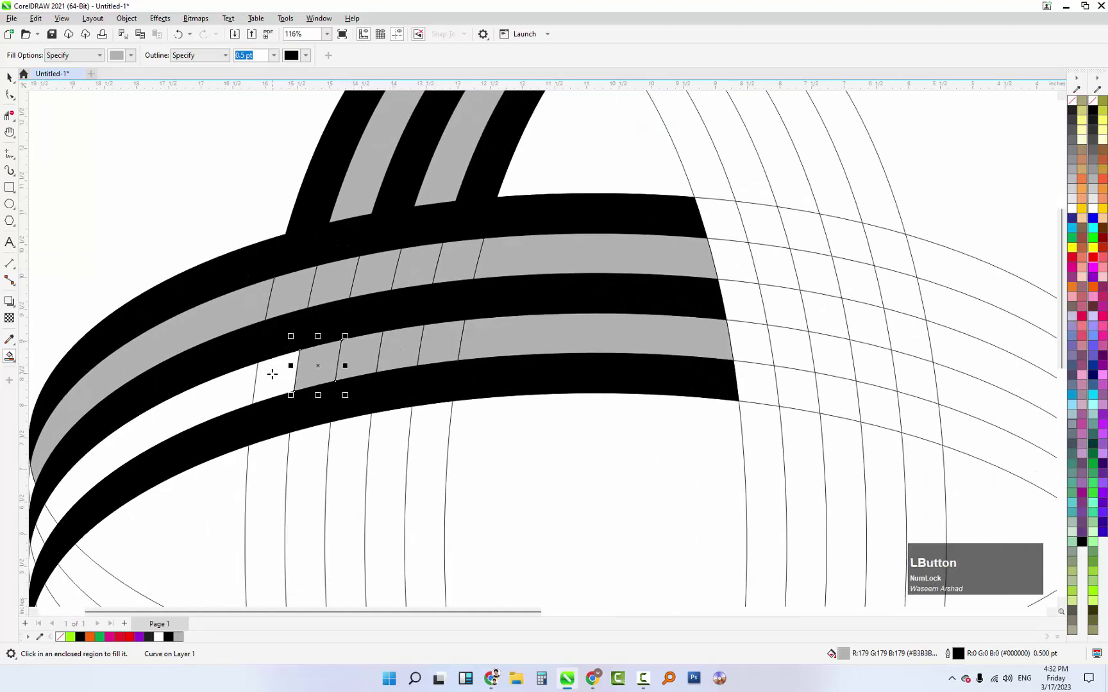
{"action": "scroll", "scroll_direction": "down", "scroll_amount": 3}
{"action": "scroll", "scroll_direction": "up", "scroll_amount": 3}
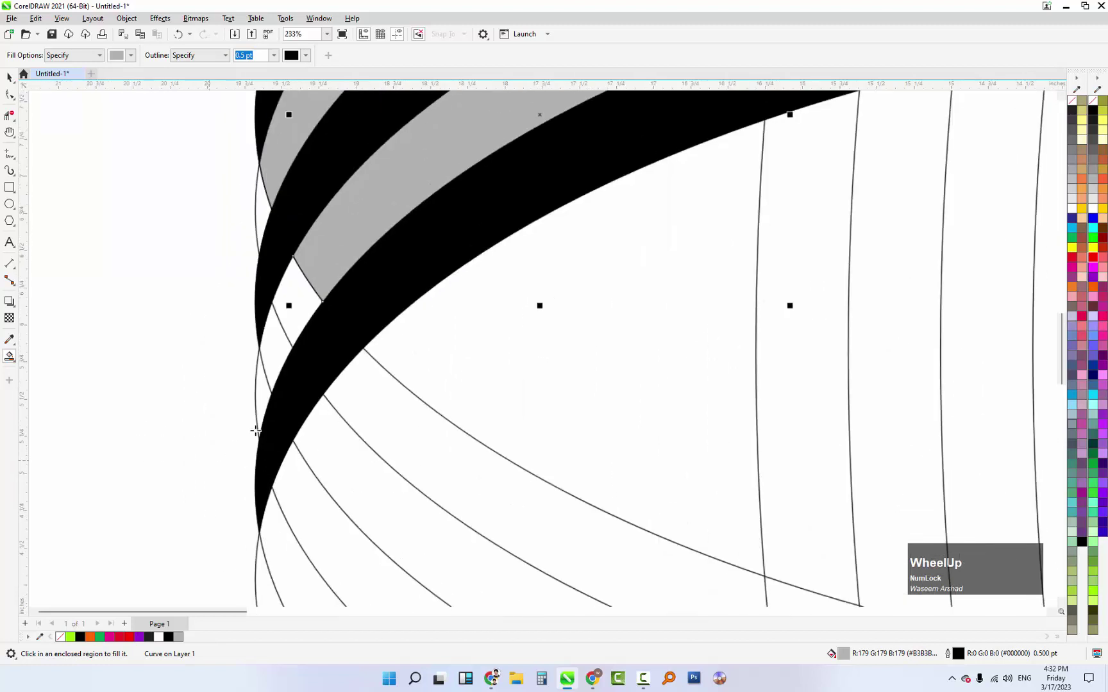
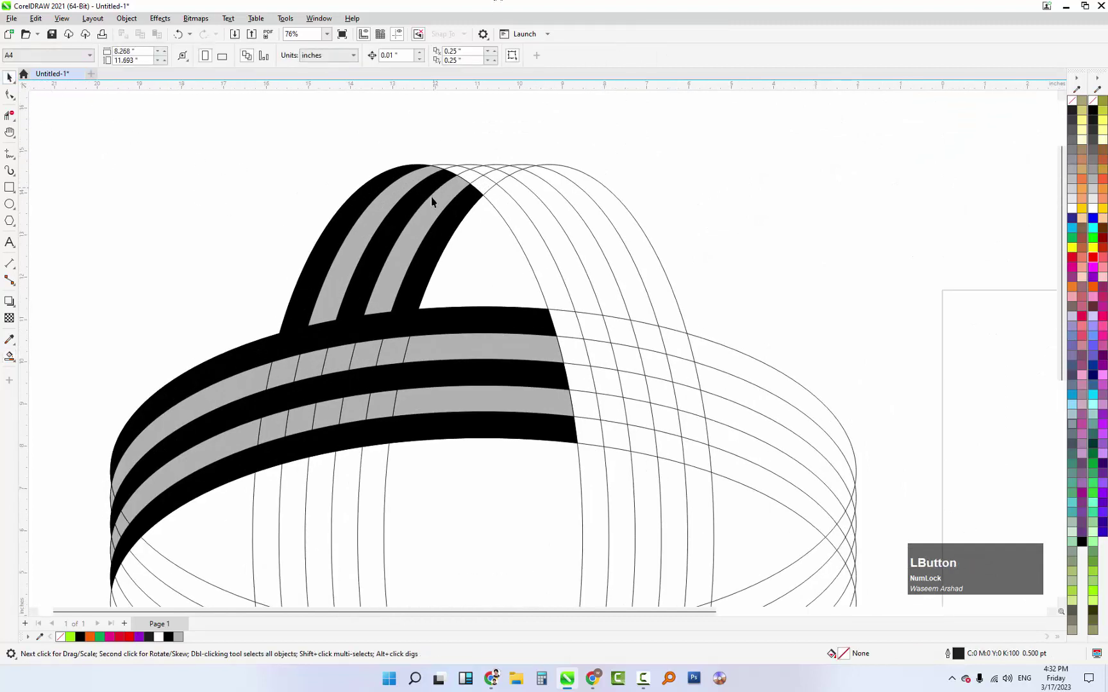
{"action": "scroll", "scroll_direction": "up", "scroll_amount": 3}
Step: Apply a white-to-grey fountain fill to the right grey arch stripe with the Interactive Fill tool (G)
{"action": "scroll", "scroll_direction": "down", "scroll_amount": 3}
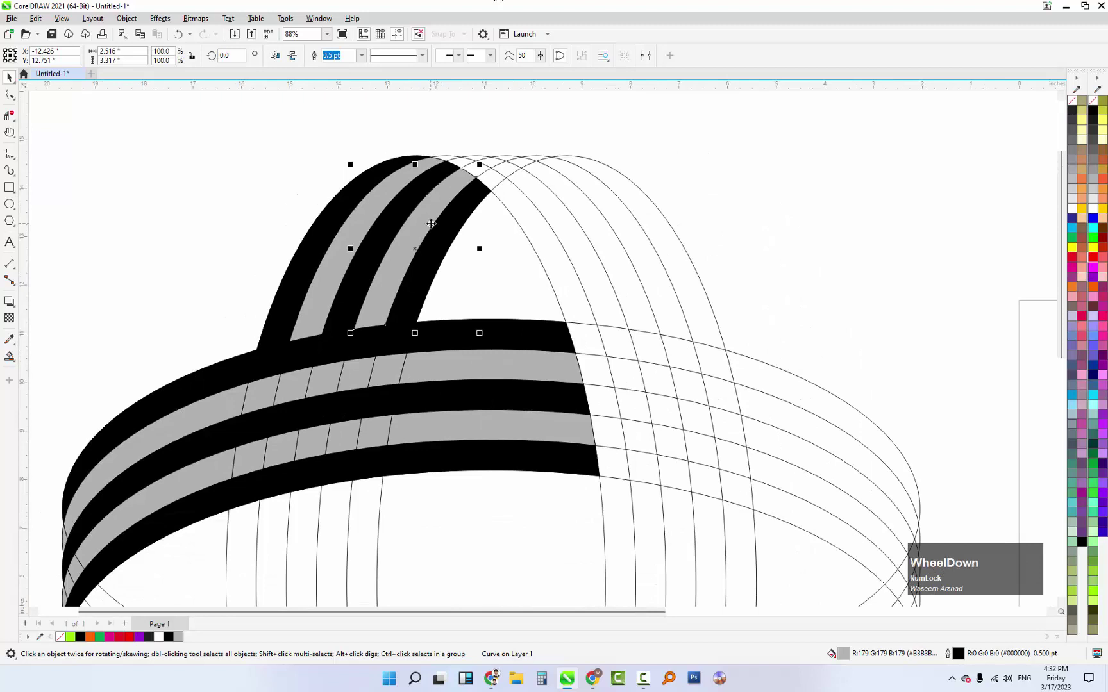
{"action": "key", "text": "g"}
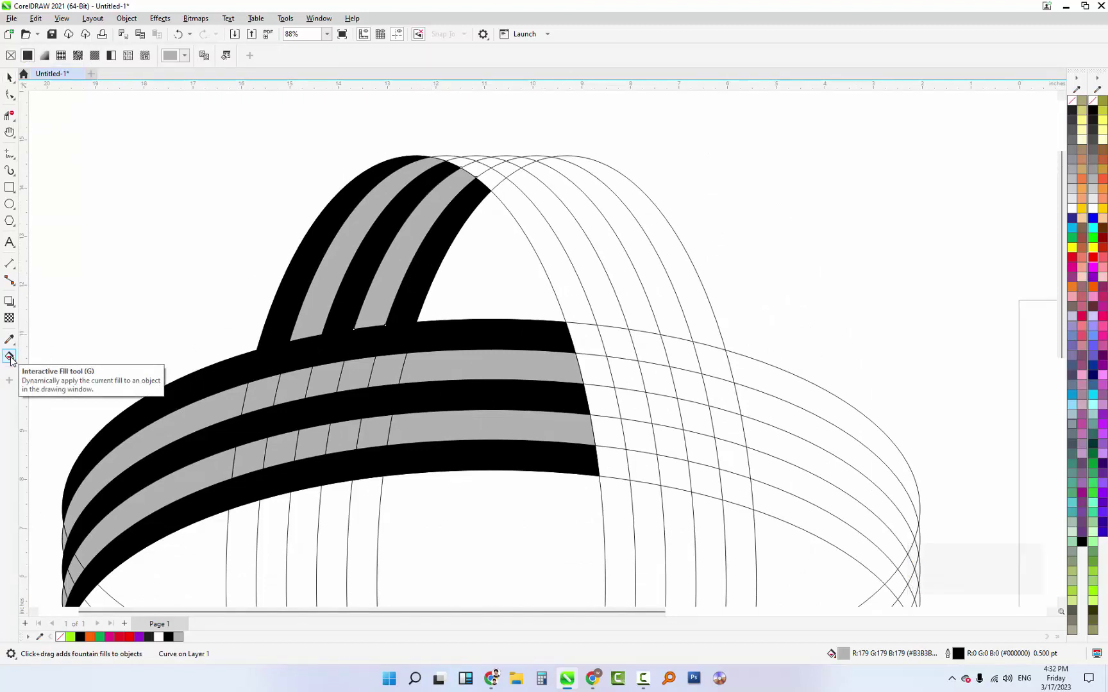
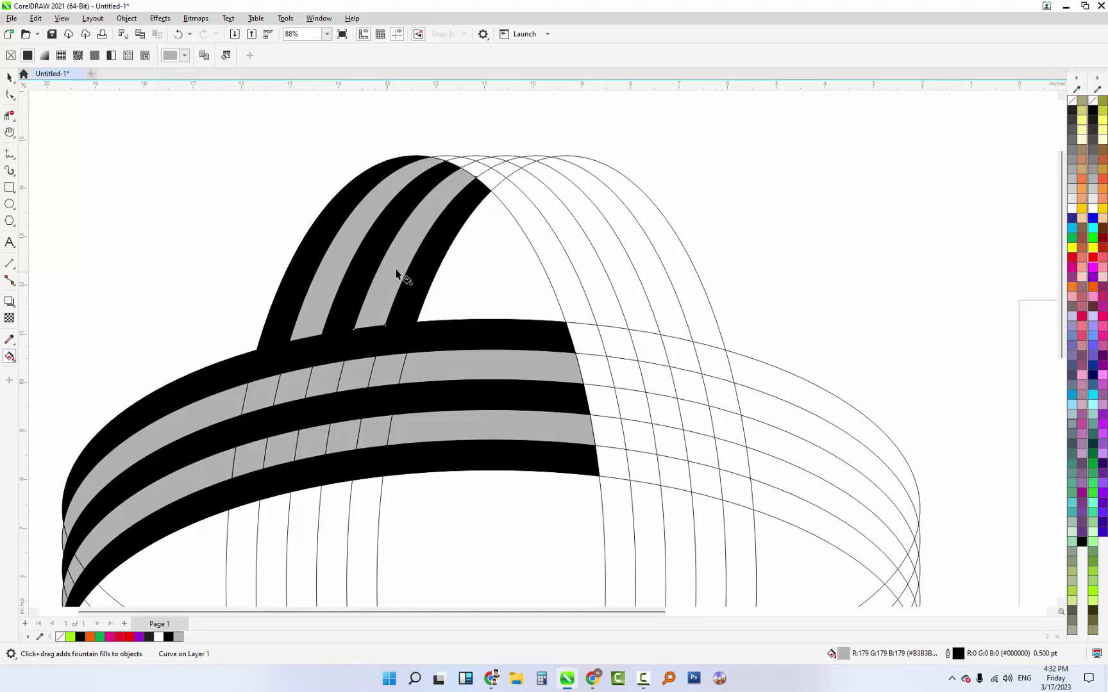
{"action": "left_click", "coordinate": [383, 301]}
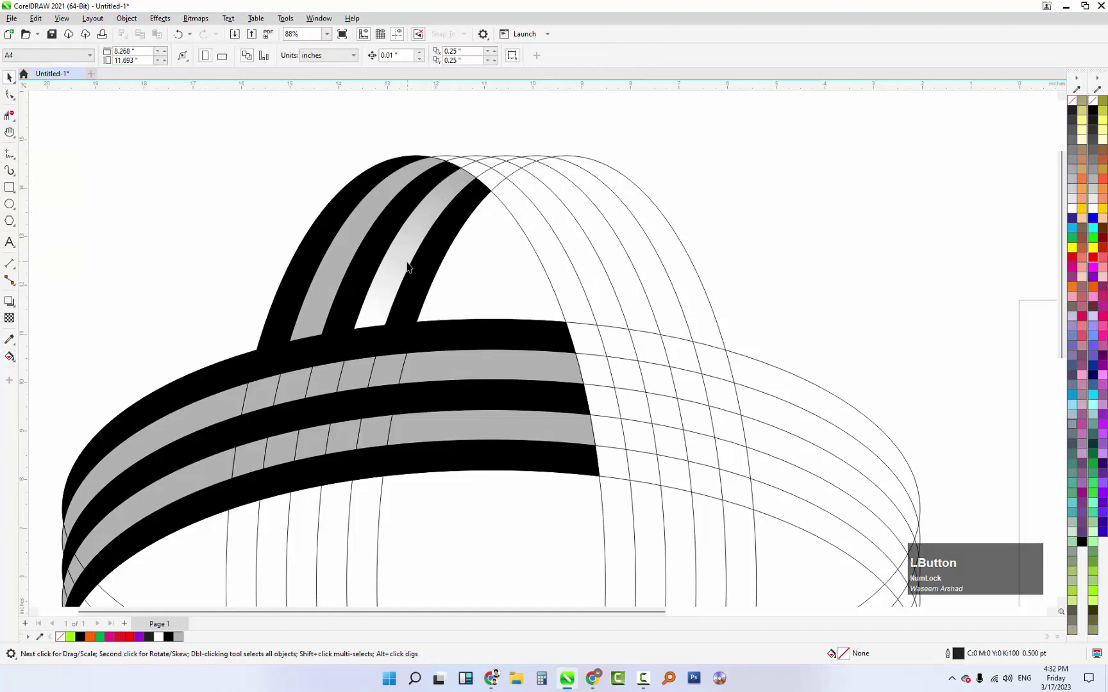
{"action": "left_click", "coordinate": [323, 270]}
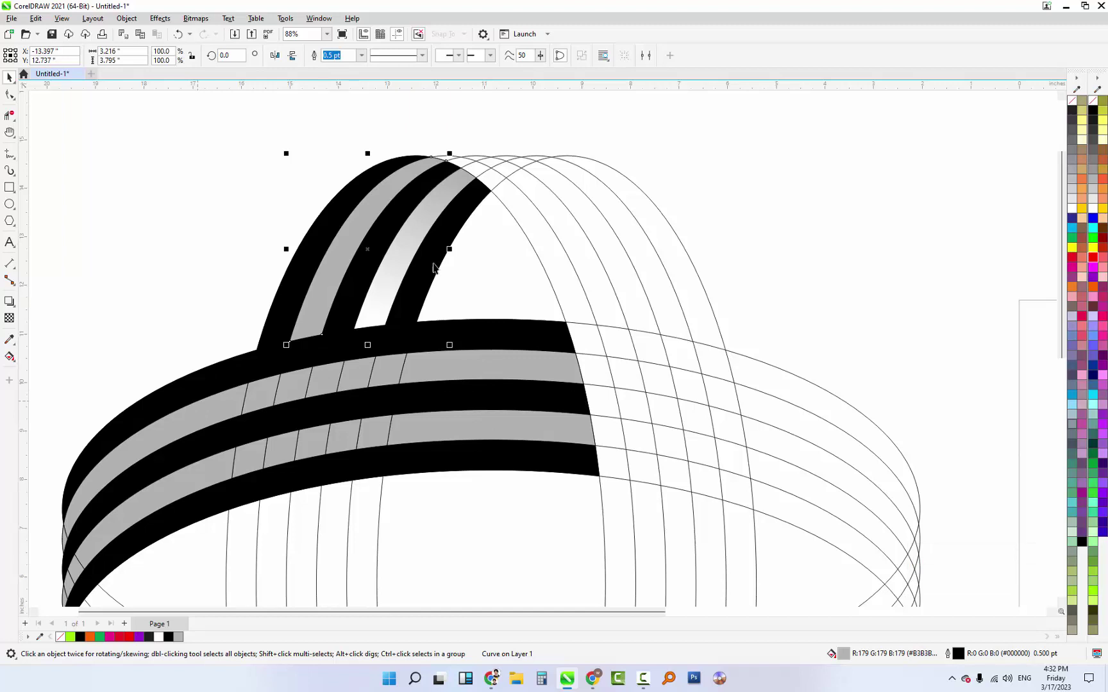
Step: Copy the gradient fill onto the left grey arch stripe via Copy Properties From
{"action": "left_click", "coordinate": [189, 245]}
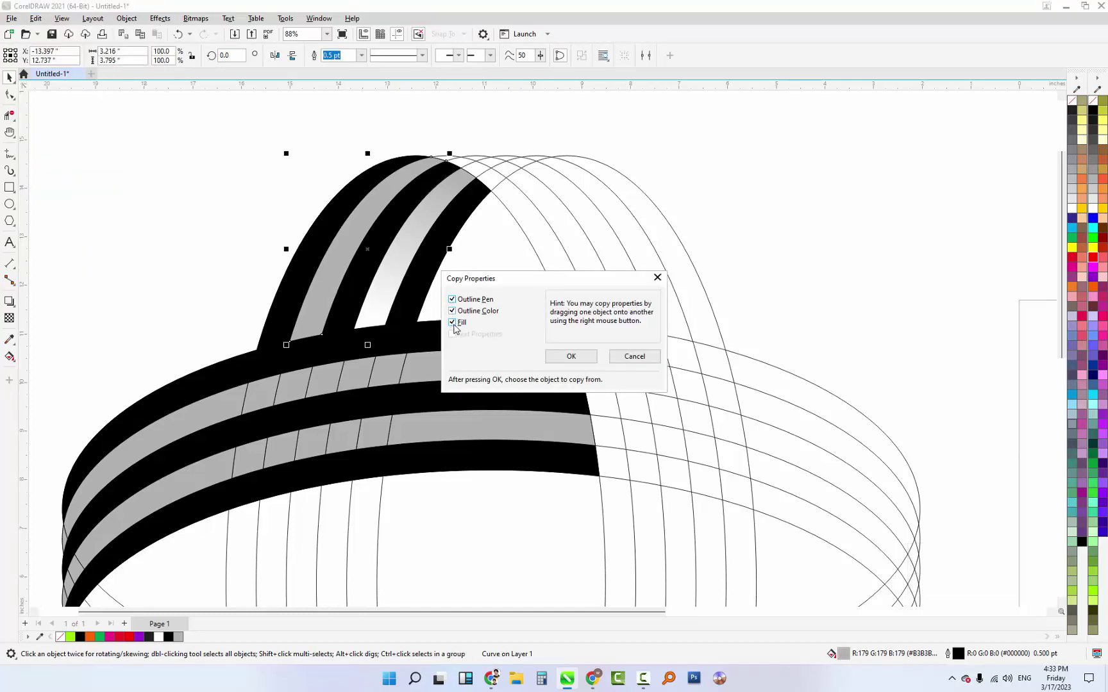
{"action": "left_click", "coordinate": [572, 361]}
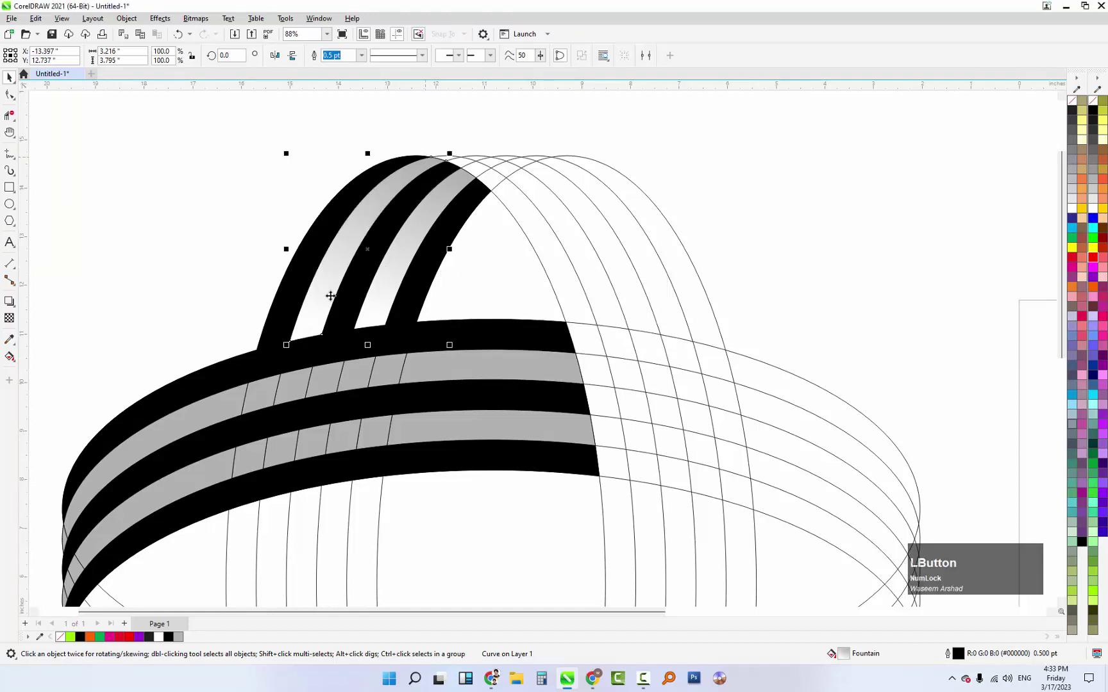
{"action": "left_click", "coordinate": [454, 371]}
{"action": "scroll", "scroll_direction": "down", "scroll_amount": 3}
{"action": "scroll", "scroll_direction": "up", "scroll_amount": 3}
Step: Select the grey front-band pieces, undoing a stray move with Ctrl+Z, ready to weld them into stripes
{"action": "left_click", "coordinate": [519, 350]}
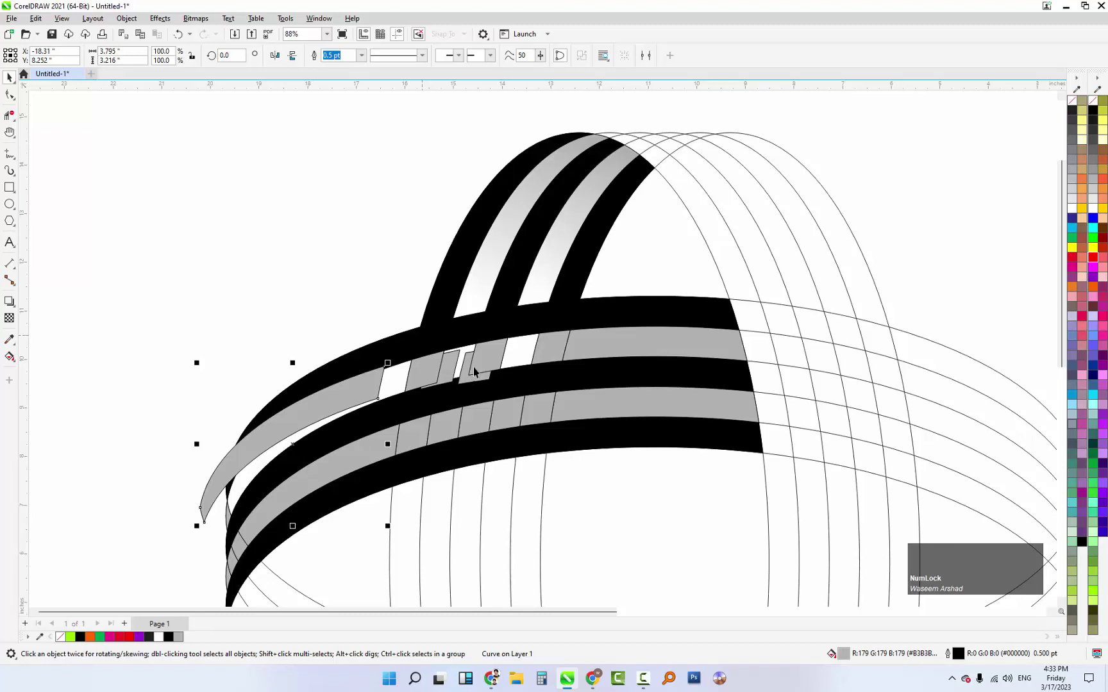
{"action": "left_click", "coordinate": [485, 359]}
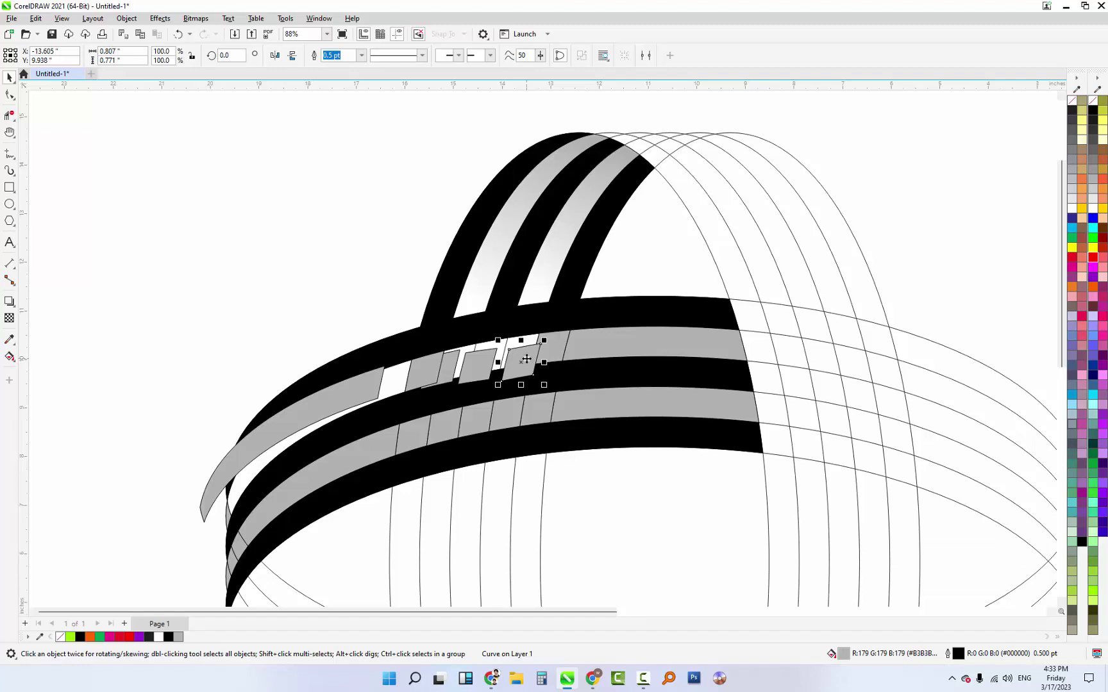
{"action": "key", "text": "ctrl+Num_Lock"}
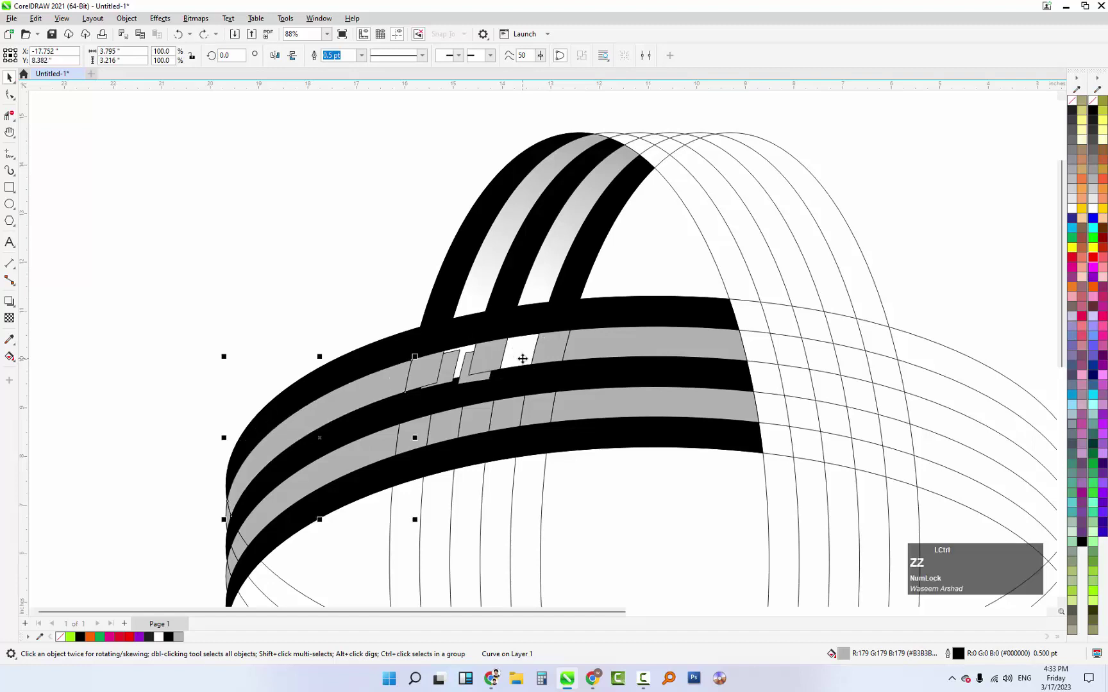
{"action": "type", "text": "ZZZZ"}
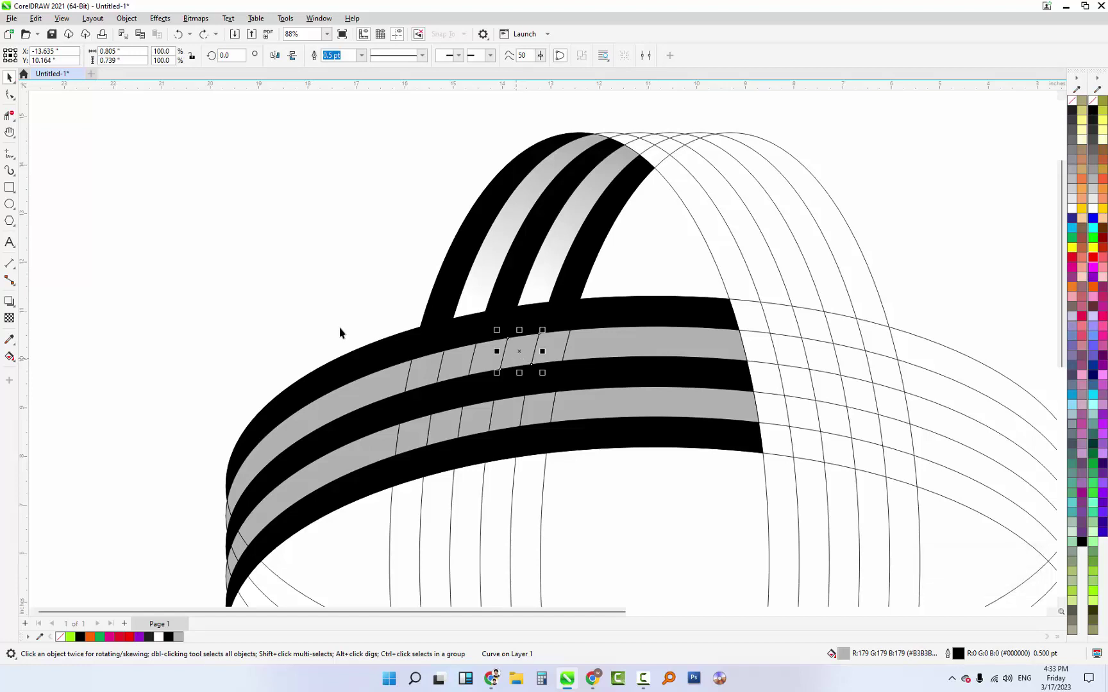
{"action": "left_click", "coordinate": [329, 288]}
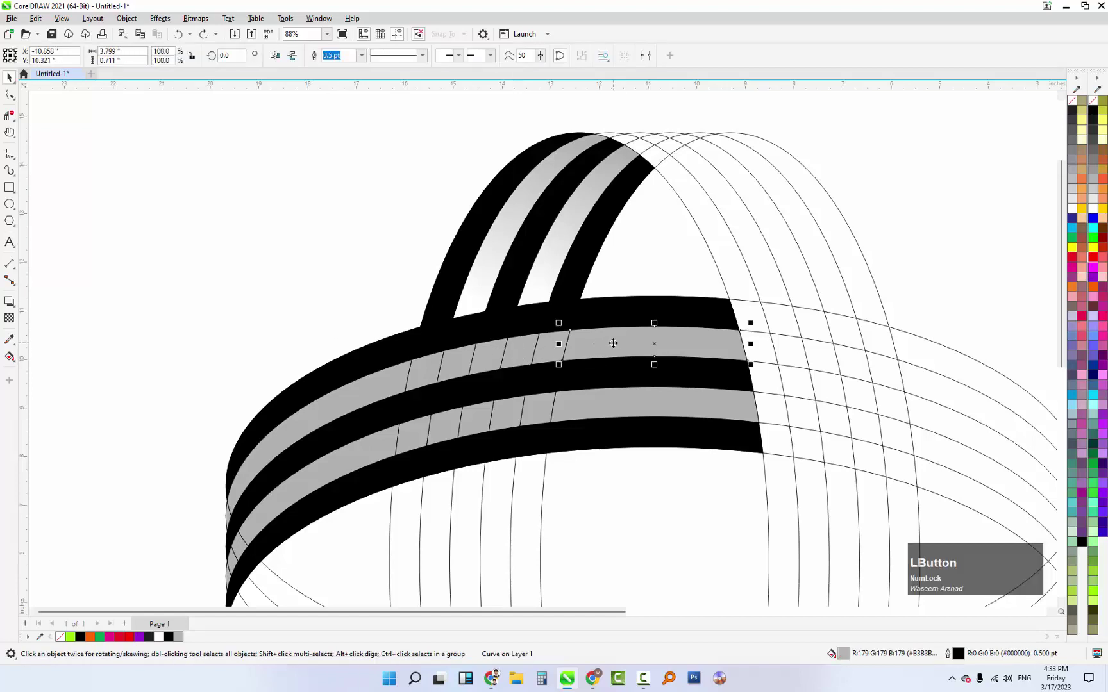
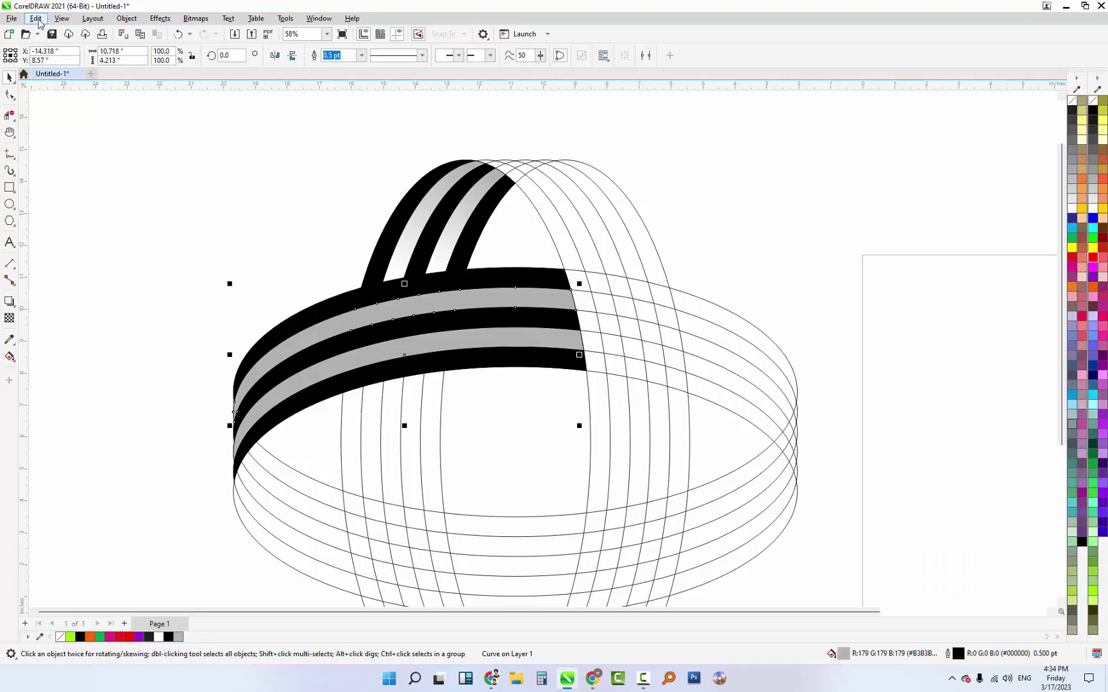
Step: Copy the white-to-grey gradient fill from a top stripe onto the two grey front bands
{"action": "left_click", "coordinate": [44, 23]}
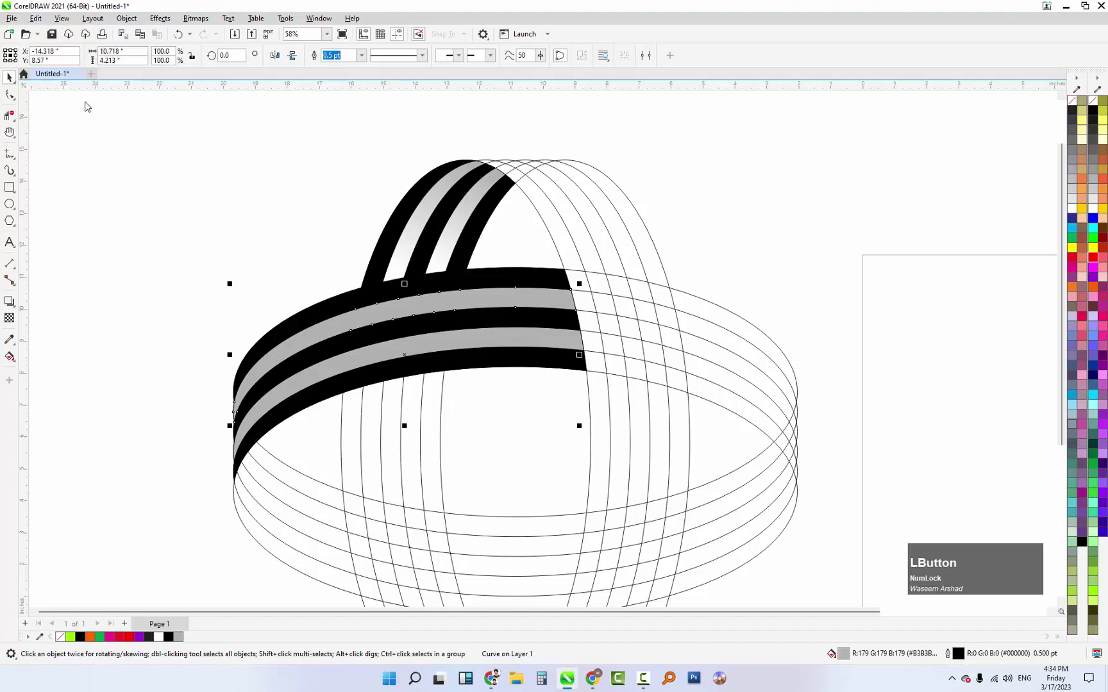
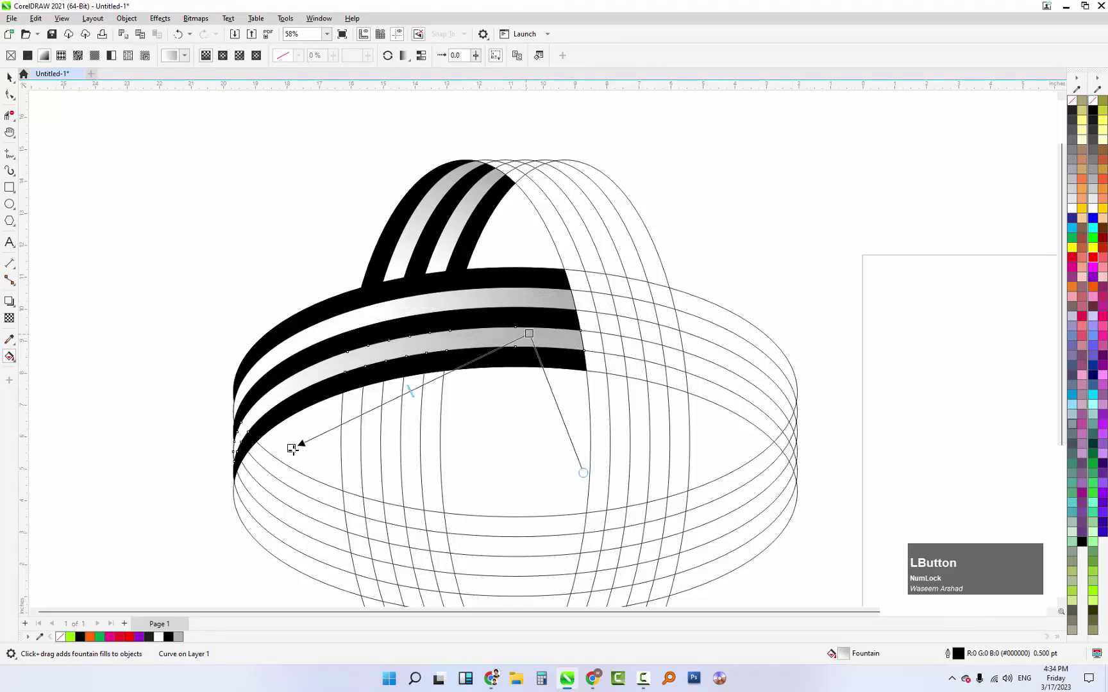
Step: Finish the white-to-grey fountain fill on the light stripes and deselect the band
{"action": "key", "text": "space"}
{"action": "scroll", "scroll_direction": "down", "scroll_amount": 3}
{"action": "left_click", "coordinate": [757, 167]}
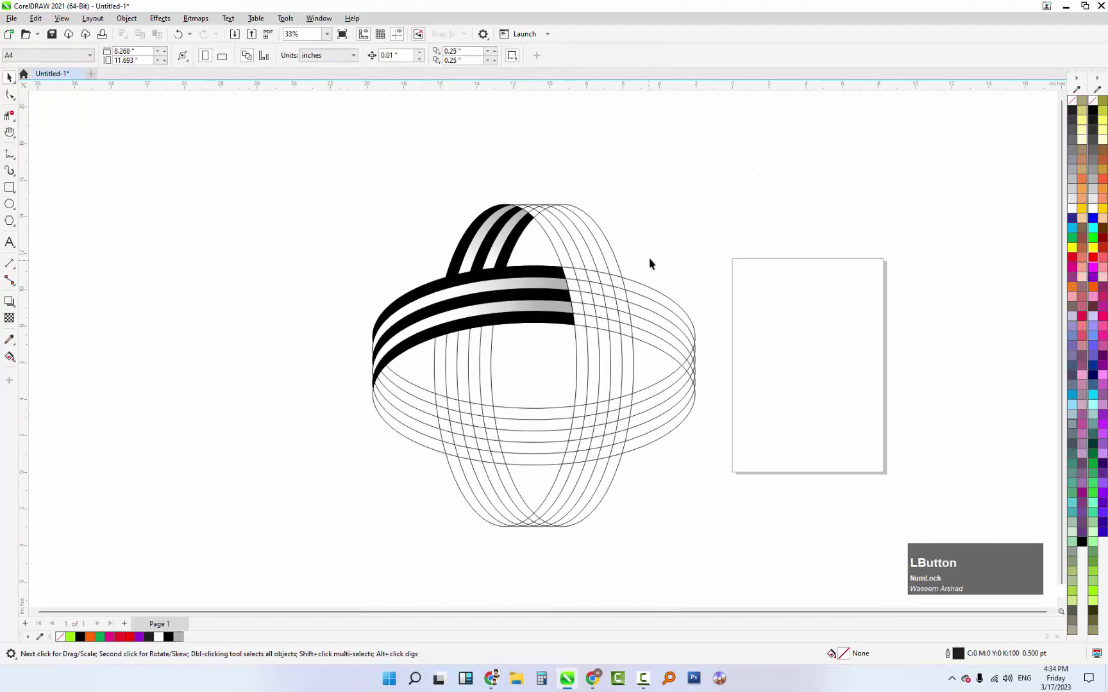
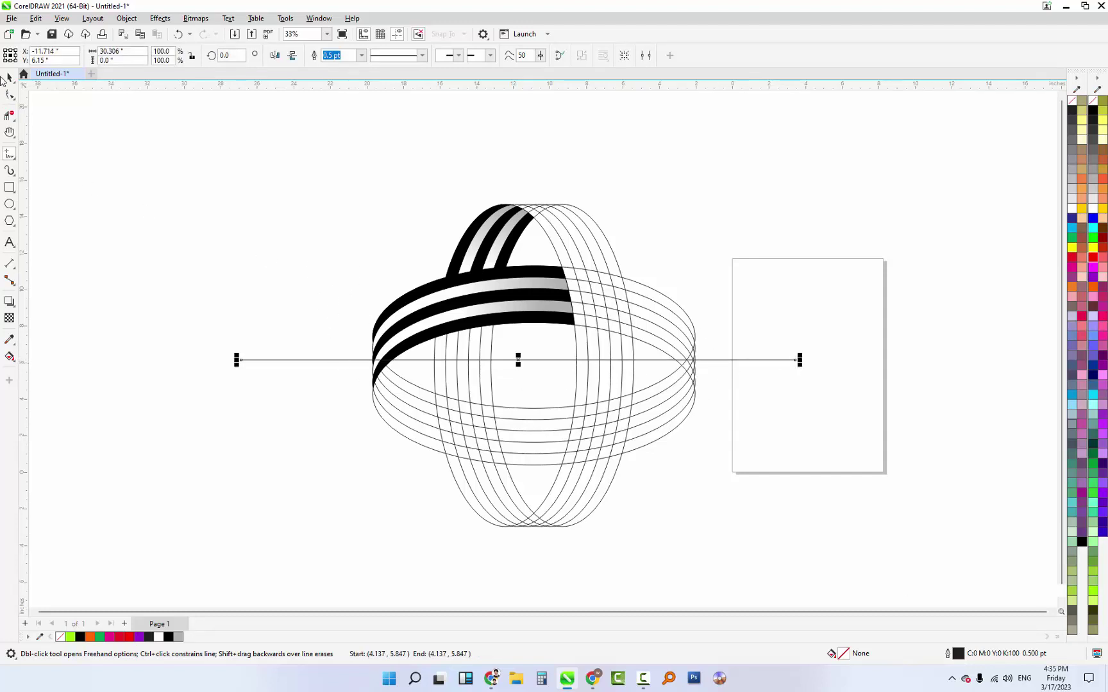
Step: Centre the new horizontal line on a construction ellipse (C align) and deselect it
{"action": "left_click", "coordinate": [10, 78]}
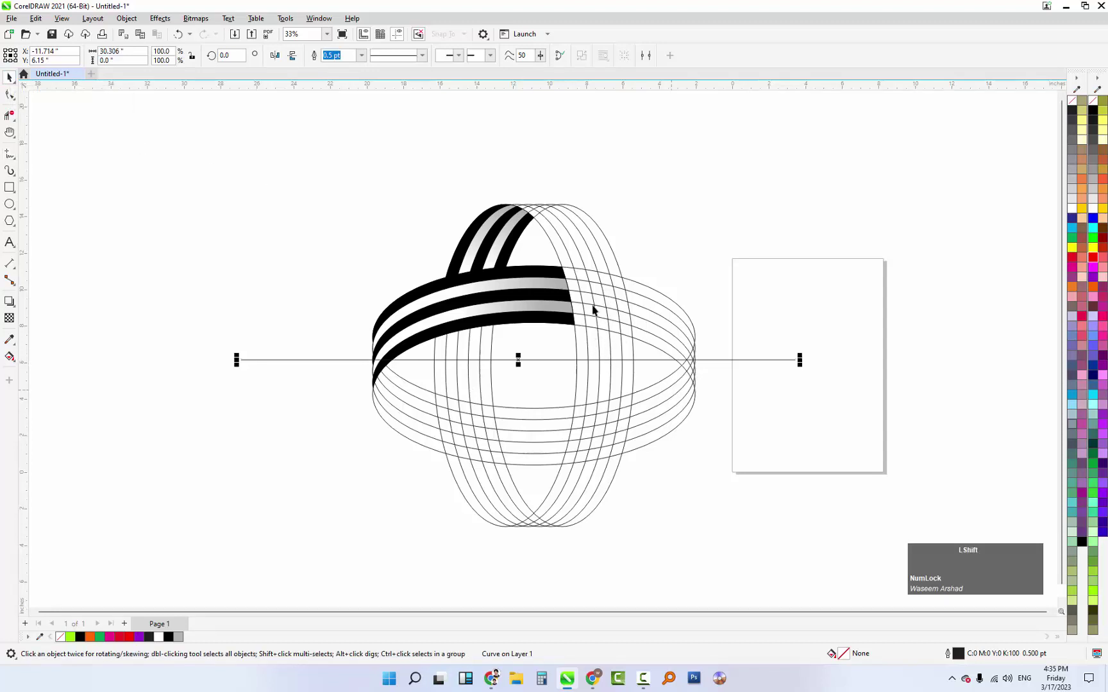
{"action": "left_click", "coordinate": [611, 309]}
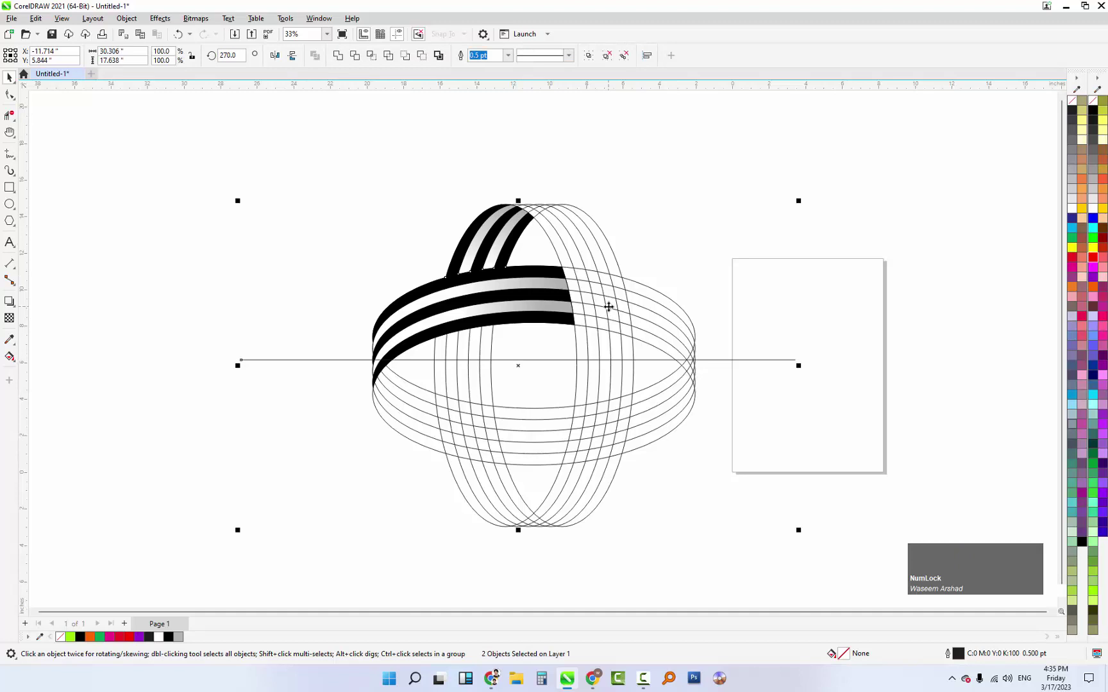
{"action": "key", "text": "c"}
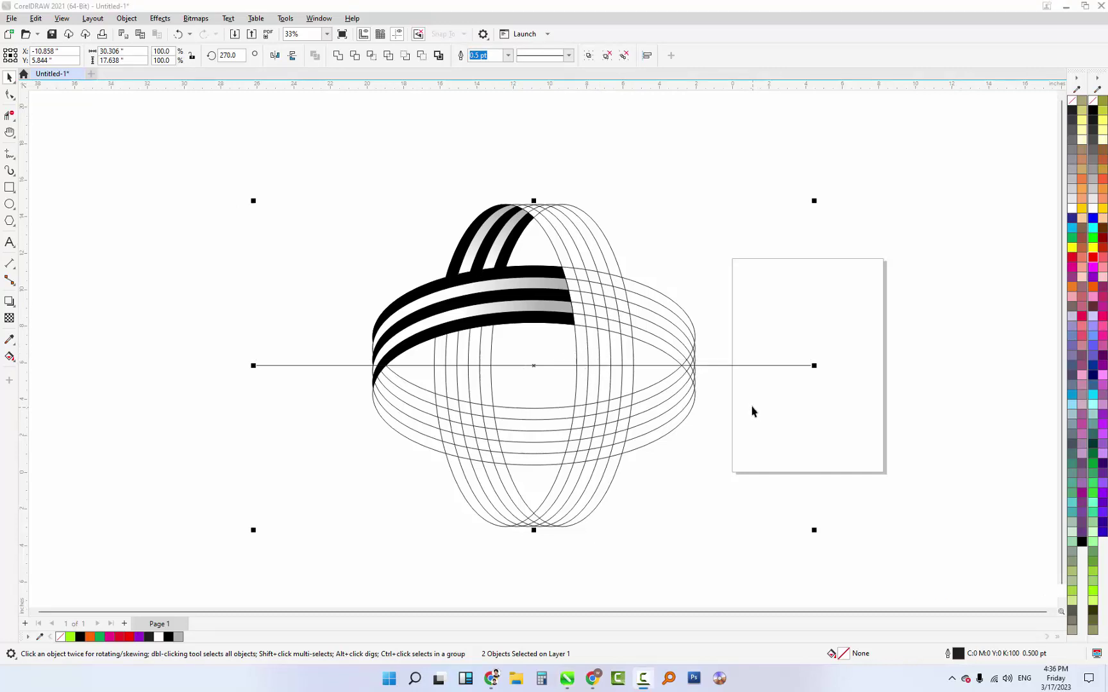
{"action": "left_click", "coordinate": [794, 404]}
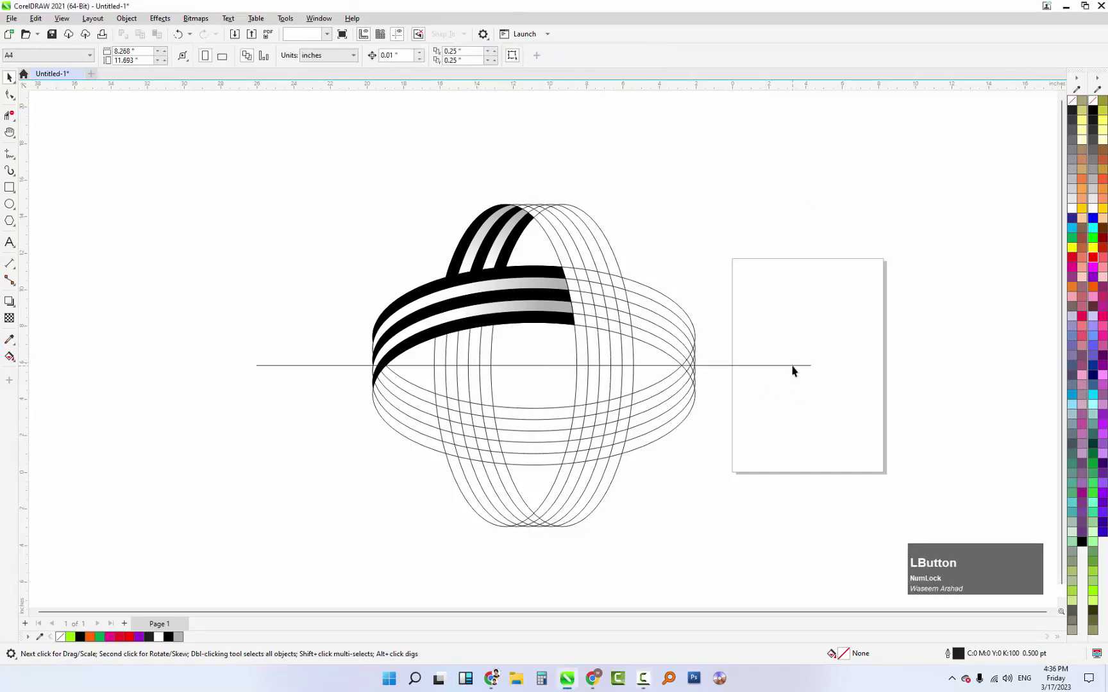
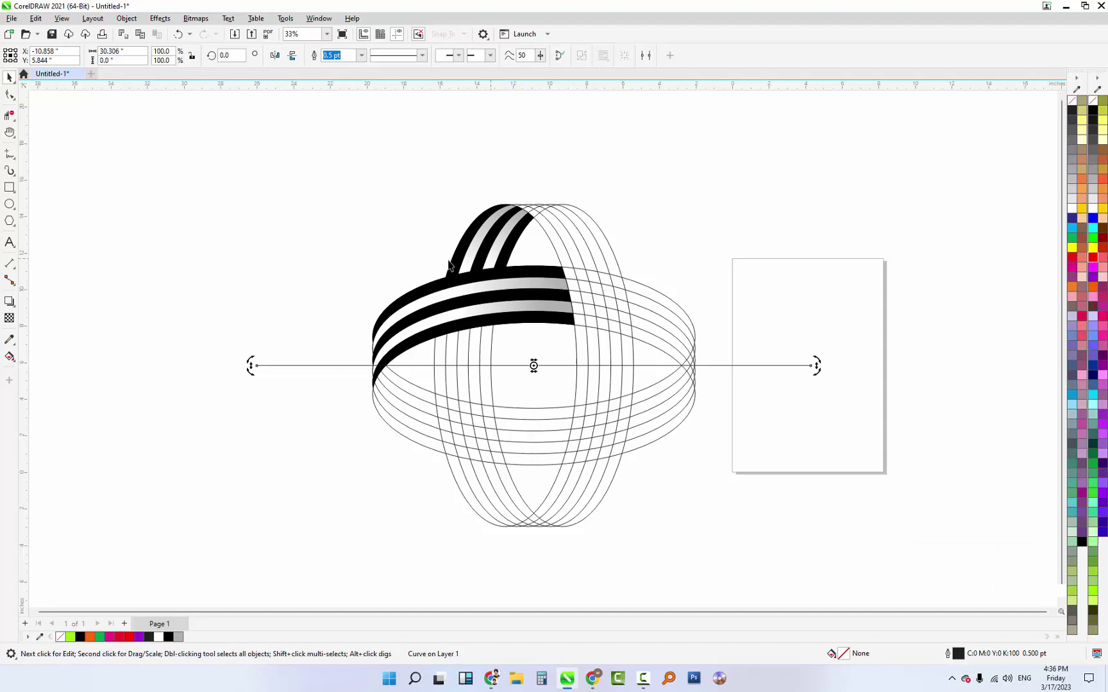
{"action": "left_click", "coordinate": [820, 289]}
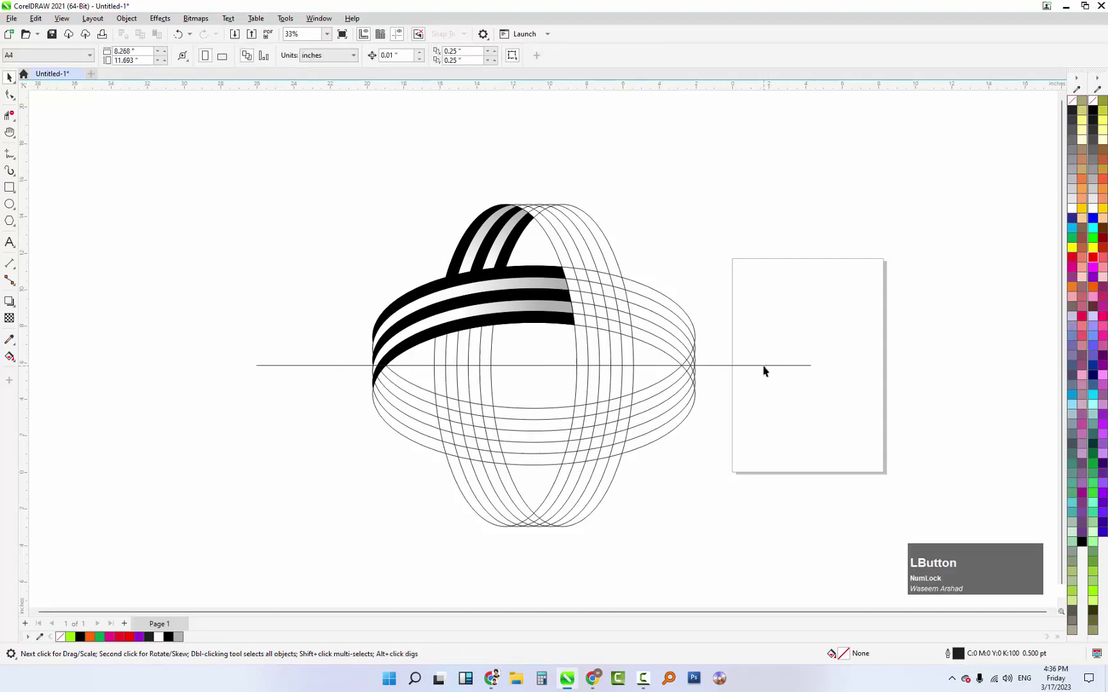
{"action": "key", "text": "space"}
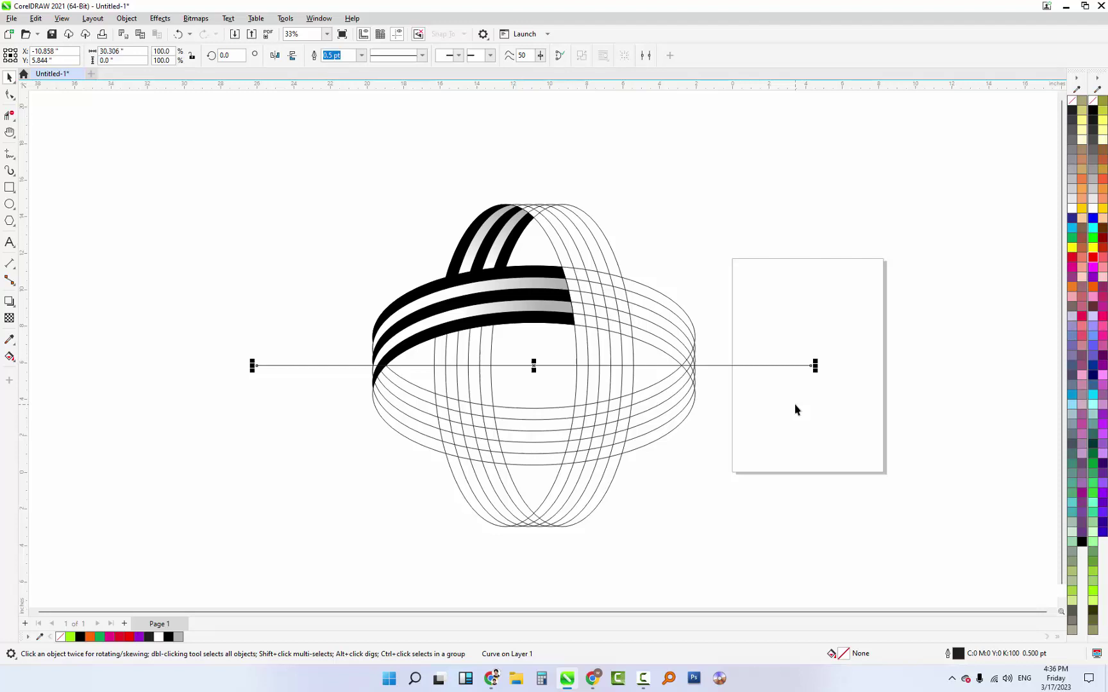
Step: Duplicate the centre line, rotate the copy 90 degrees to form a crosshair, and select both lines
{"action": "key", "text": "space"}
{"action": "key", "text": "KP_Add"}
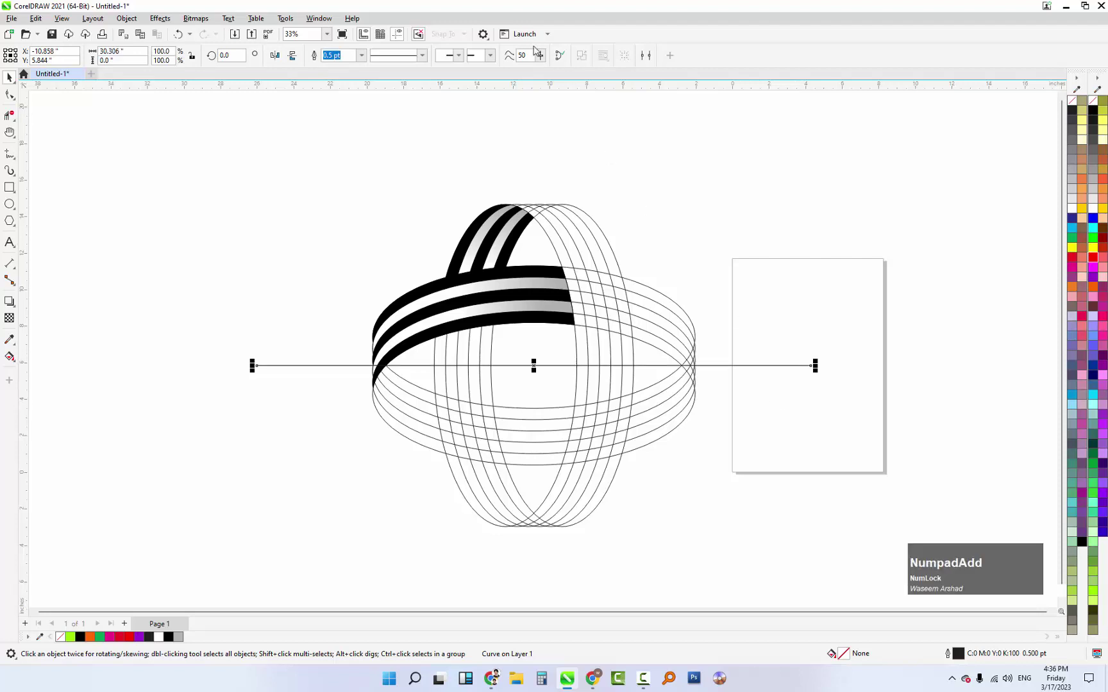
{"action": "key", "text": "KP_Add"}
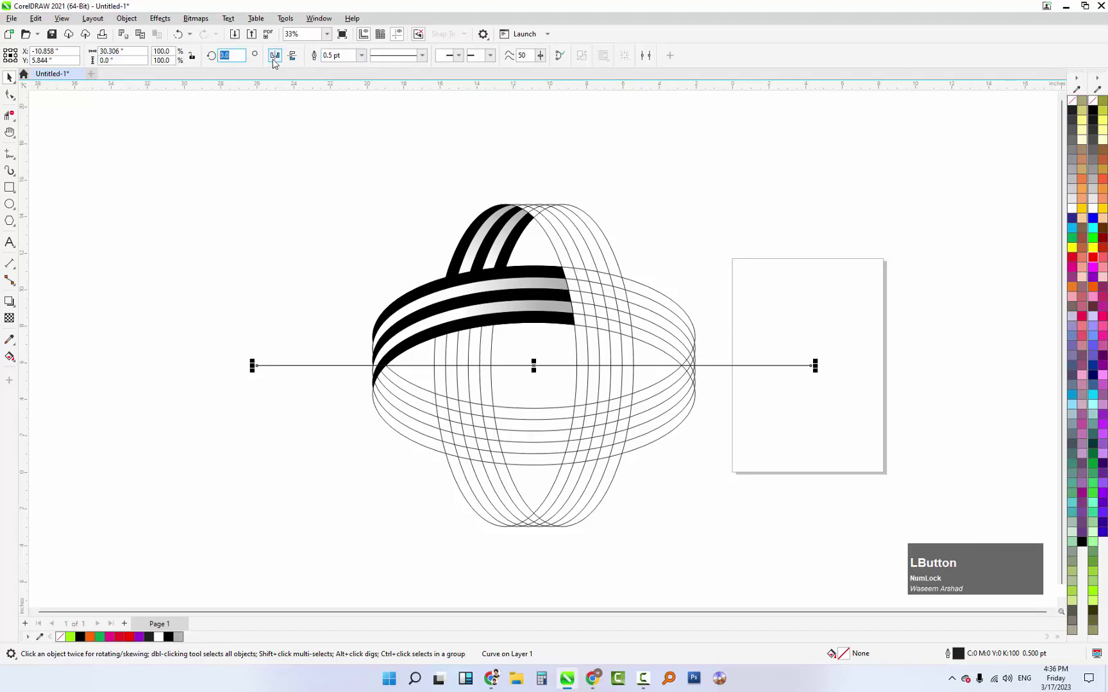
{"action": "key", "text": "KP_9"}
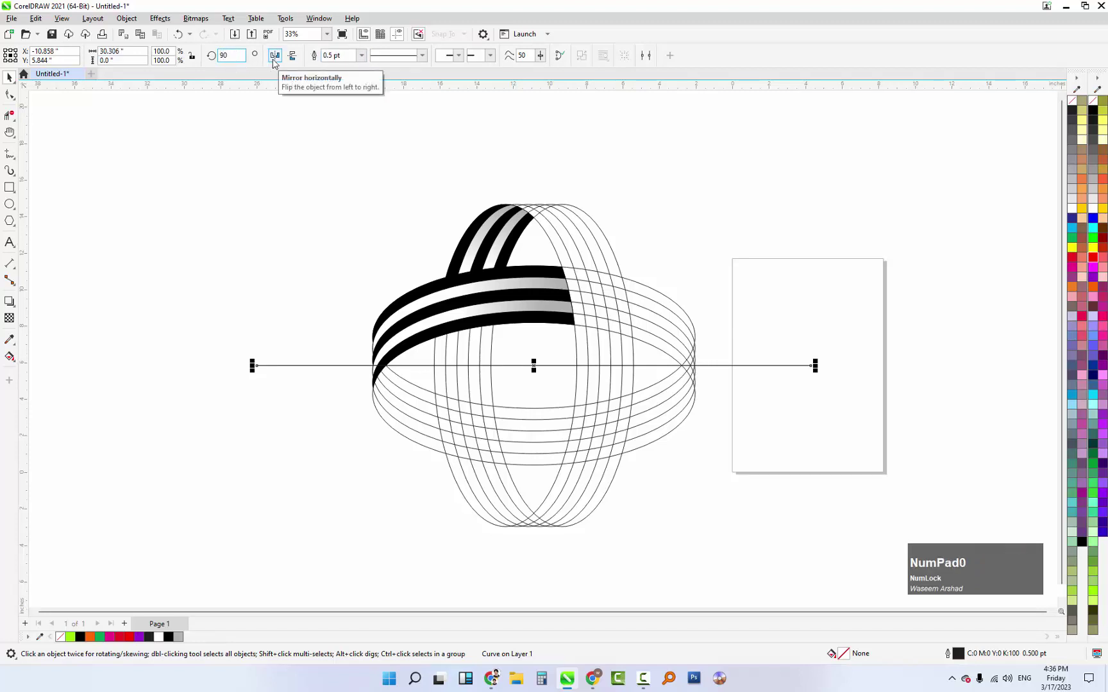
{"action": "key", "text": "KP_Enter"}
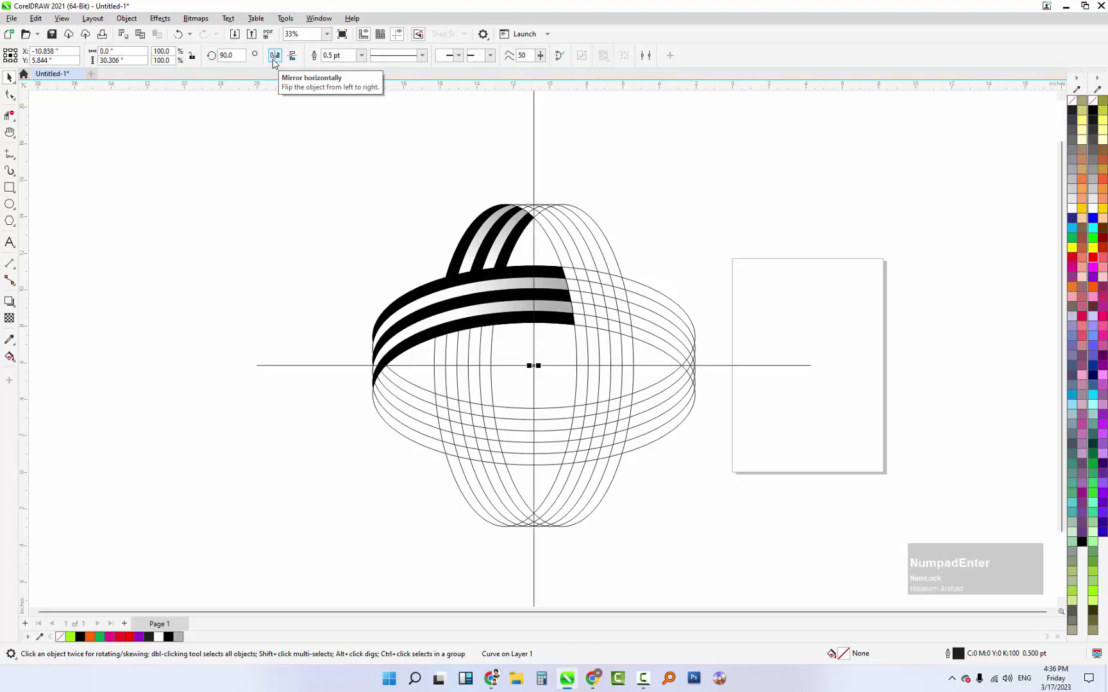
{"action": "scroll", "scroll_direction": "down", "scroll_amount": 3}
{"action": "scroll", "scroll_direction": "up", "scroll_amount": 3}
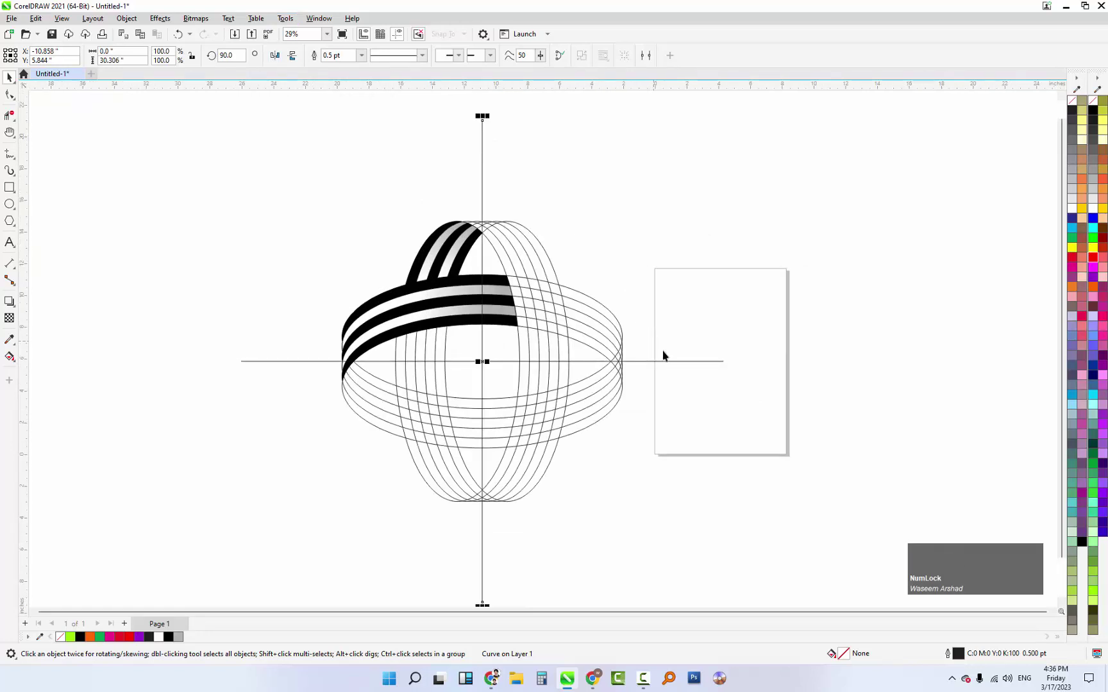
{"action": "left_click", "coordinate": [678, 366]}
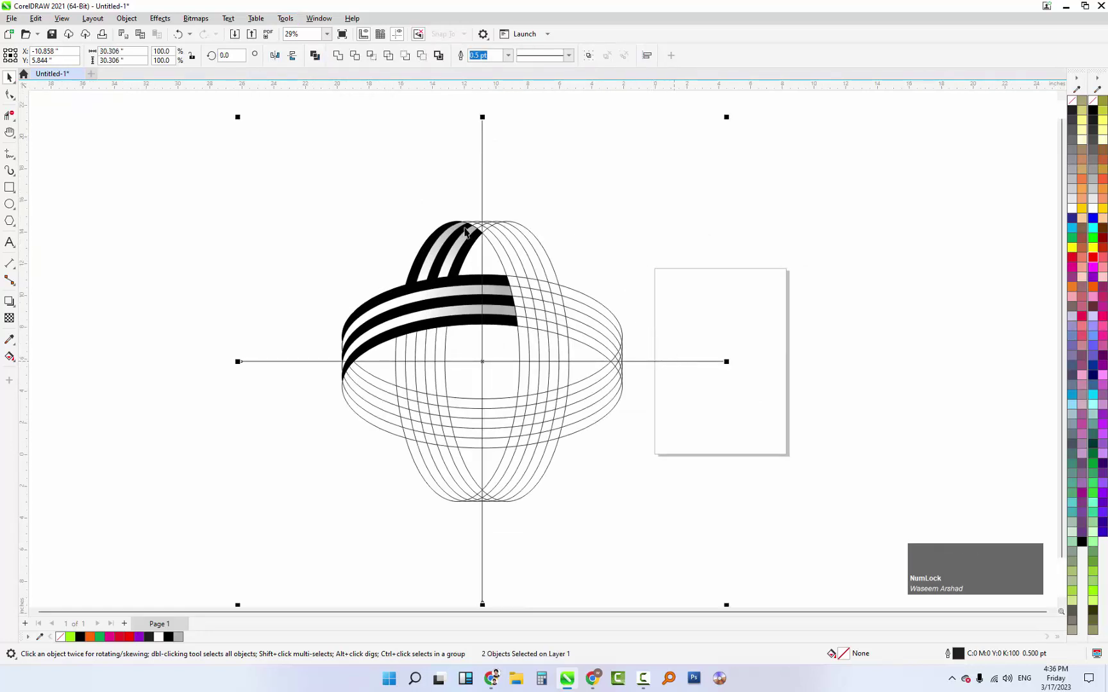
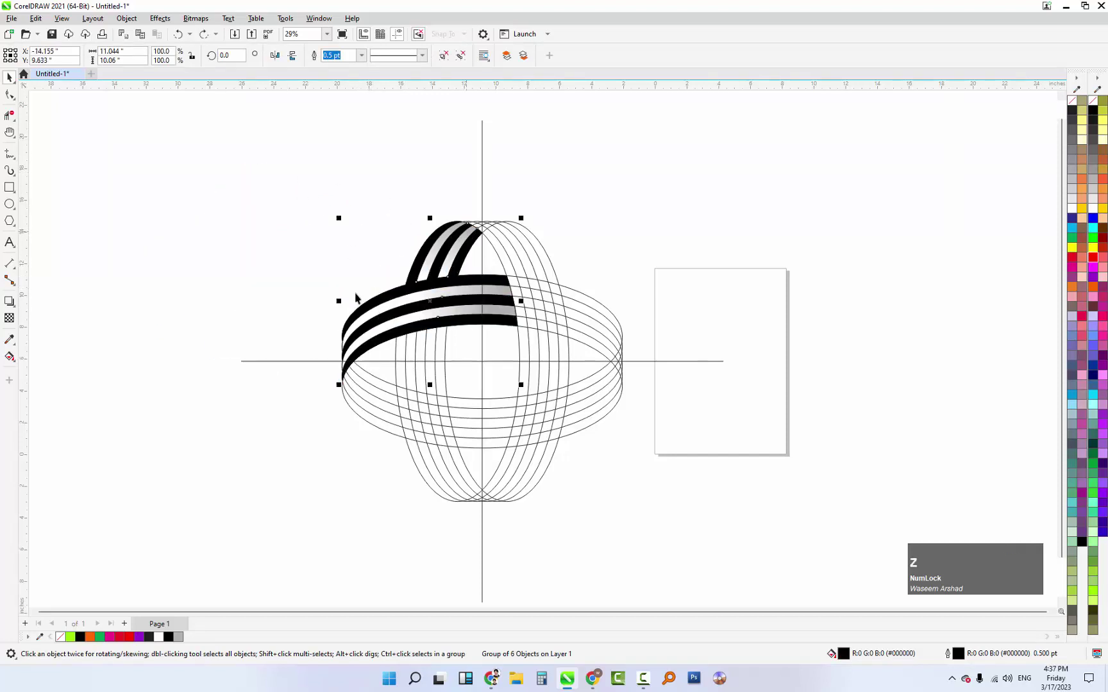
Step: Group the five striped band pieces into one object and turn snapping back on
{"action": "key", "text": "z"}
{"action": "left_click", "coordinate": [354, 276]}
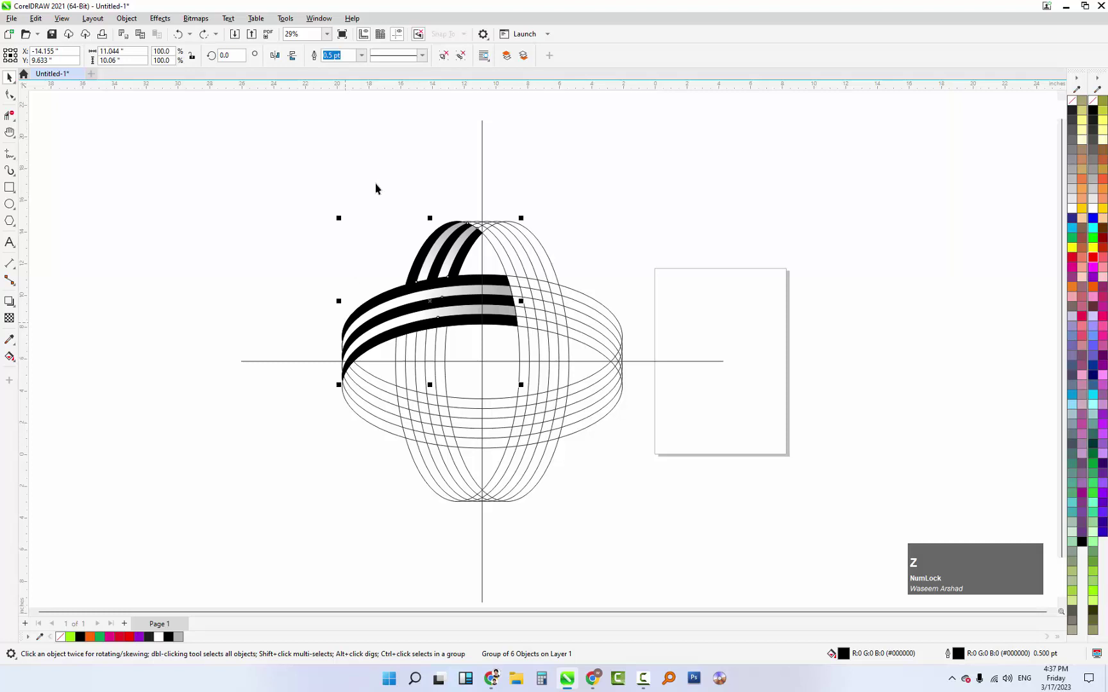
{"action": "left_click", "coordinate": [382, 175]}
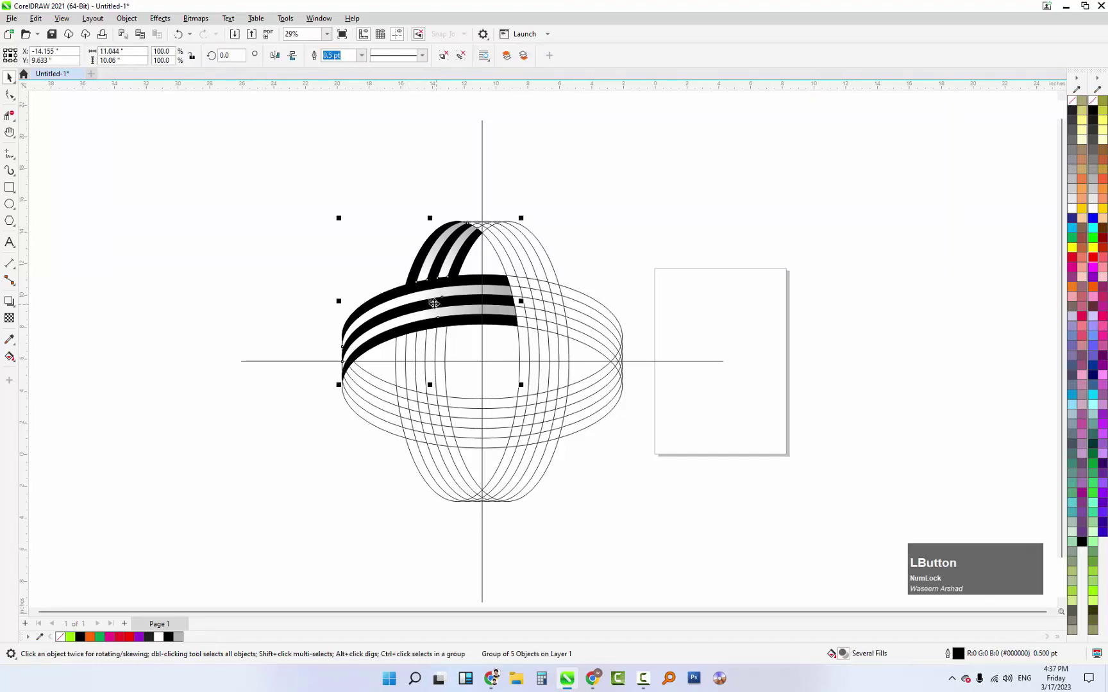
{"action": "left_click", "coordinate": [409, 50]}
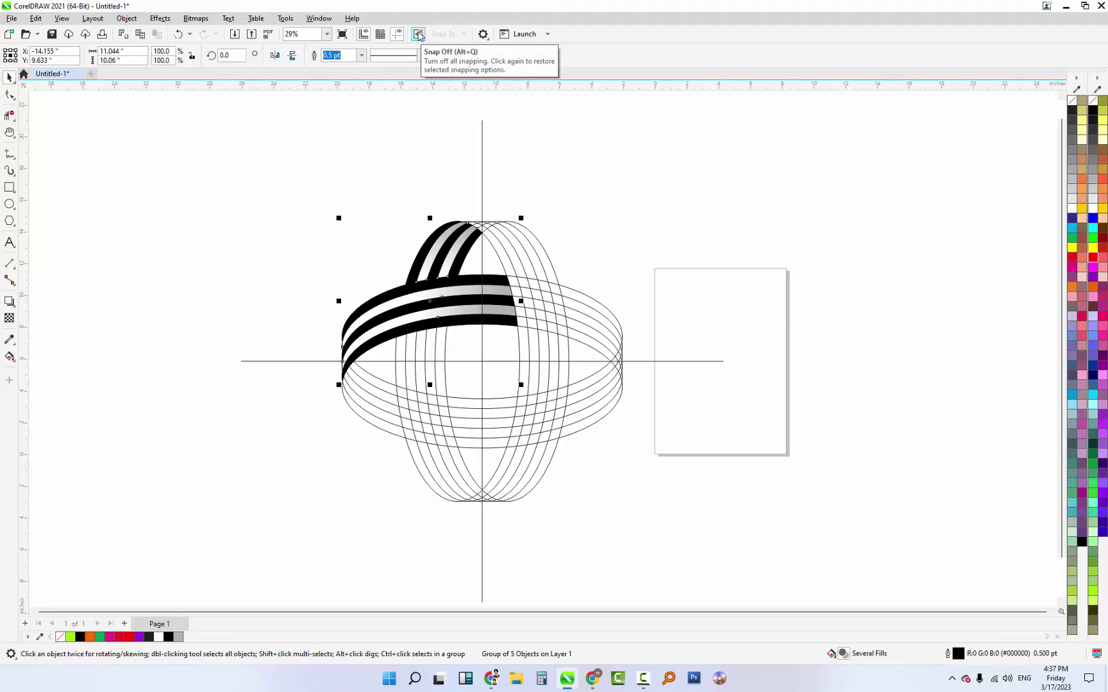
{"action": "left_click", "coordinate": [422, 35]}
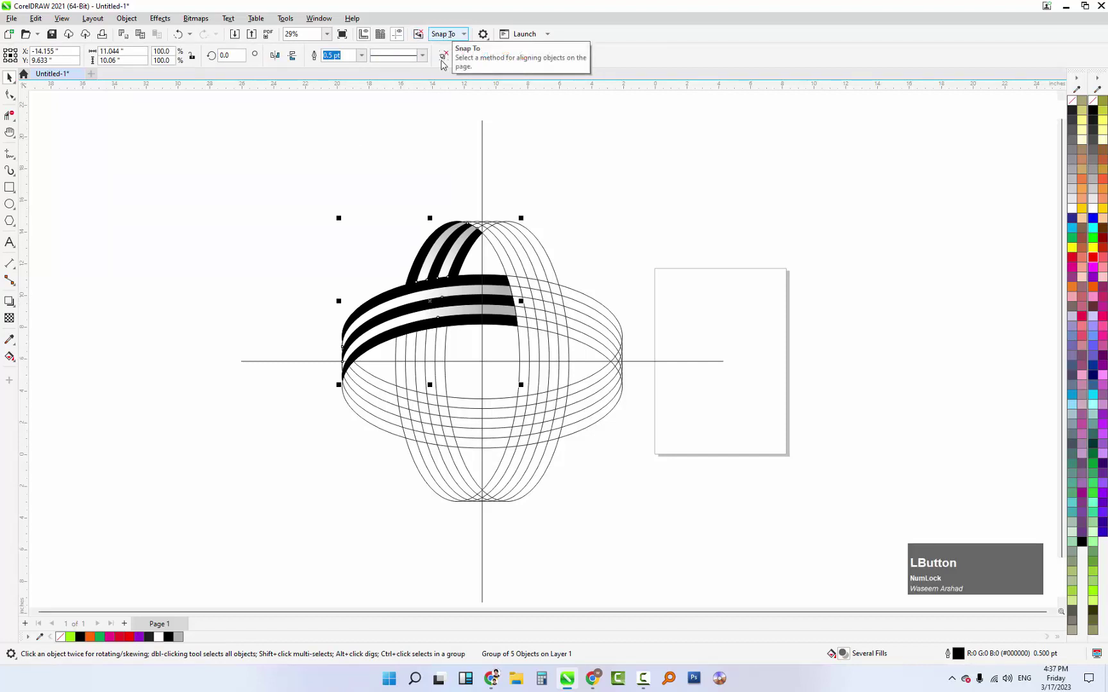
{"action": "scroll", "scroll_direction": "up", "scroll_amount": 3}
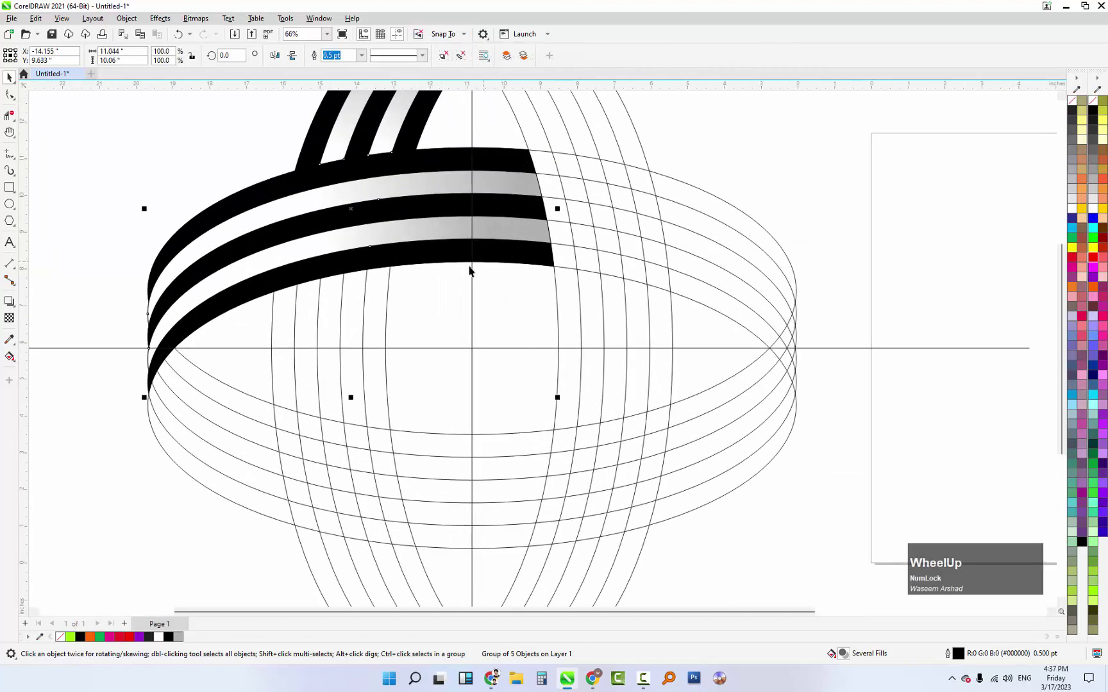
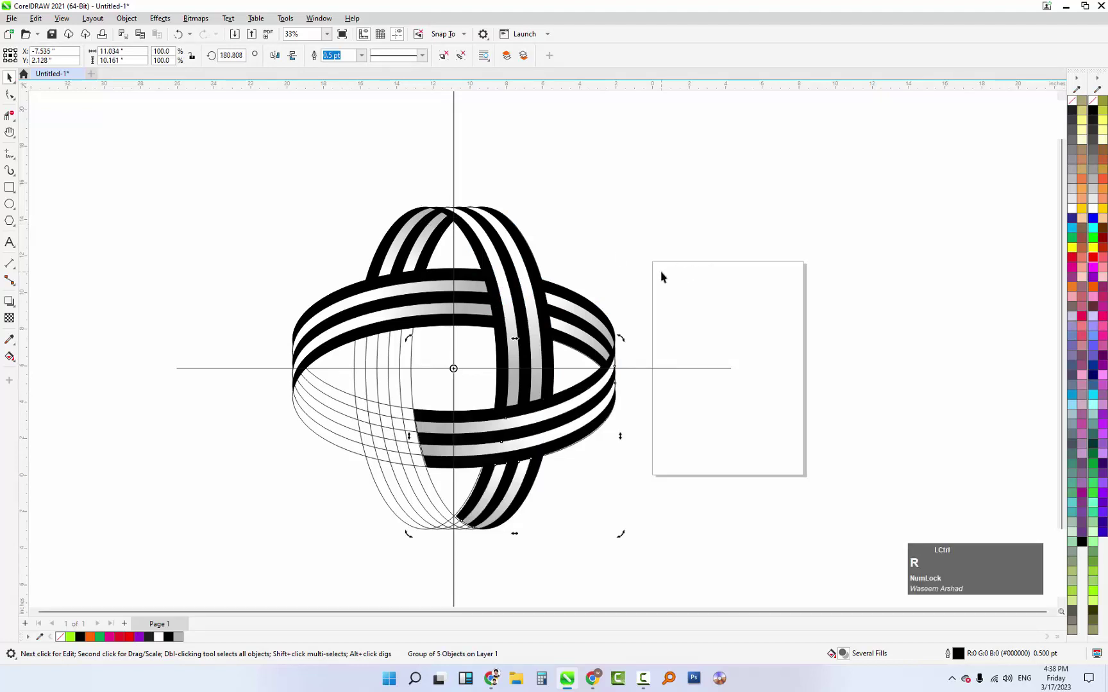
Step: Rotate duplicated band groups around the crosshair centre to complete the four-band knot
{"action": "type", "text": "rr"}
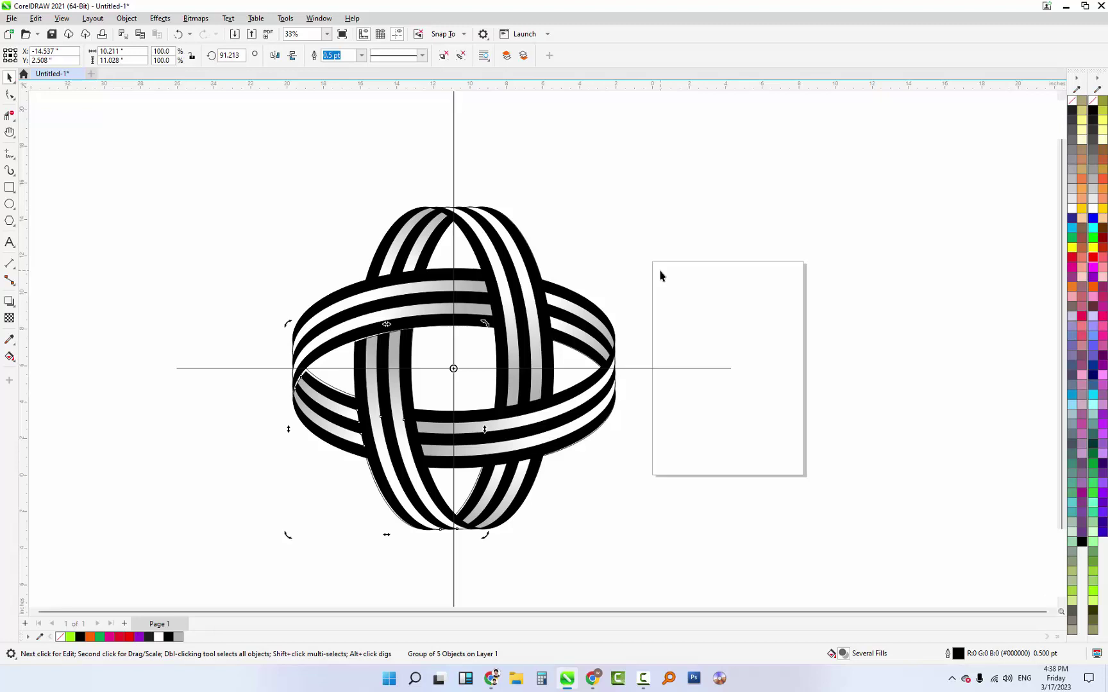
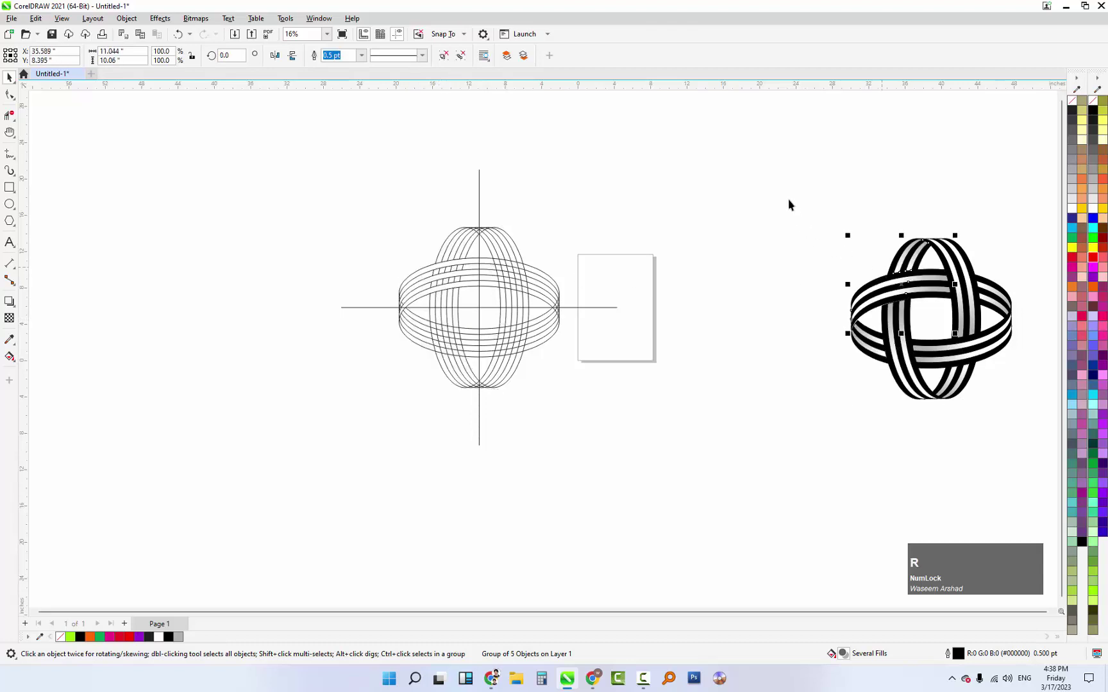
Step: Delete the construction ellipses and crosshair lines and remove outlines from the knot bands
{"action": "left_click", "coordinate": [778, 185]}
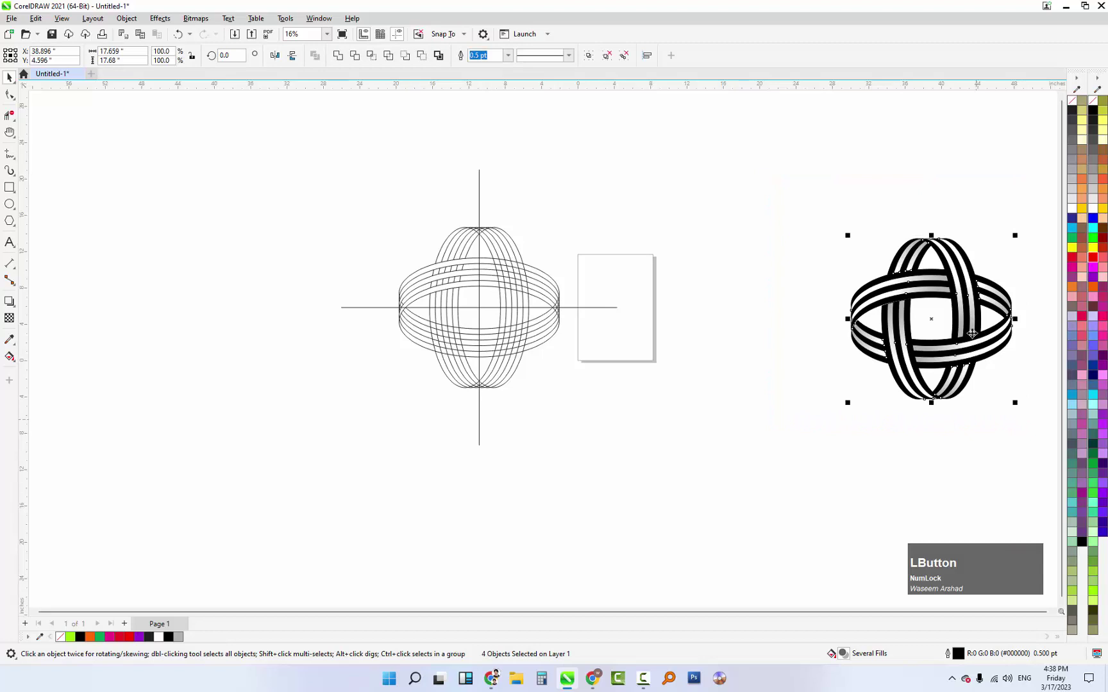
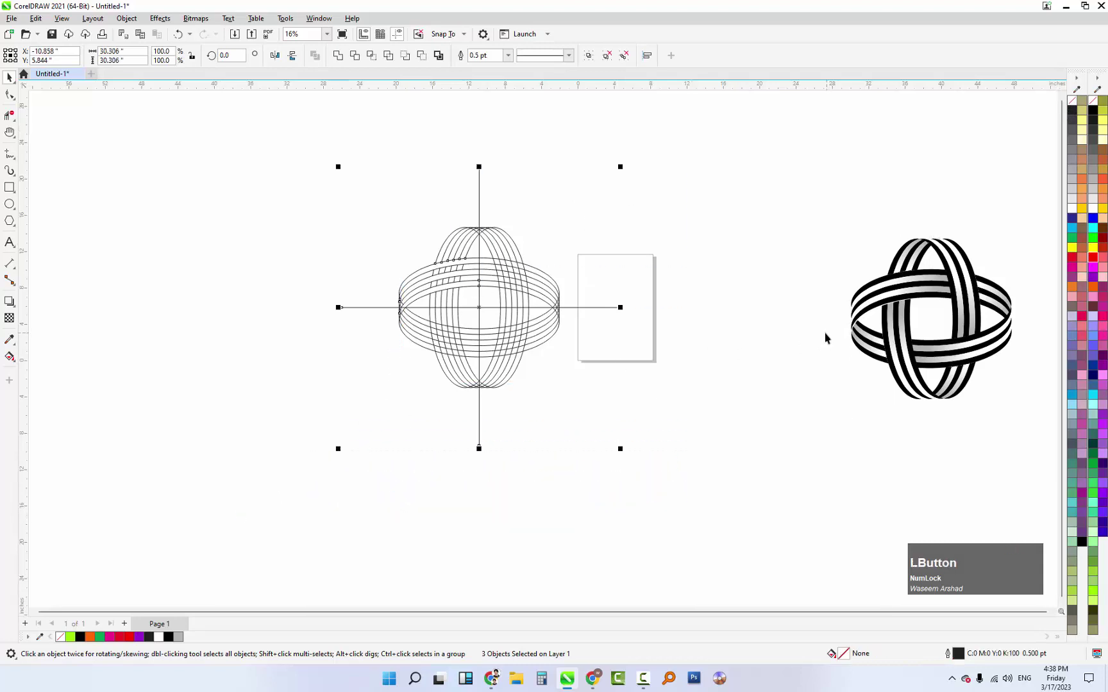
{"action": "key", "text": "Delete"}
{"action": "left_click", "coordinate": [752, 225]}
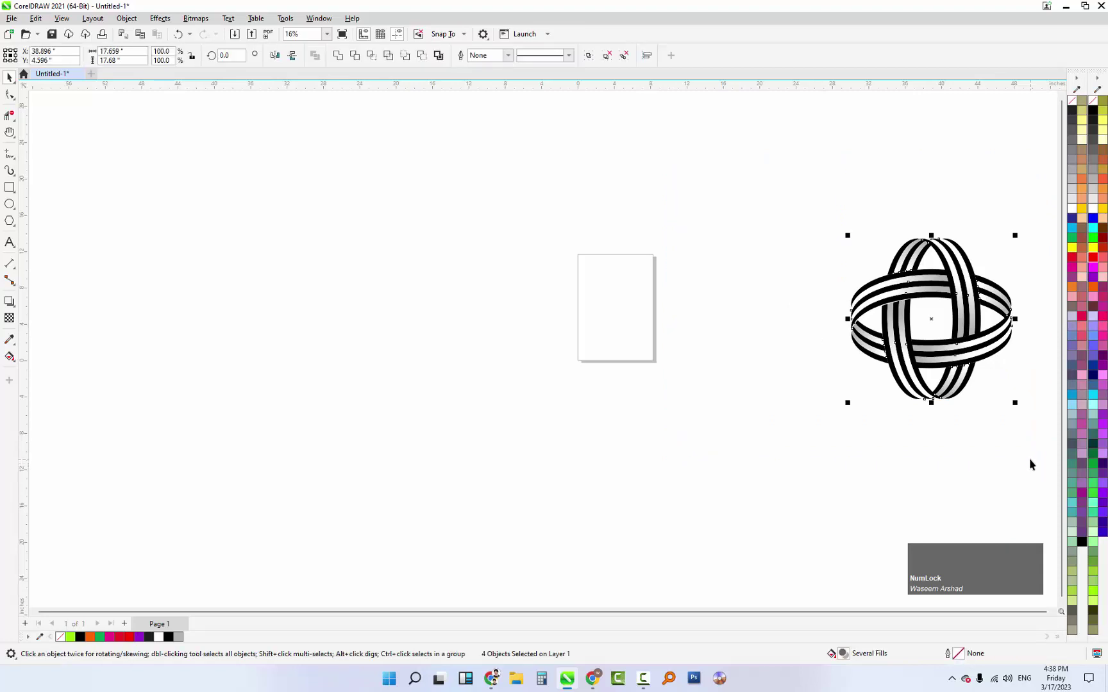
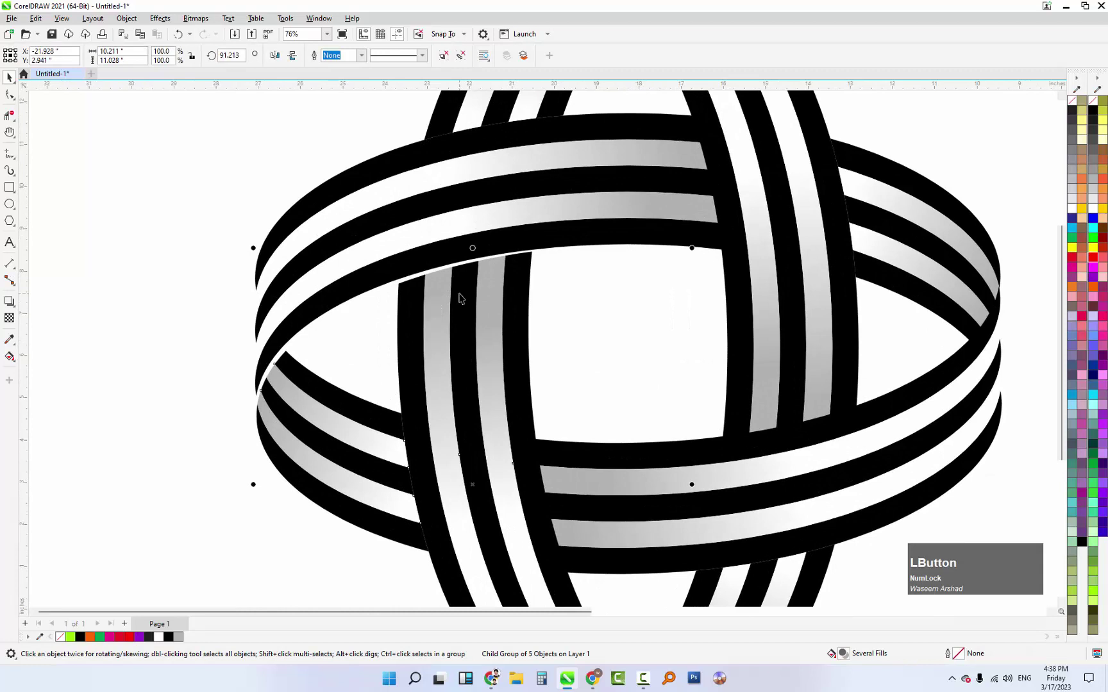
Step: Nudge one front band group upward to close its gap with the arch, then review the logo
{"action": "key", "text": "Up"}
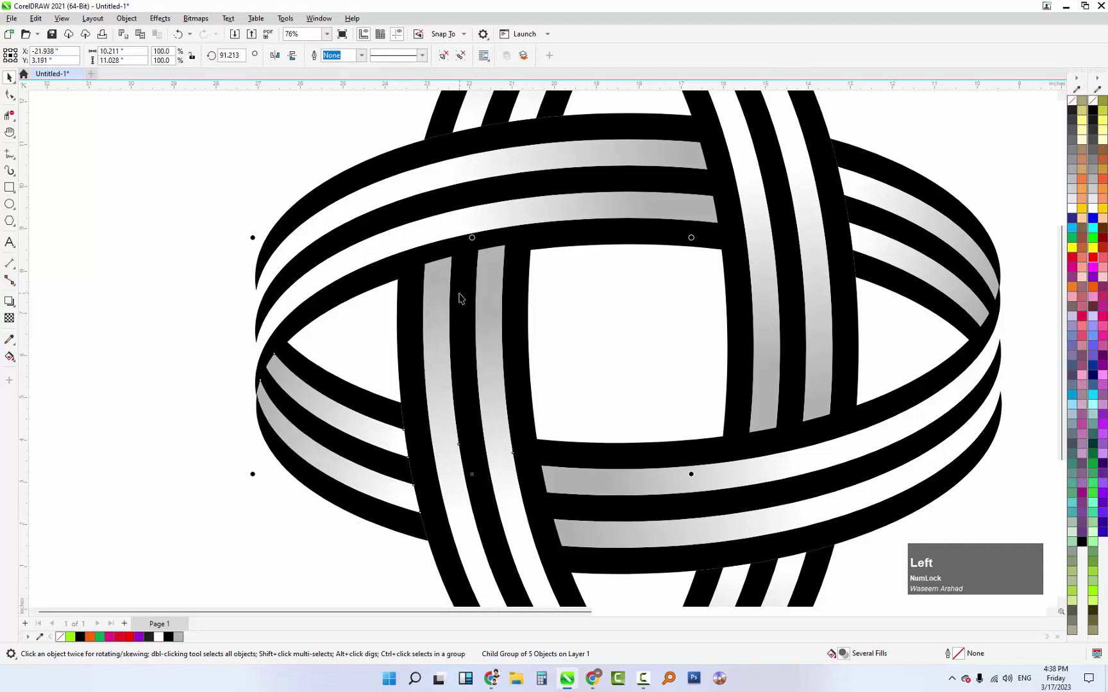
{"action": "scroll", "scroll_direction": "down", "scroll_amount": 3}
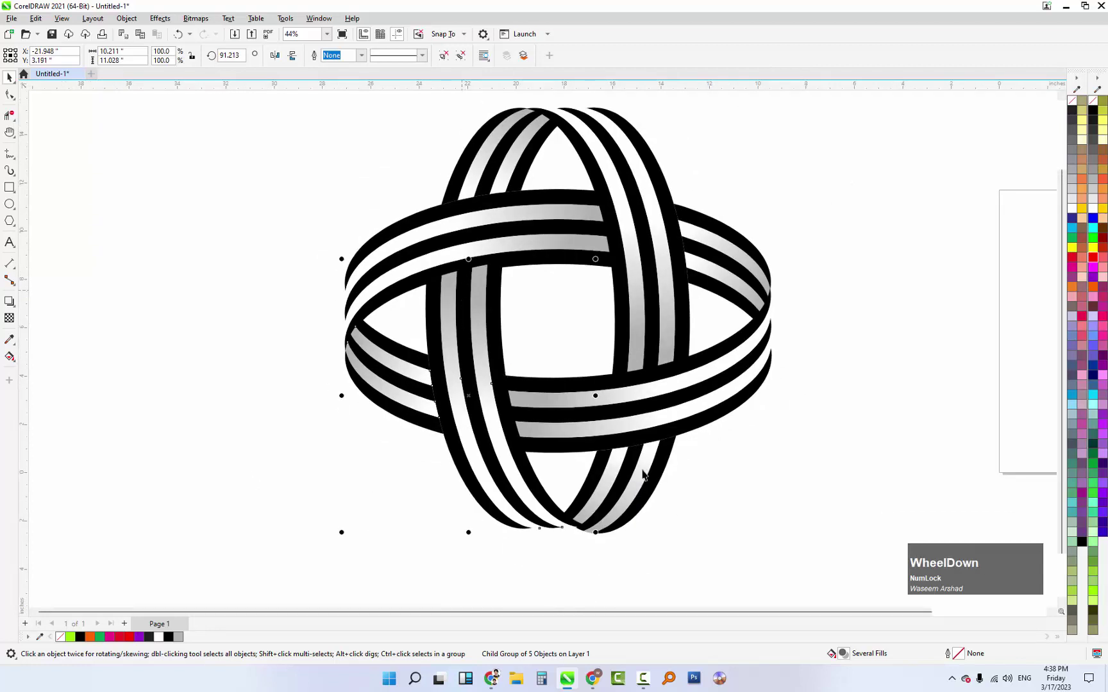
{"action": "scroll", "scroll_direction": "up", "scroll_amount": 3}
{"action": "scroll", "scroll_direction": "down", "scroll_amount": 3}
{"action": "scroll", "scroll_direction": "up", "scroll_amount": 3}
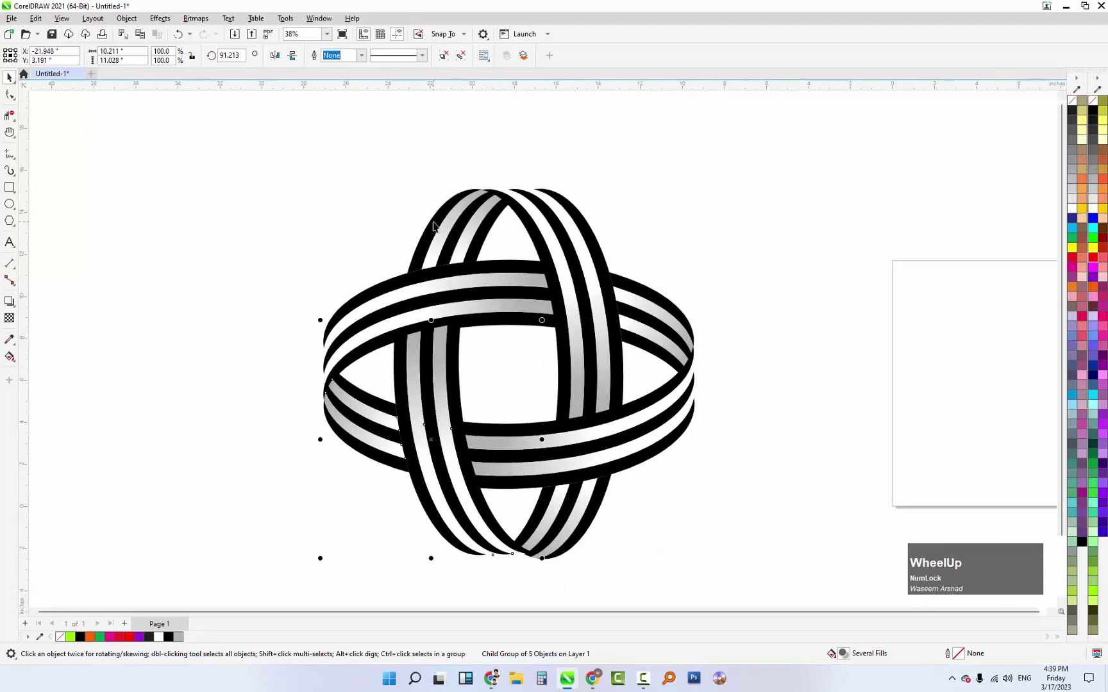